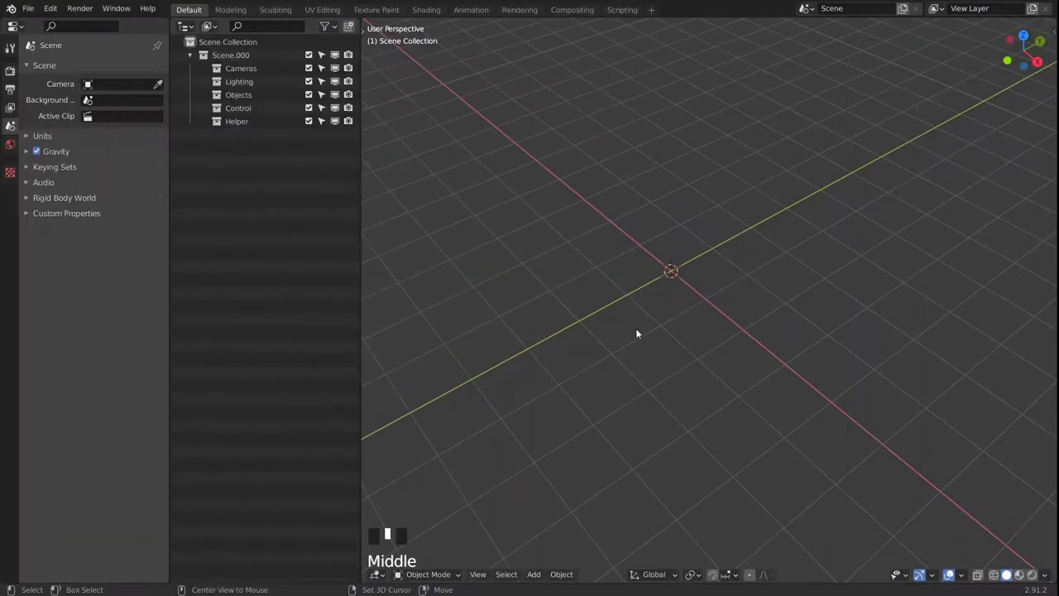
Add a circle curve at the origin and rename it CURVE.visualizer.centerSize
{"action": "key", "text": "shift+a"}
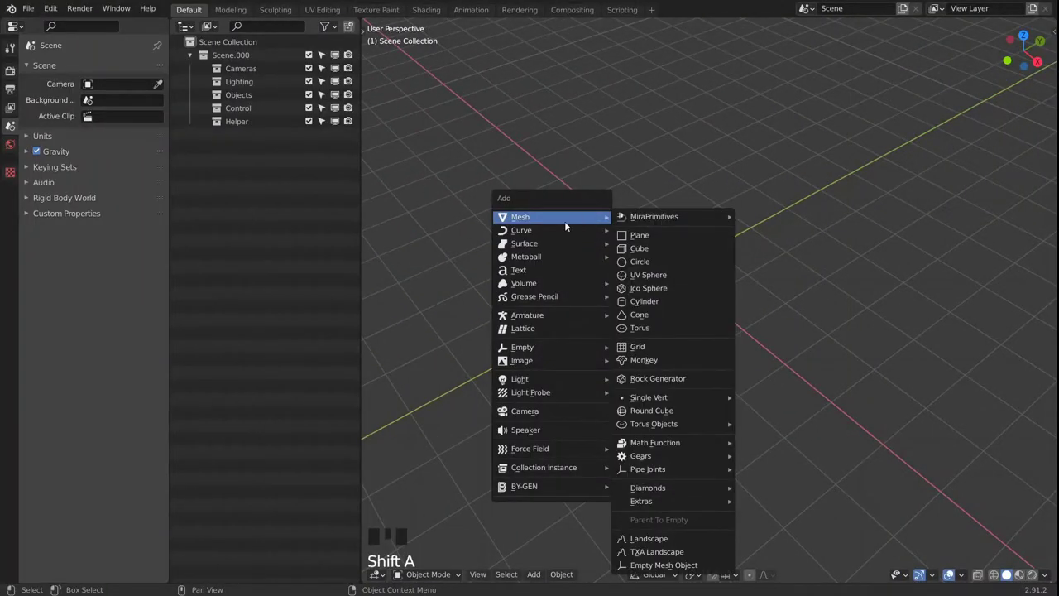
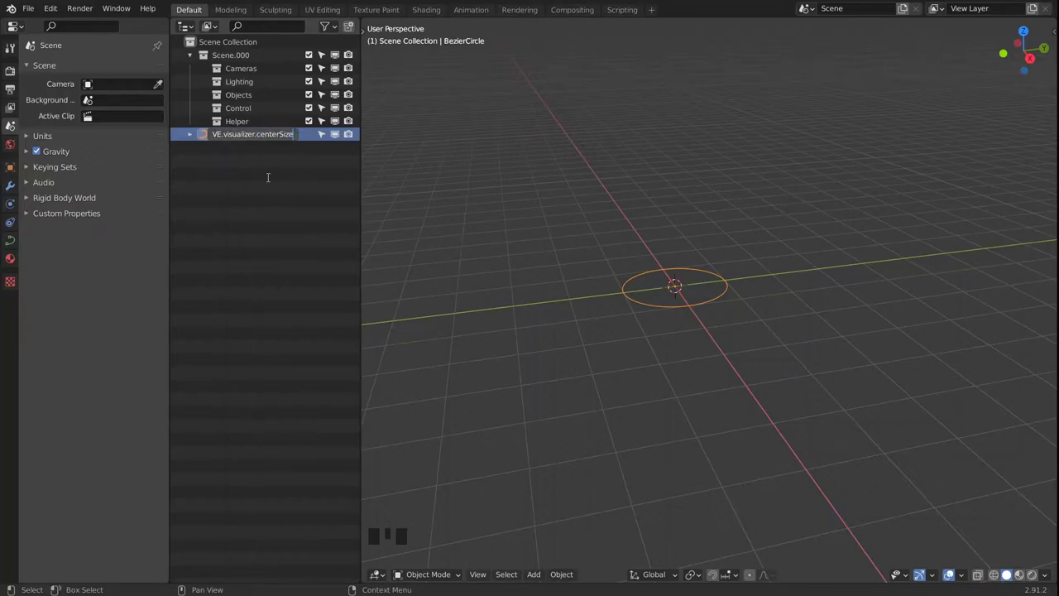
{"action": "left_click_drag", "start_coordinate": [753, 281], "coordinate": [724, 273]}
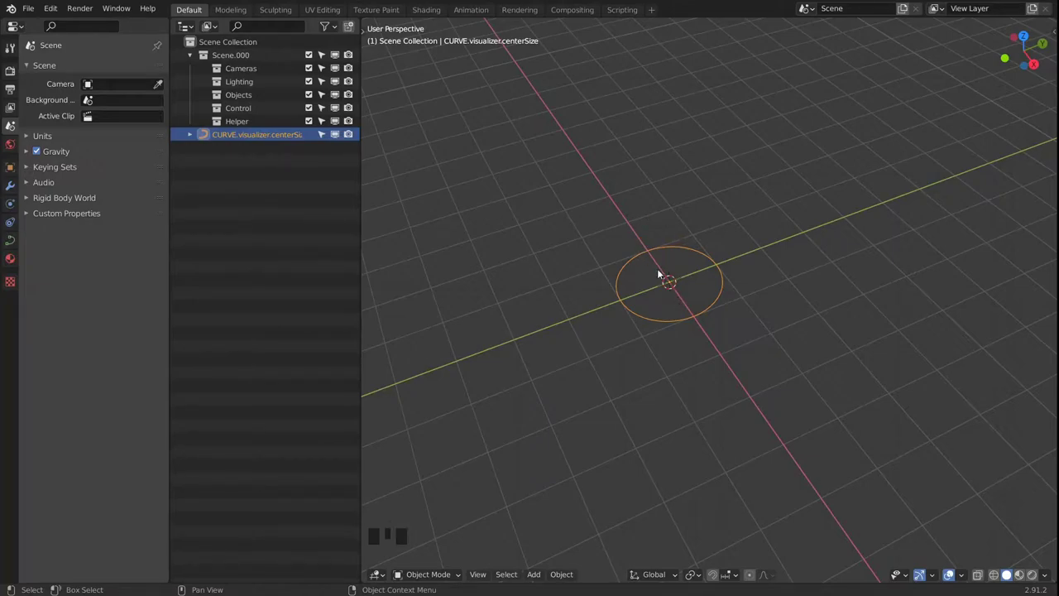
{"action": "left_click_drag", "start_coordinate": [696, 288], "coordinate": [688, 261]}
Add a plane mesh over the circle and rename it MESH.emitter in the Outliner
{"action": "key", "text": "shift+a"}
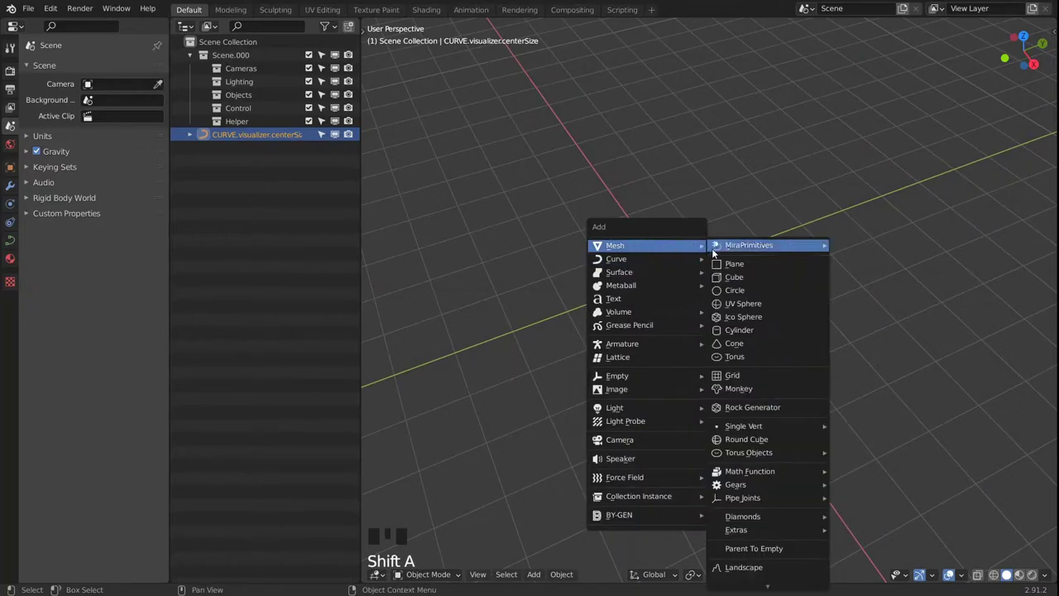
{"action": "left_click_drag", "start_coordinate": [770, 295], "coordinate": [692, 299]}
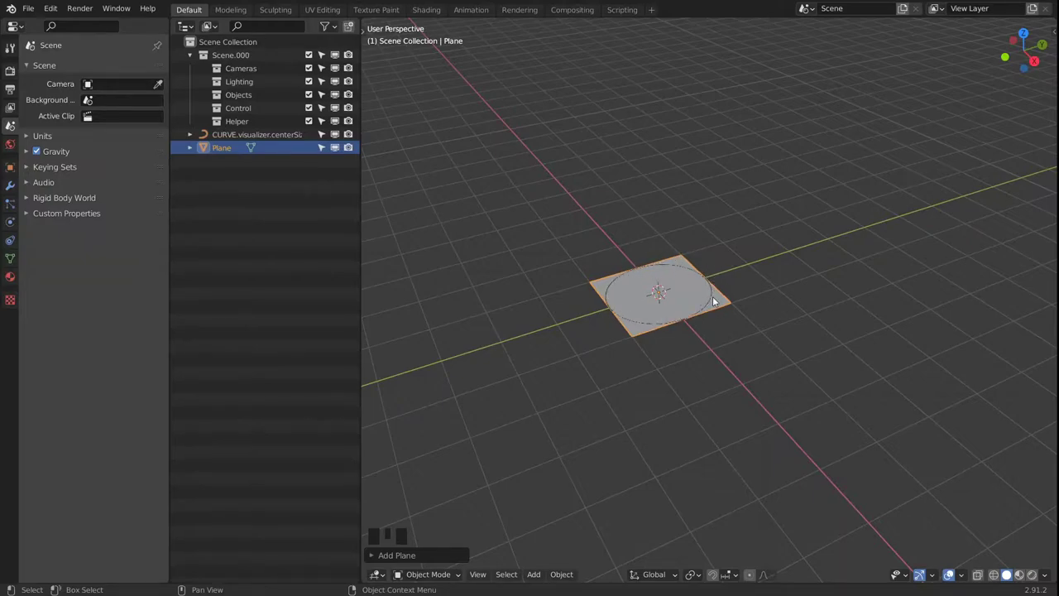
{"action": "left_click", "coordinate": [713, 300]}
{"action": "left_click", "coordinate": [723, 302]}
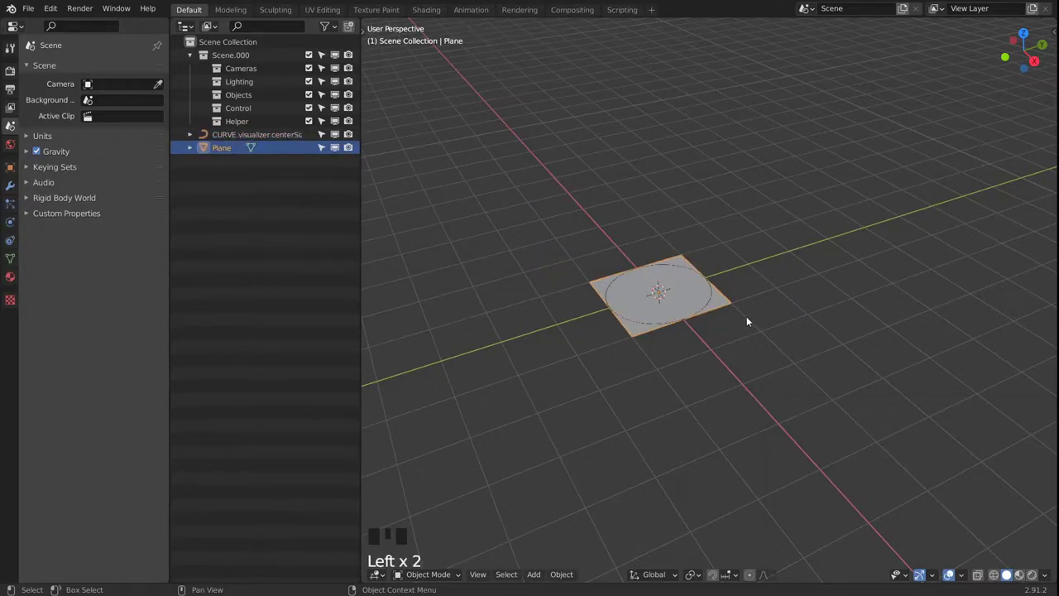
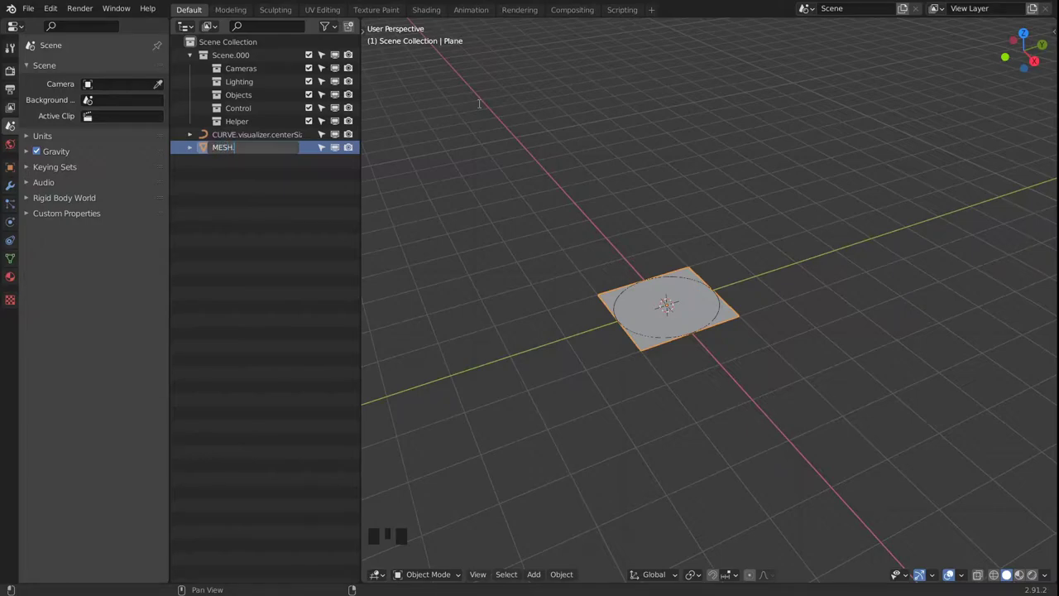
{"action": "key", "text": "t"}
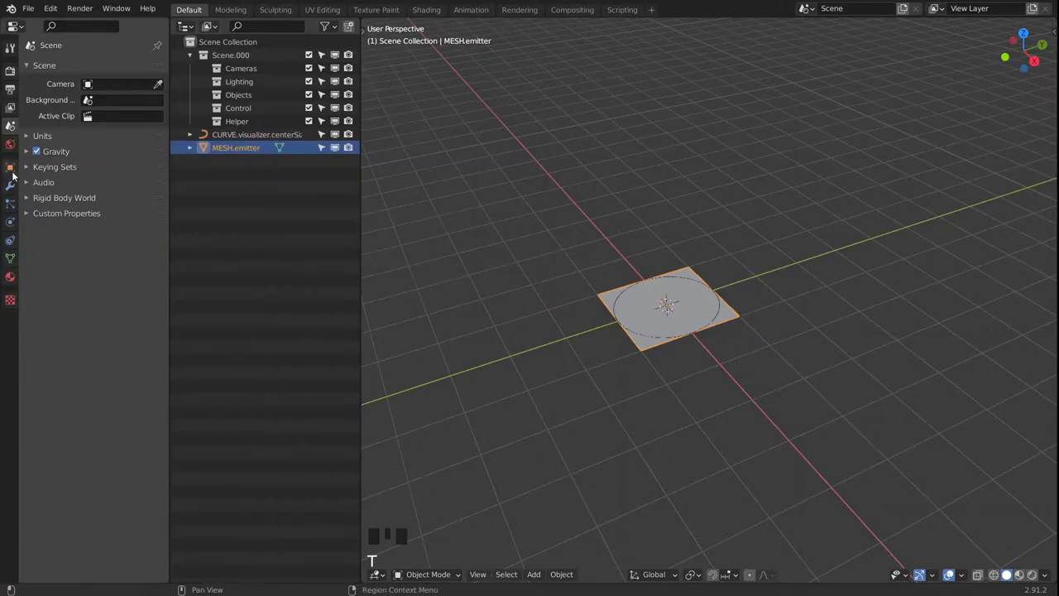
Add a particle system to MESH.emitter with Use Modifier Stack enabled and gravity weight zero
{"action": "left_click", "coordinate": [16, 174]}
{"action": "left_click_drag", "start_coordinate": [57, 307], "coordinate": [19, 206]}
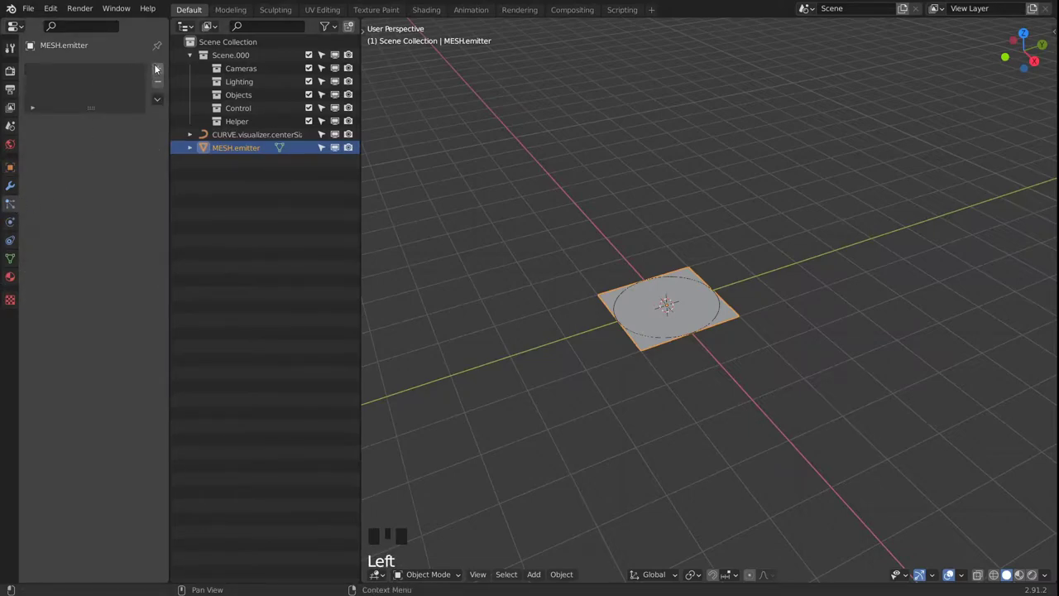
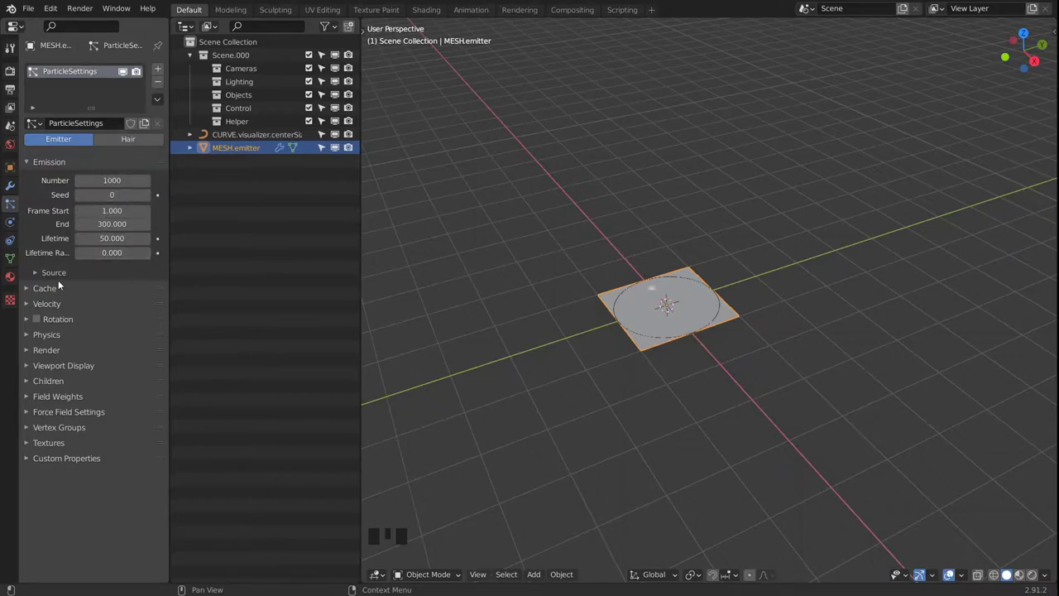
{"action": "left_click_drag", "start_coordinate": [41, 275], "coordinate": [71, 291]}
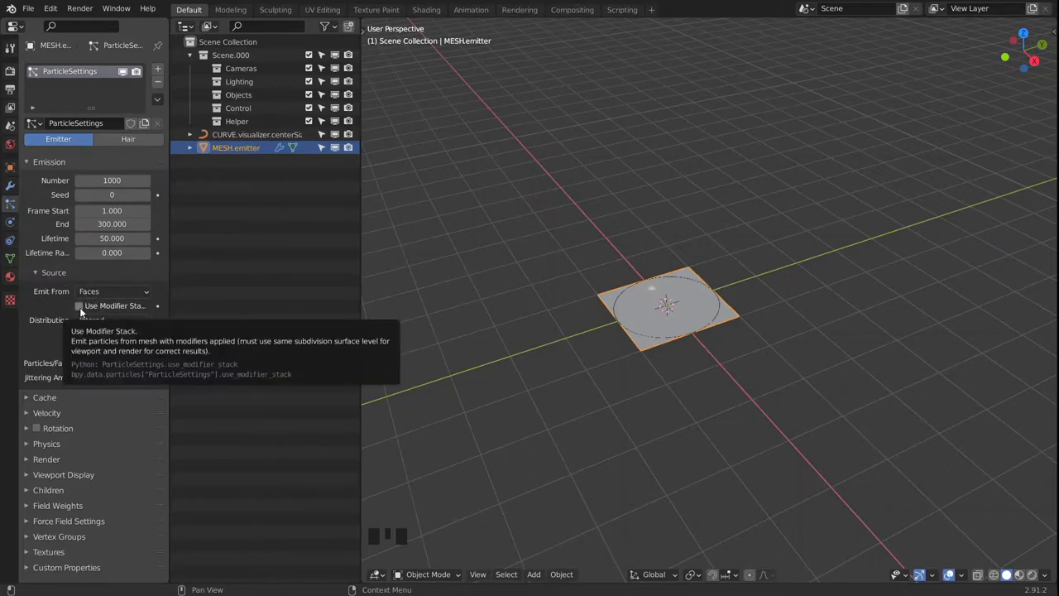
{"action": "left_click", "coordinate": [82, 308]}
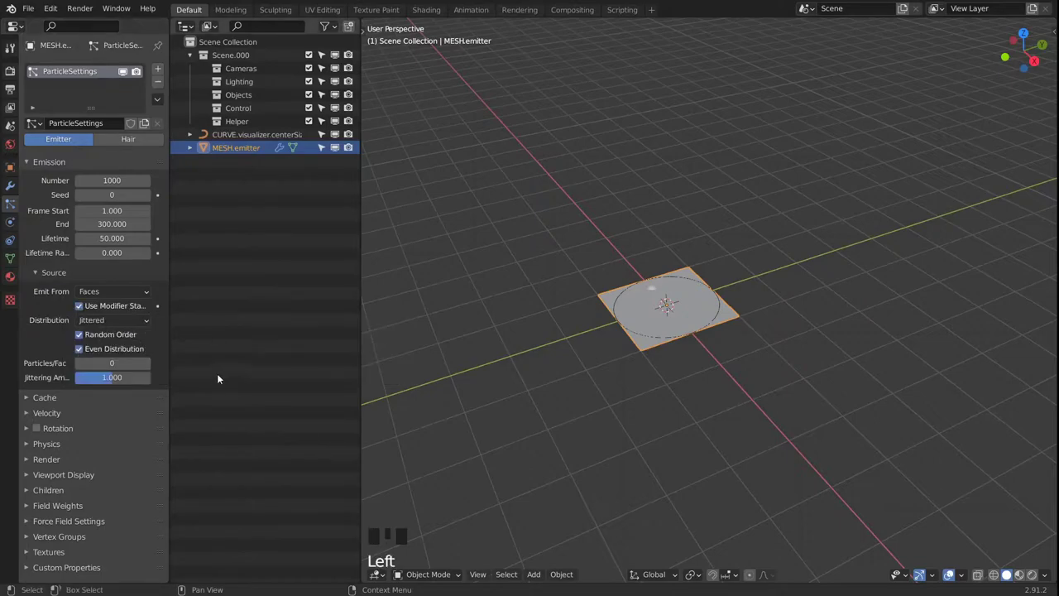
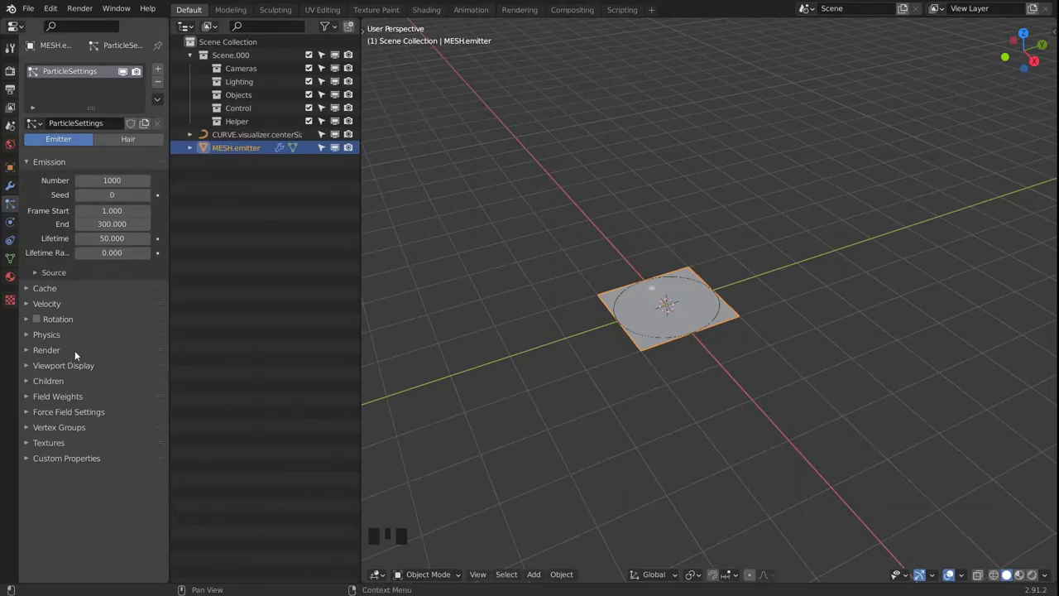
{"action": "left_click_drag", "start_coordinate": [52, 403], "coordinate": [110, 450]}
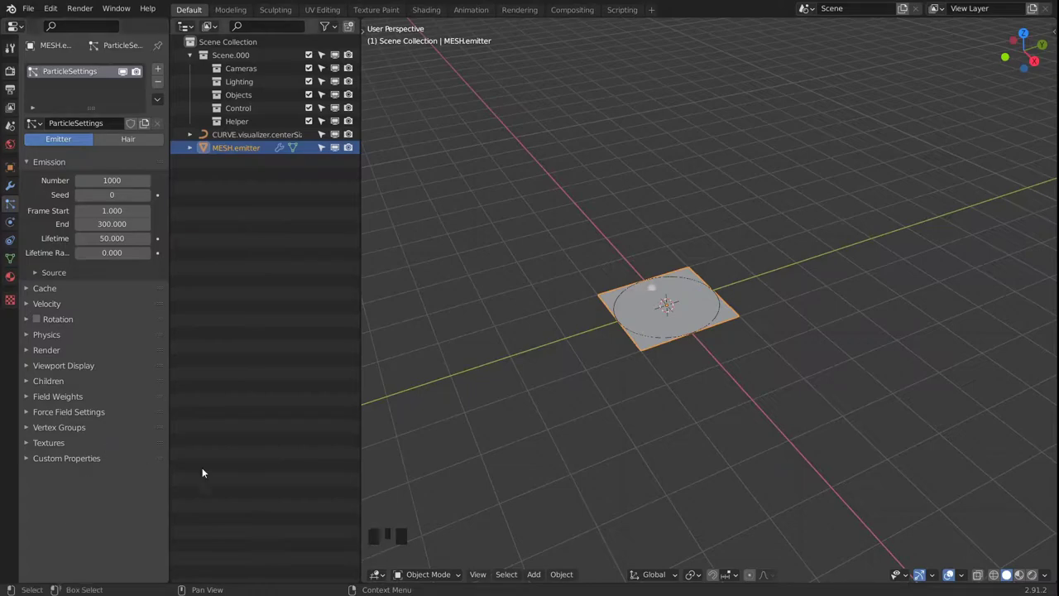
{"action": "left_click_drag", "start_coordinate": [641, 363], "coordinate": [686, 375]}
Play the particle simulation to frame 38 and split off an Animation Nodes editor below
{"action": "key", "text": "space"}
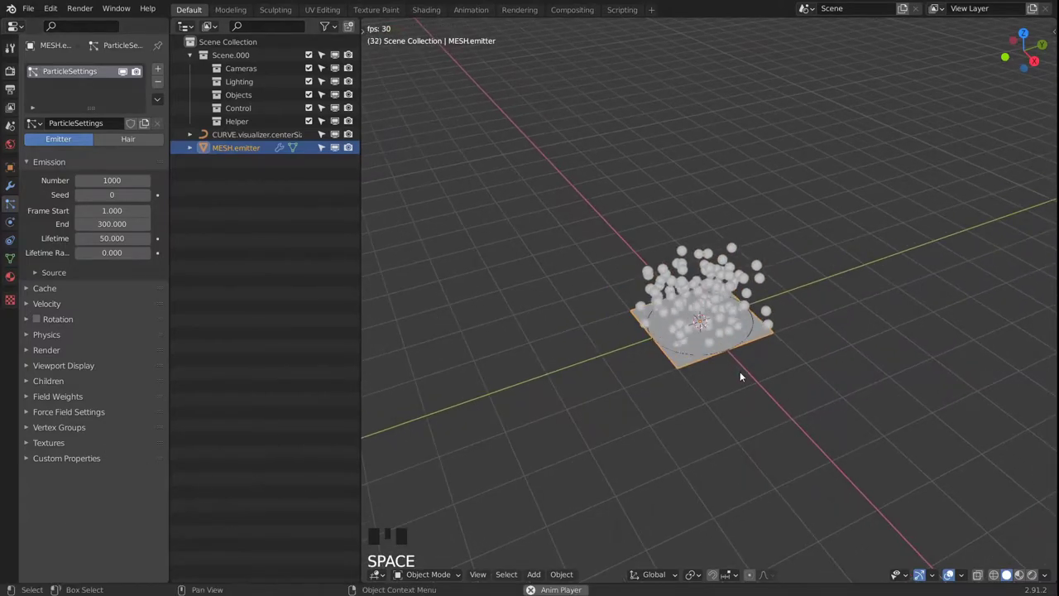
{"action": "key", "text": "space"}
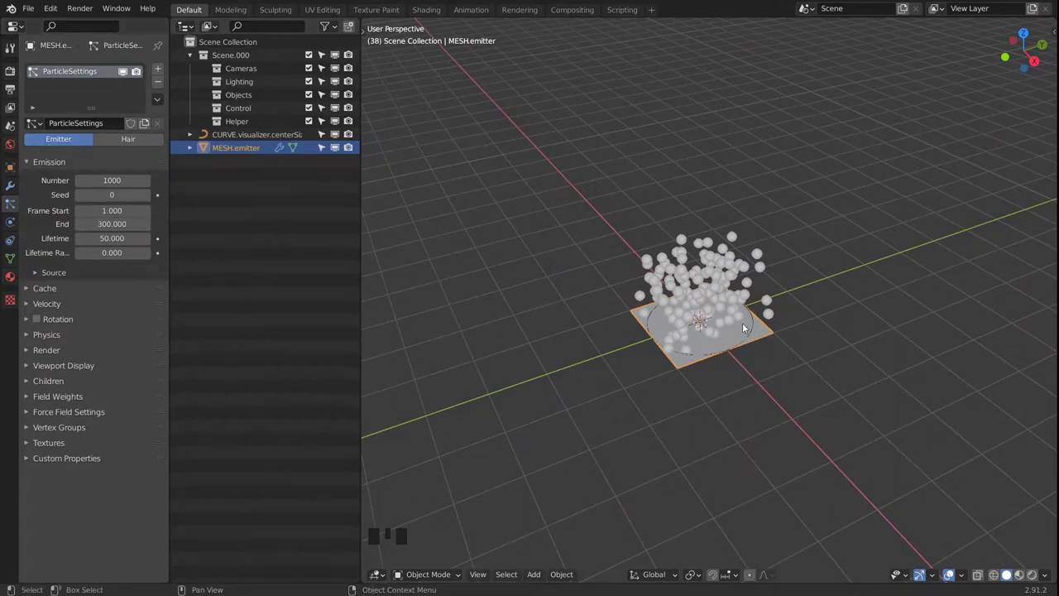
{"action": "left_click_drag", "start_coordinate": [728, 323], "coordinate": [557, 475]}
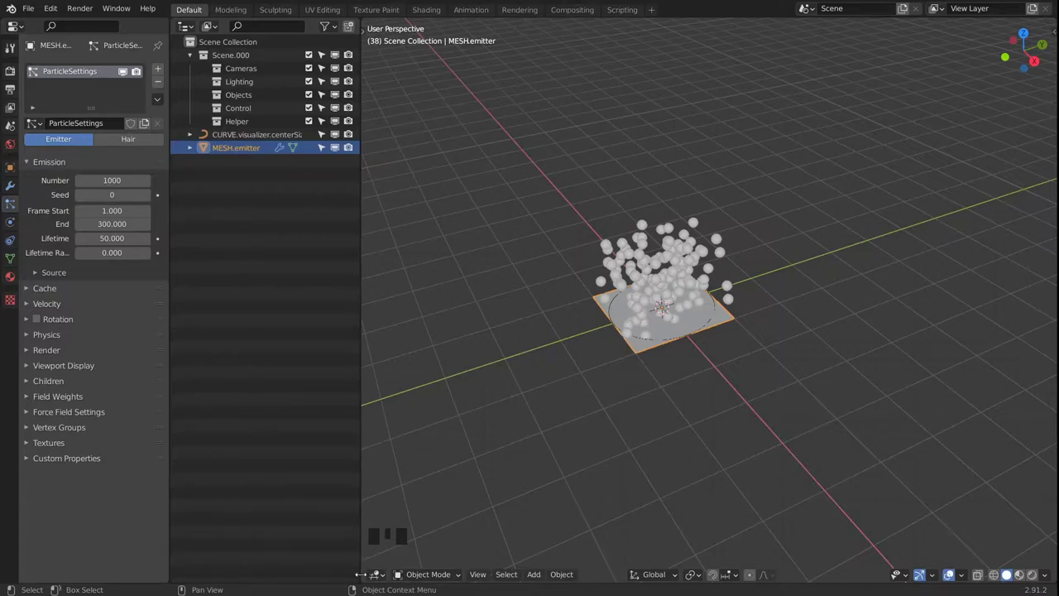
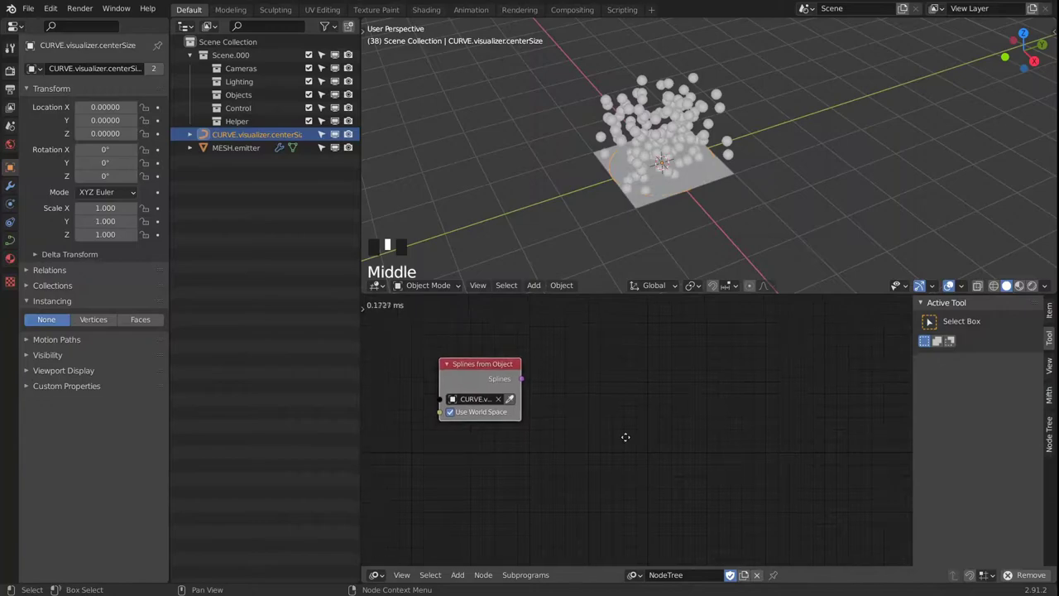
Add Splines from Object and Evaluate Spline nodes for the circle and link them
{"action": "key", "text": "shift+a"}
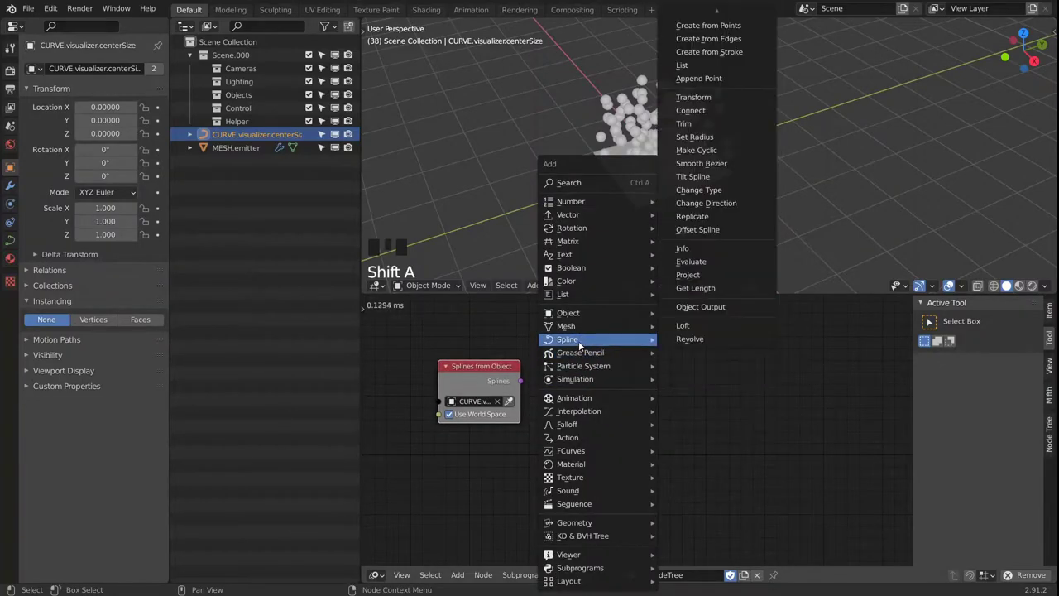
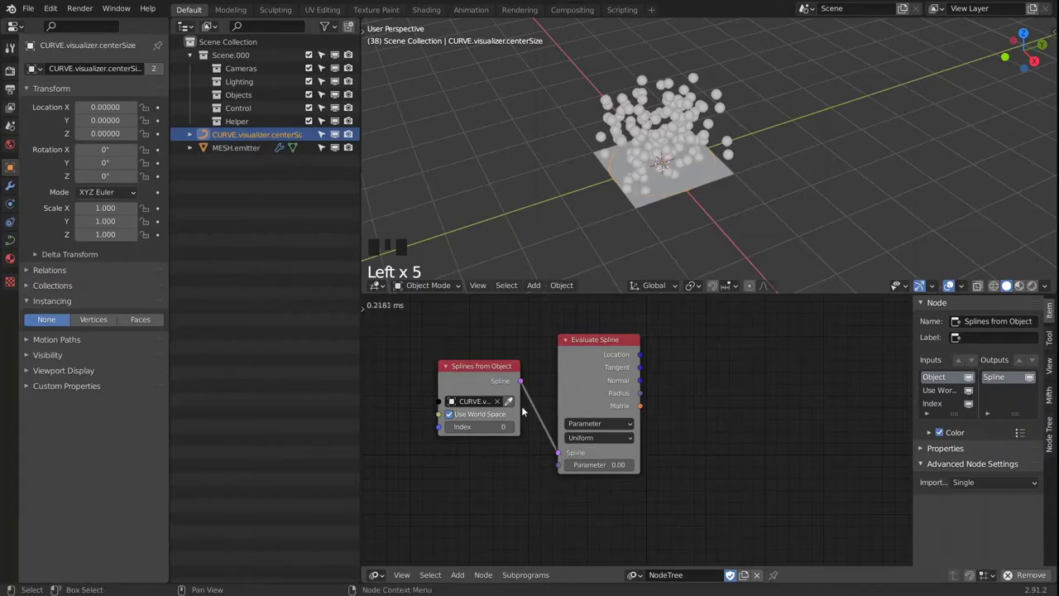
{"action": "left_click", "coordinate": [592, 383]}
{"action": "left_click_drag", "start_coordinate": [583, 402], "coordinate": [679, 377]}
{"action": "left_click_drag", "start_coordinate": [679, 376], "coordinate": [515, 490]}
Add an integer Data Input feeding the spline Amount and an Object Instancer node
{"action": "key", "text": "shift+a"}
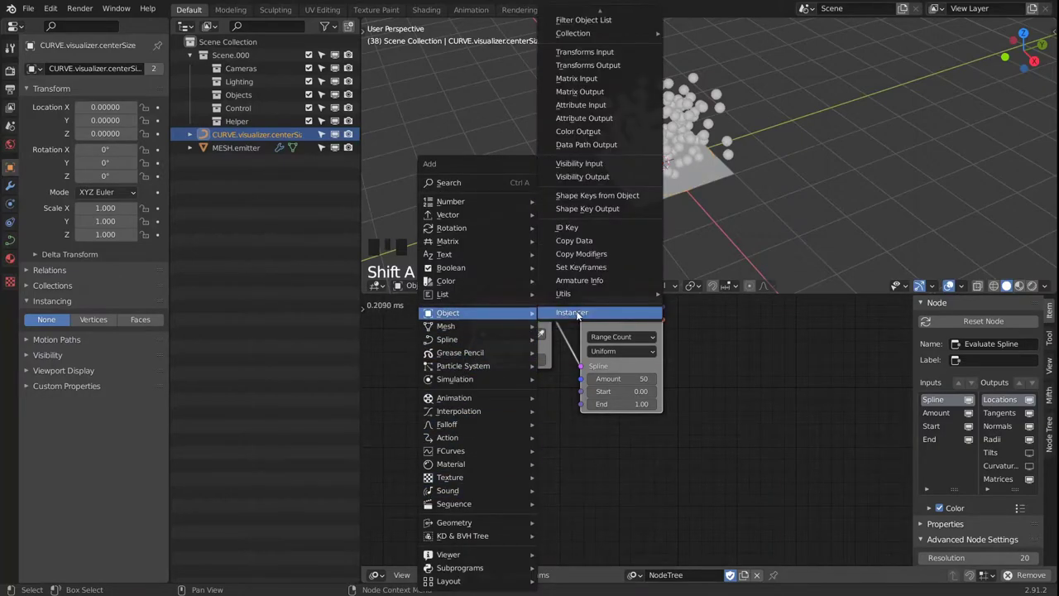
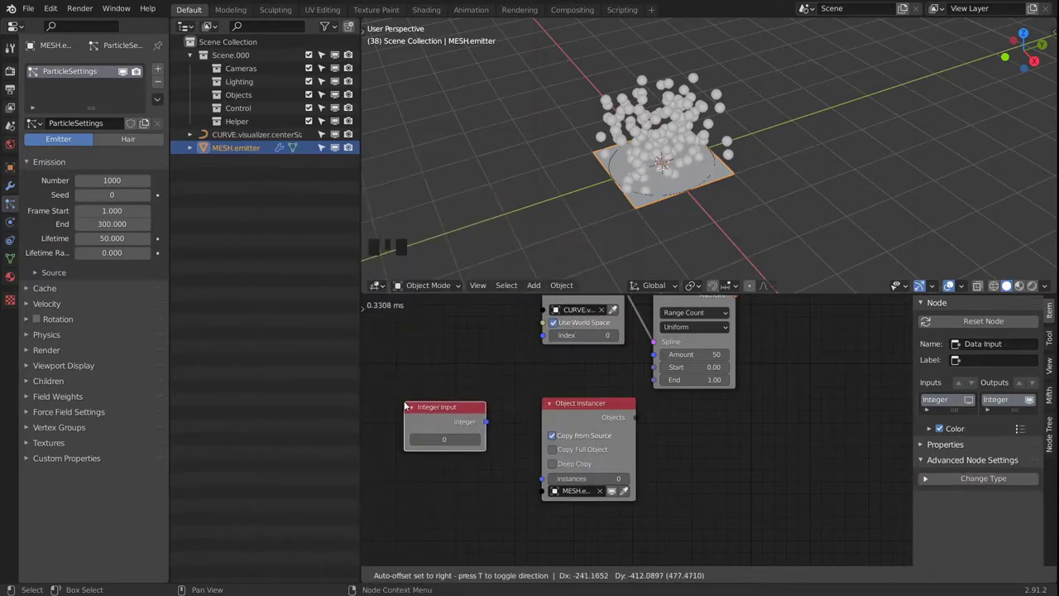
{"action": "left_click_drag", "start_coordinate": [508, 420], "coordinate": [560, 403]}
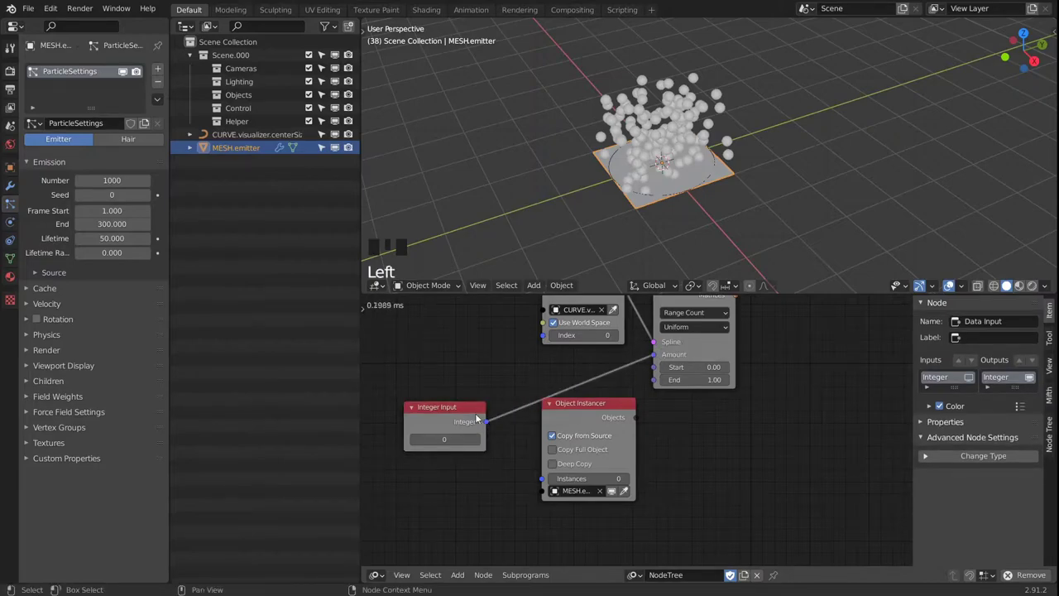
{"action": "left_click", "coordinate": [486, 425]}
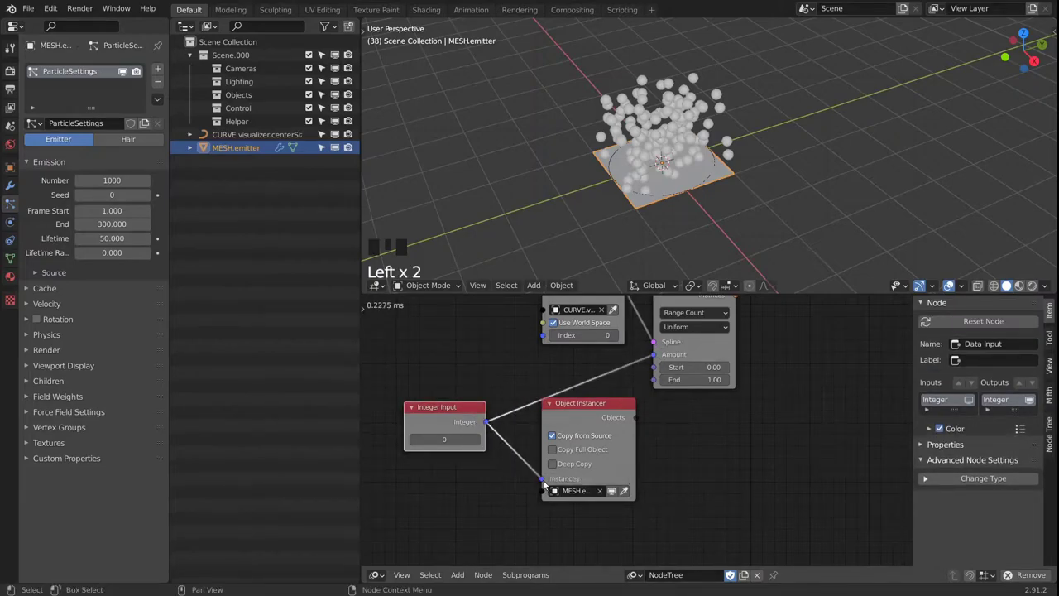
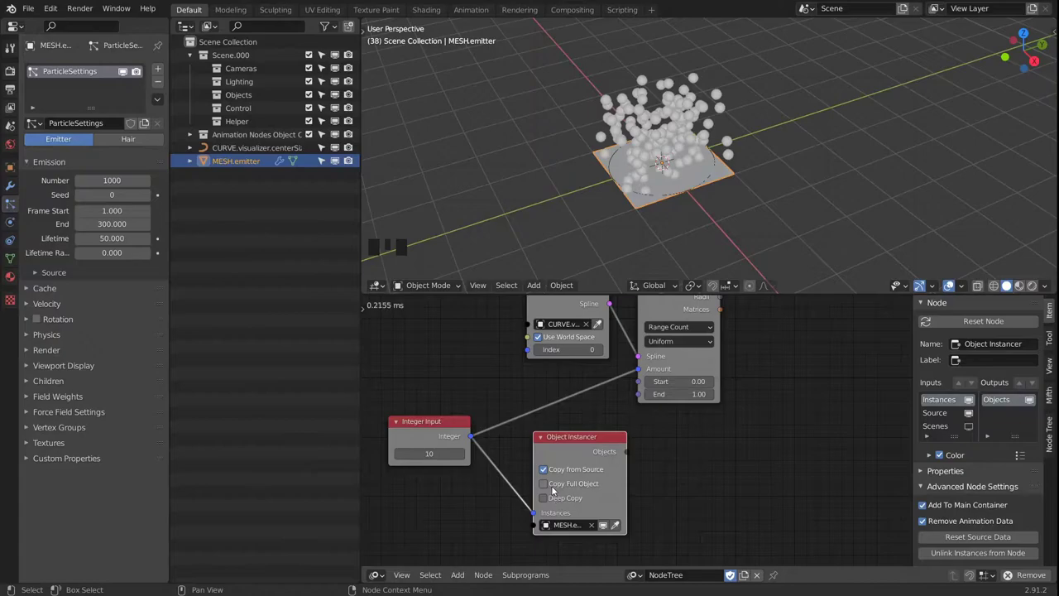
Feed particle locations into a Compose Matrix node and add a Direction to Rotation node
{"action": "left_click", "coordinate": [548, 488]}
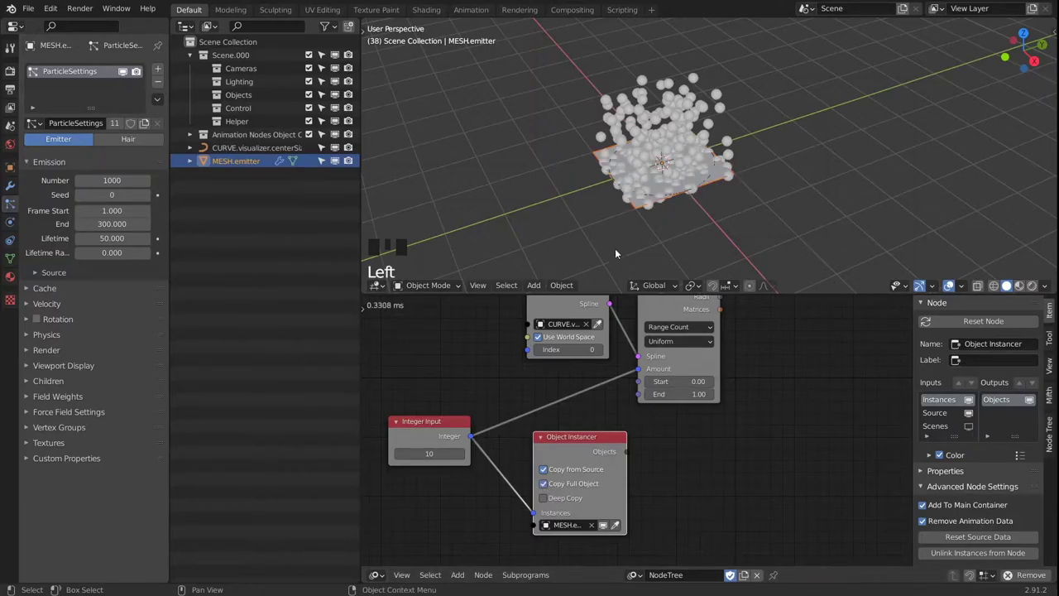
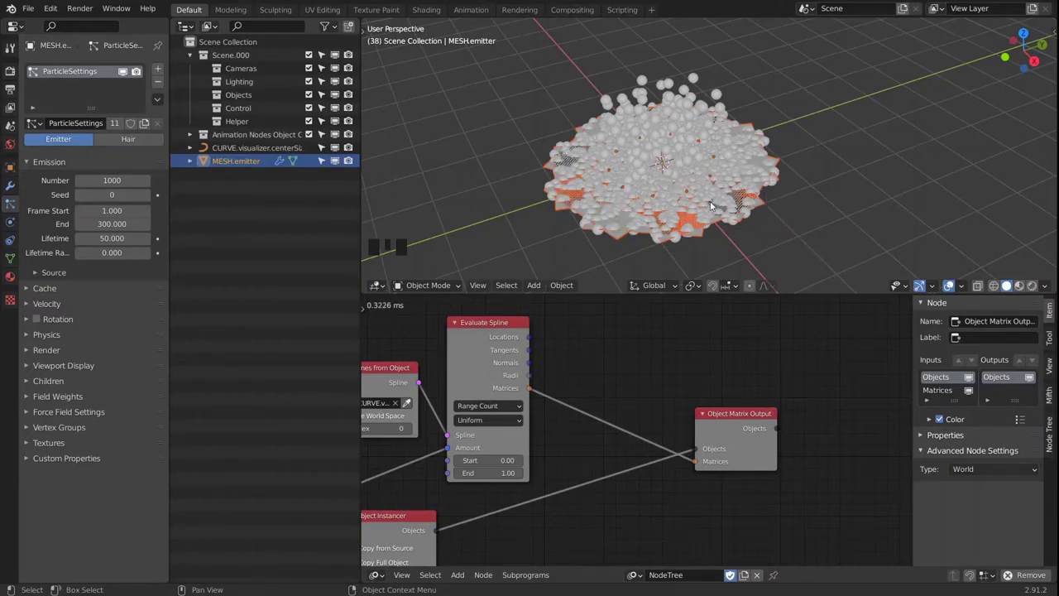
{"action": "left_click_drag", "start_coordinate": [760, 185], "coordinate": [737, 168]}
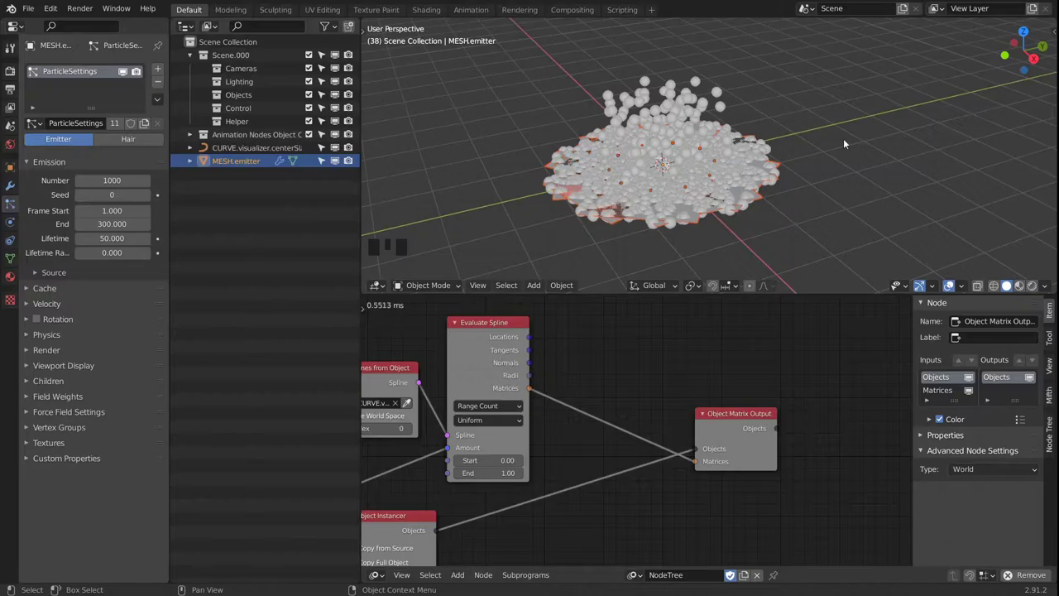
{"action": "left_click_drag", "start_coordinate": [779, 169], "coordinate": [768, 168]}
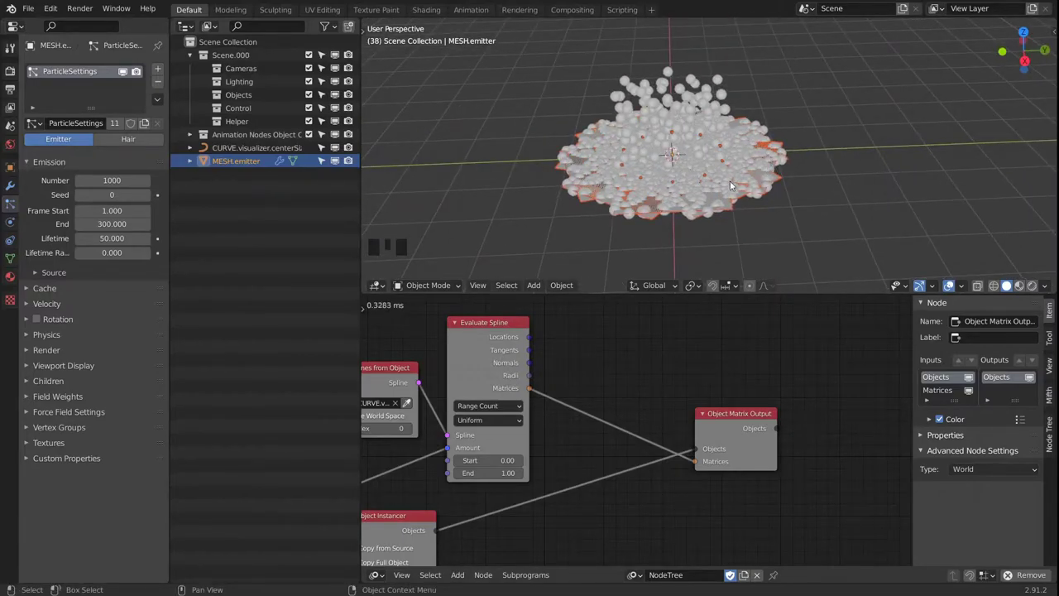
{"action": "left_click_drag", "start_coordinate": [776, 166], "coordinate": [738, 423]}
{"action": "left_click", "coordinate": [739, 423]}
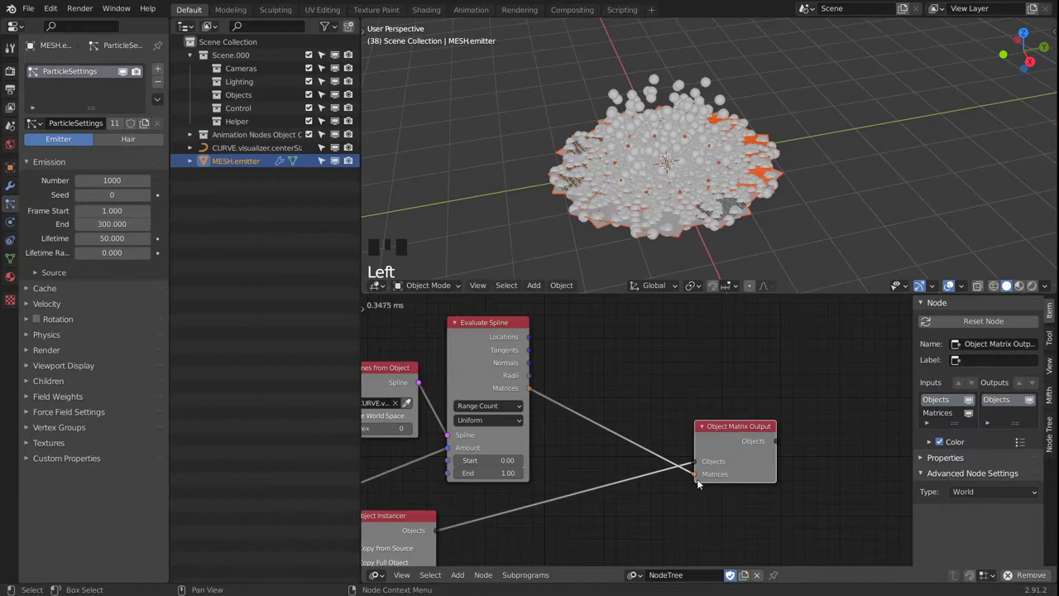
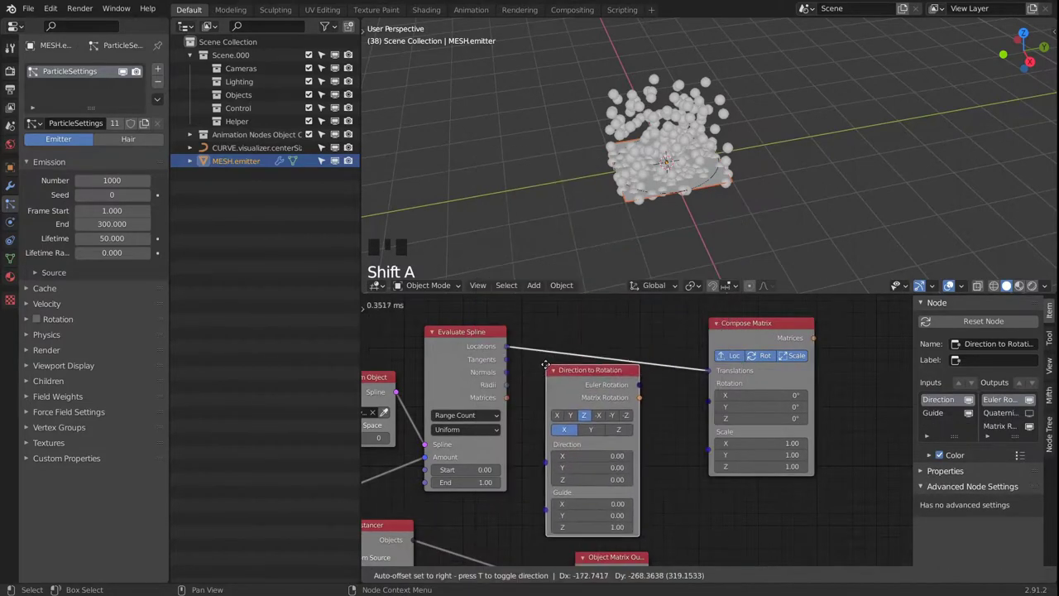
Link Direction to Rotation's Euler output into Compose Matrix Rotations and preview with a 3D Viewer node
{"action": "left_click", "coordinate": [512, 374]}
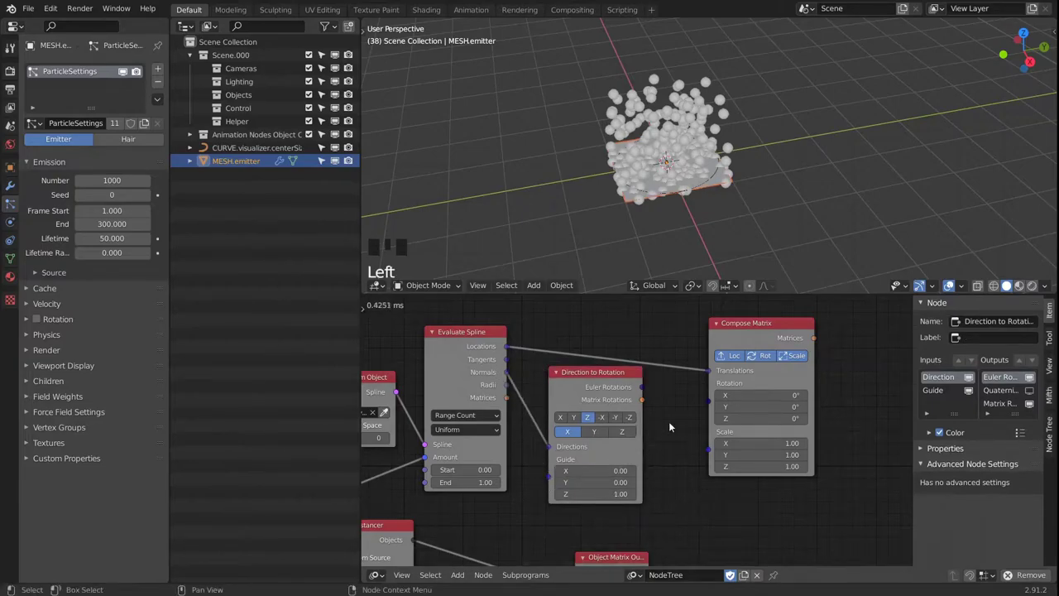
{"action": "left_click", "coordinate": [661, 399]}
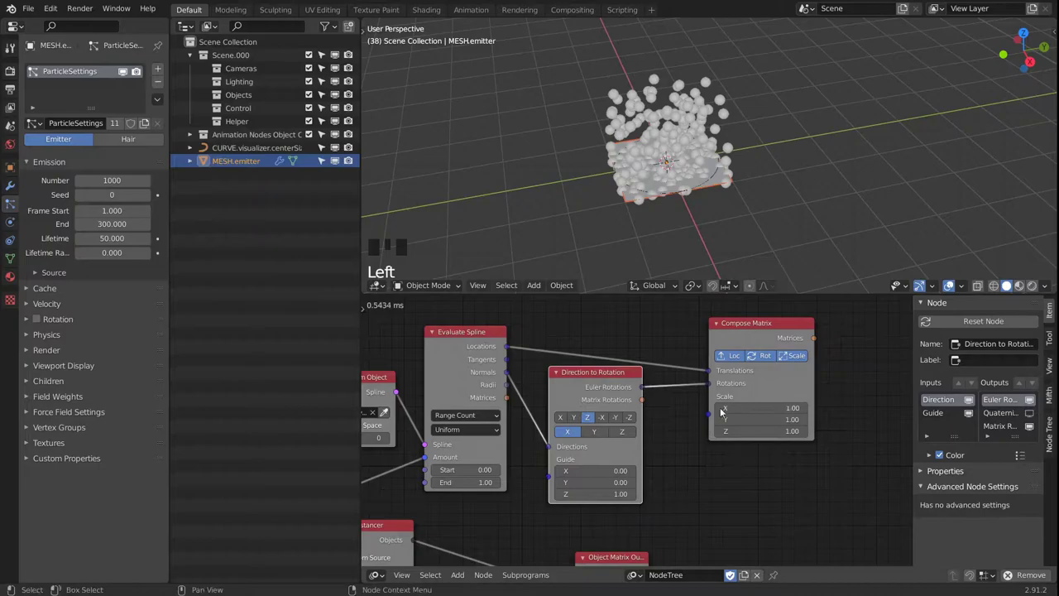
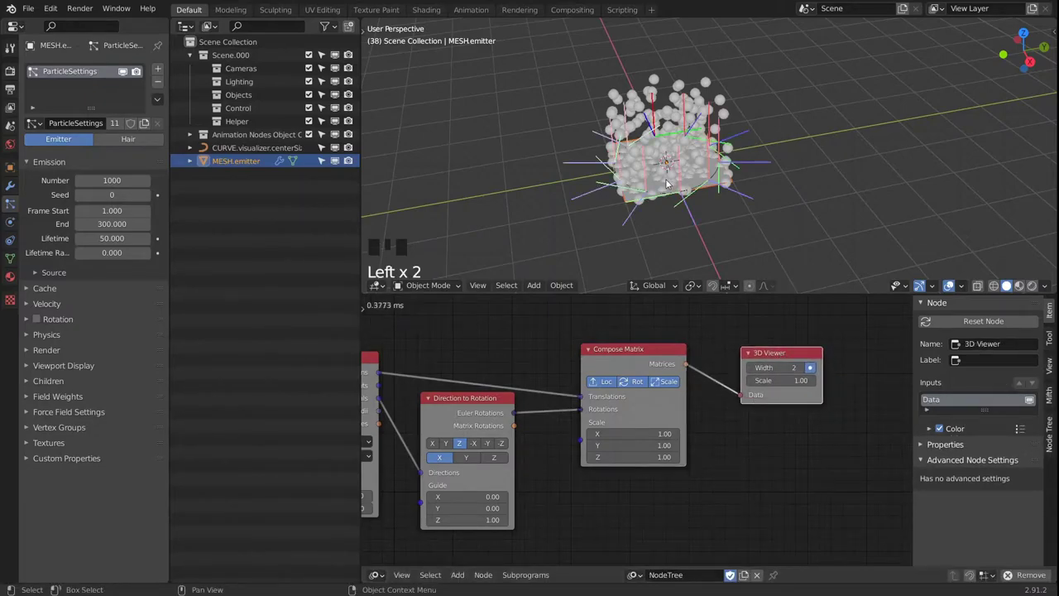
{"action": "left_click_drag", "start_coordinate": [699, 191], "coordinate": [473, 460]}
{"action": "left_click", "coordinate": [474, 459]}
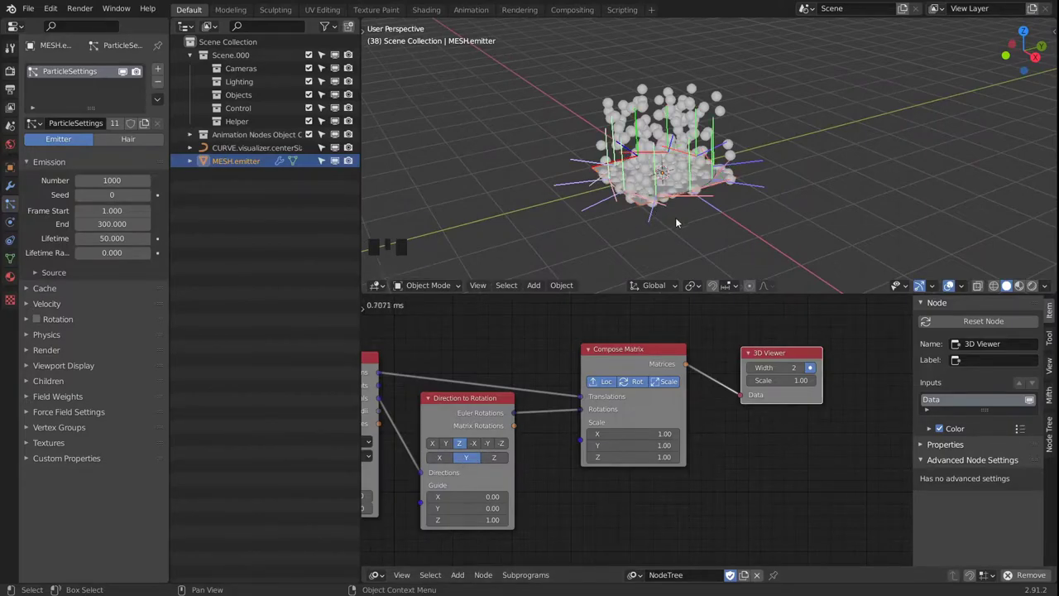
{"action": "left_click_drag", "start_coordinate": [748, 206], "coordinate": [715, 200]}
{"action": "left_click_drag", "start_coordinate": [700, 197], "coordinate": [788, 359]}
{"action": "left_click", "coordinate": [788, 359]}
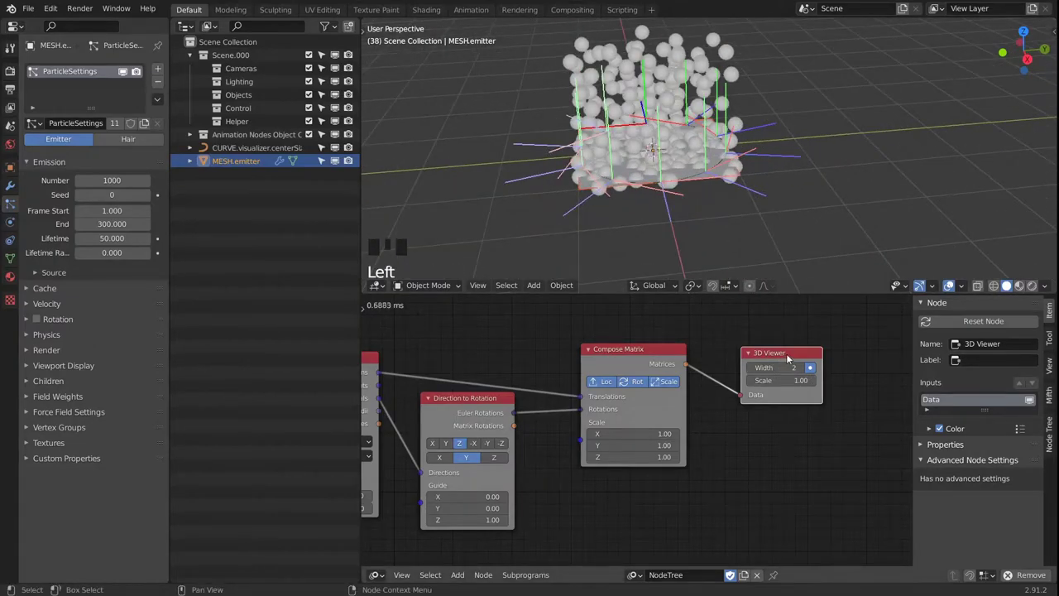
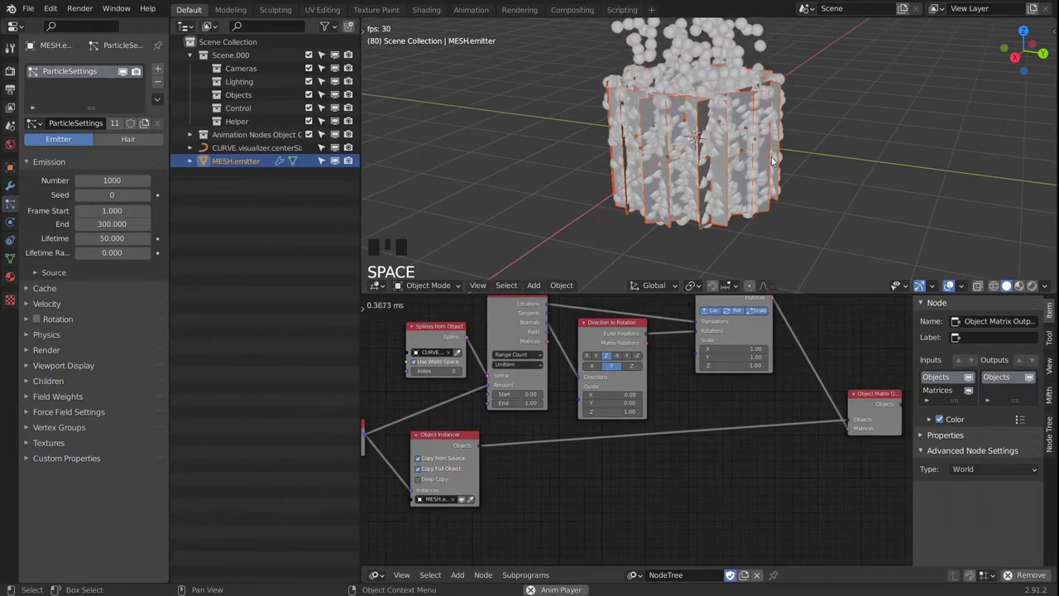
Stop playback and inspect the instanced panels standing in a ring around the circle
{"action": "left_click_drag", "start_coordinate": [737, 142], "coordinate": [712, 145]}
{"action": "key", "text": "space"}
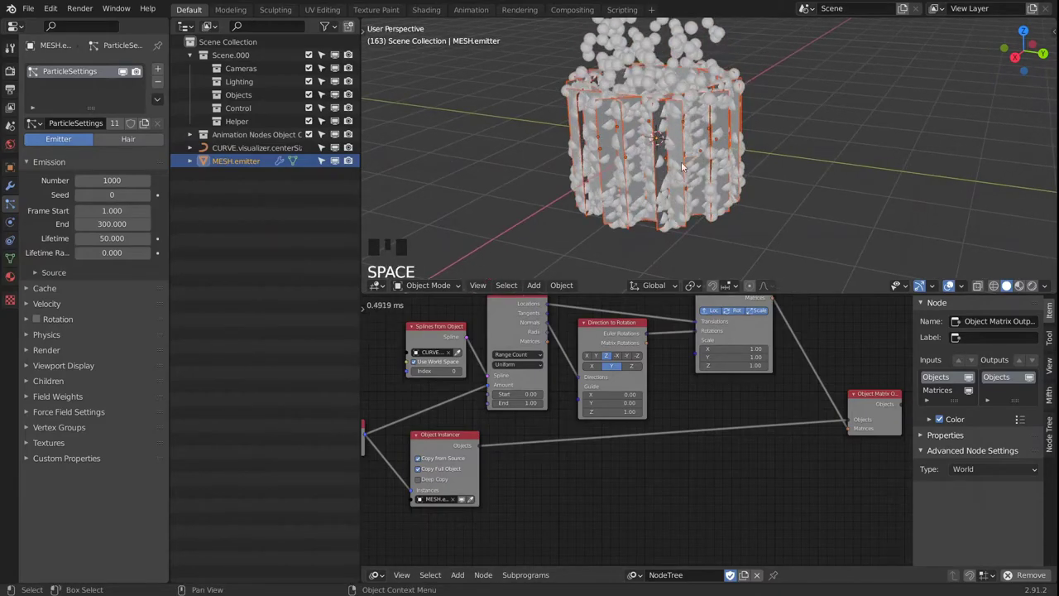
{"action": "left_click", "coordinate": [682, 138]}
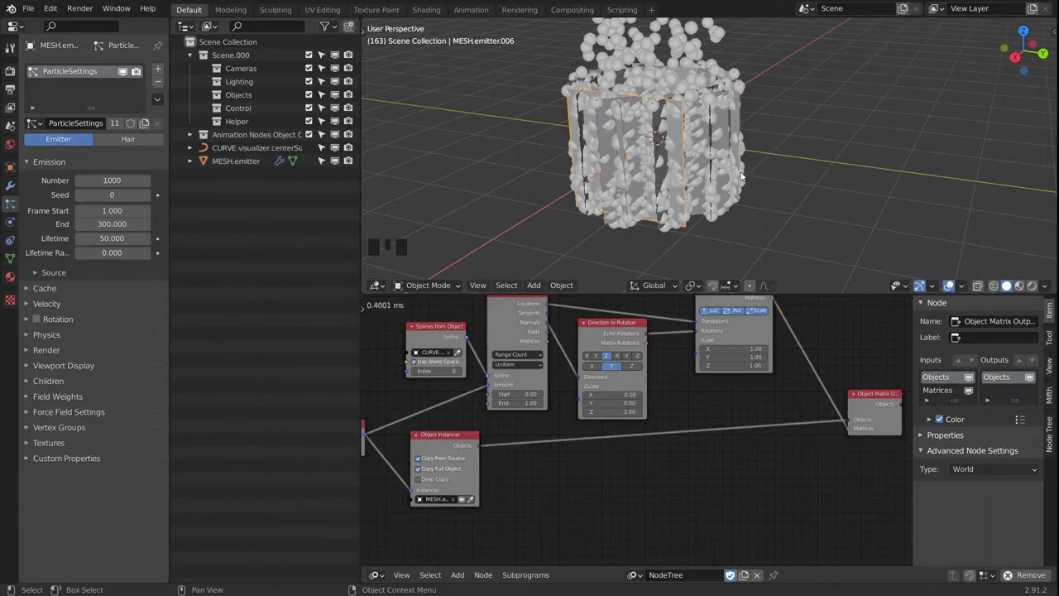
{"action": "left_click_drag", "start_coordinate": [724, 142], "coordinate": [674, 133]}
{"action": "left_click_drag", "start_coordinate": [759, 143], "coordinate": [726, 146]}
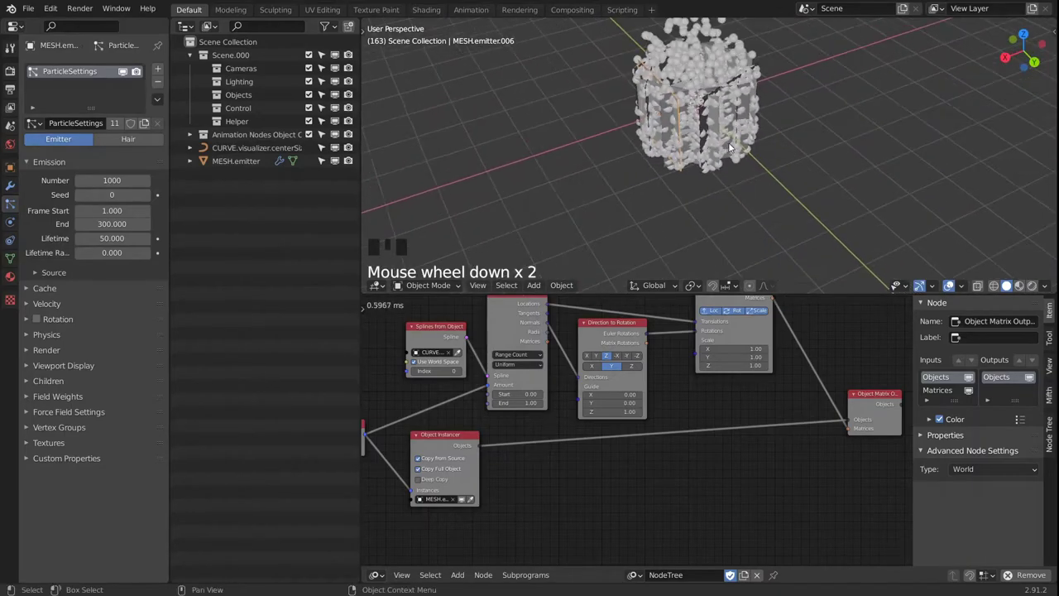
{"action": "left_click_drag", "start_coordinate": [757, 123], "coordinate": [743, 173]}
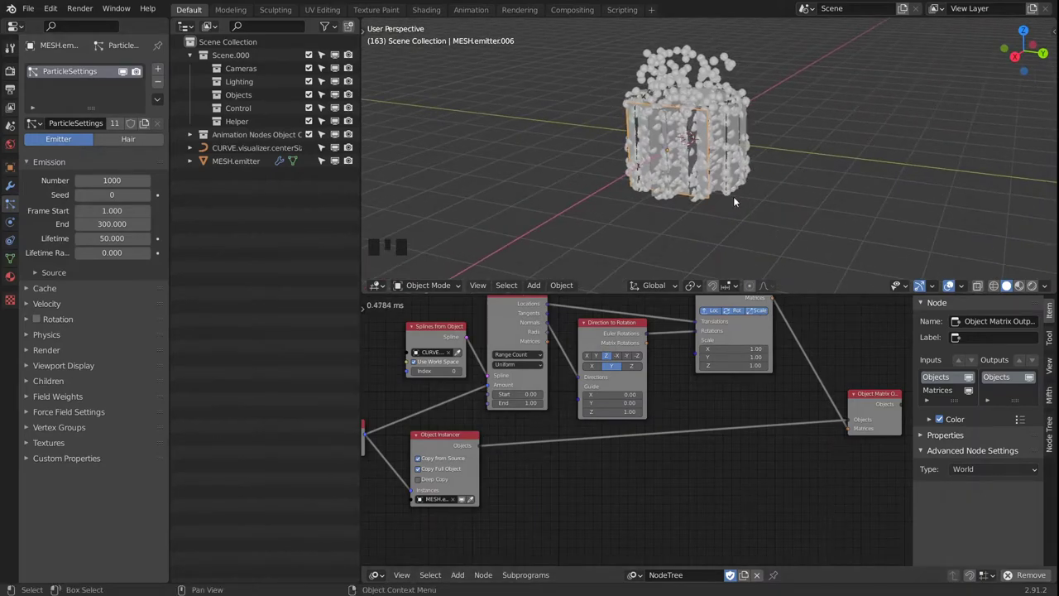
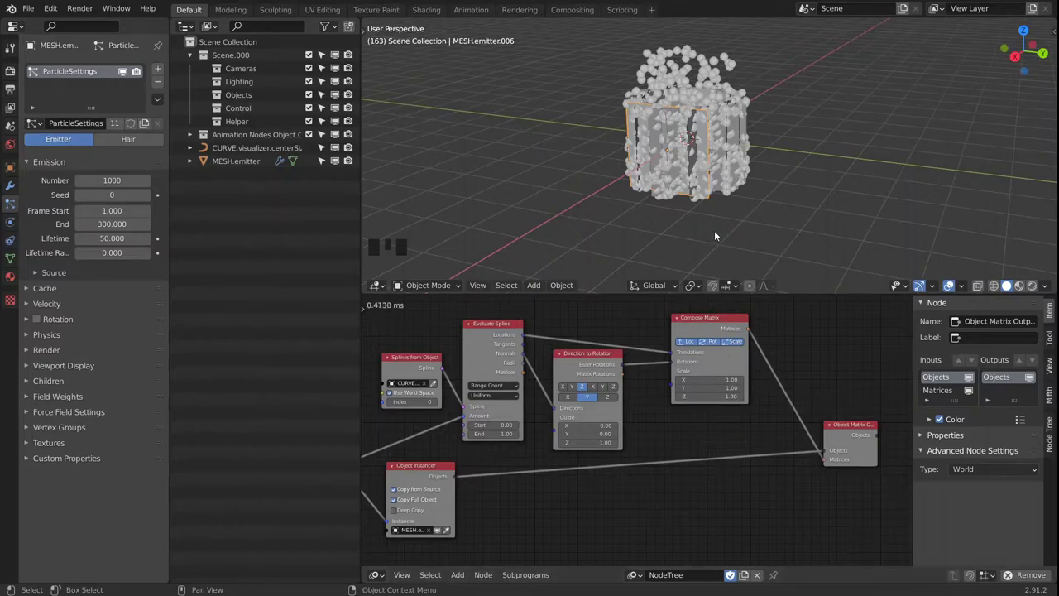
{"action": "left_click_drag", "start_coordinate": [715, 173], "coordinate": [749, 212]}
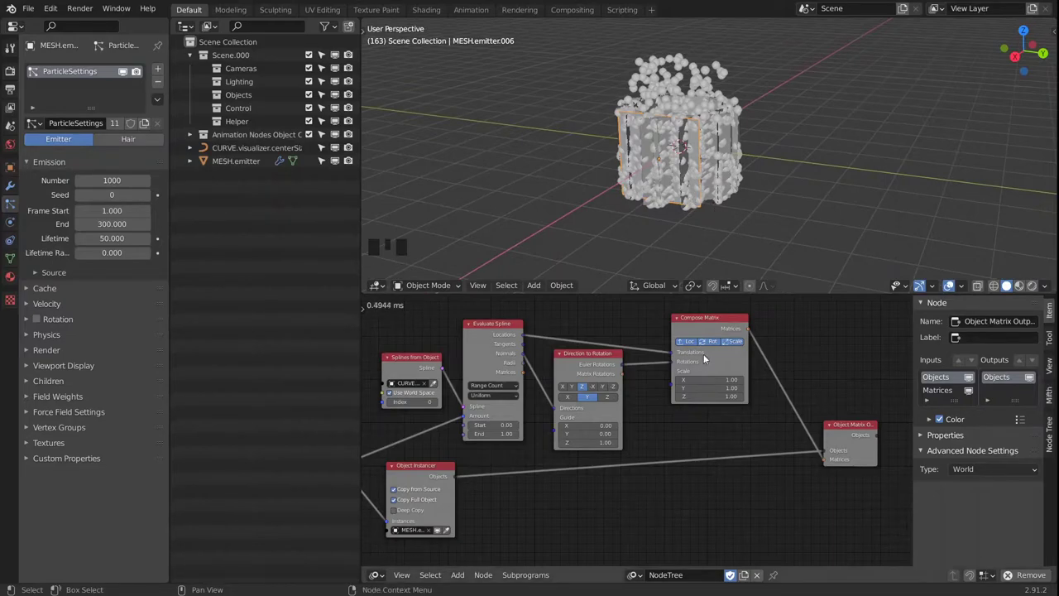
{"action": "left_click_drag", "start_coordinate": [769, 179], "coordinate": [789, 155]}
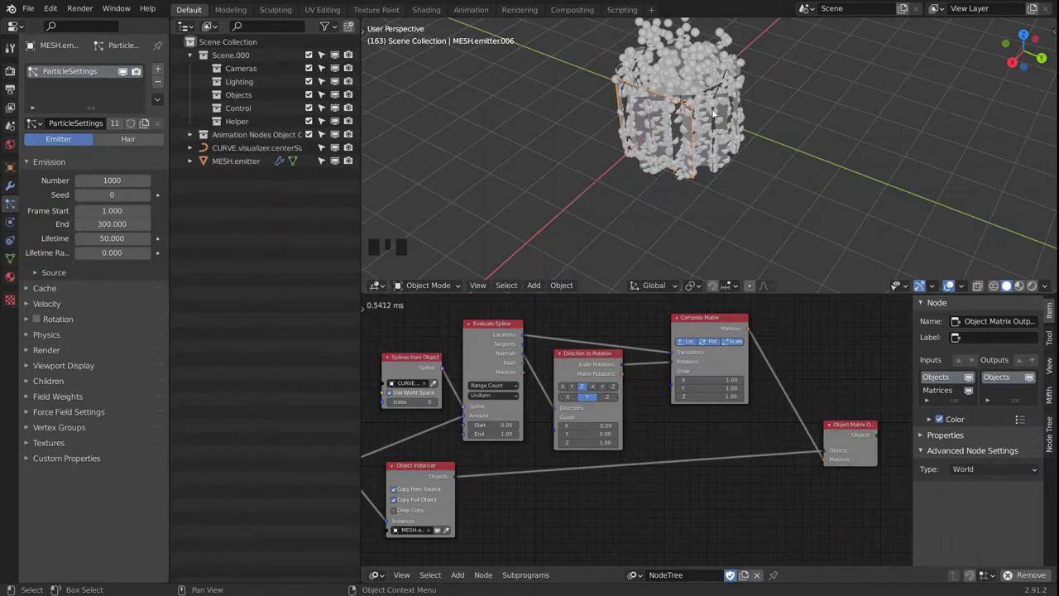
{"action": "left_click", "coordinate": [726, 112]}
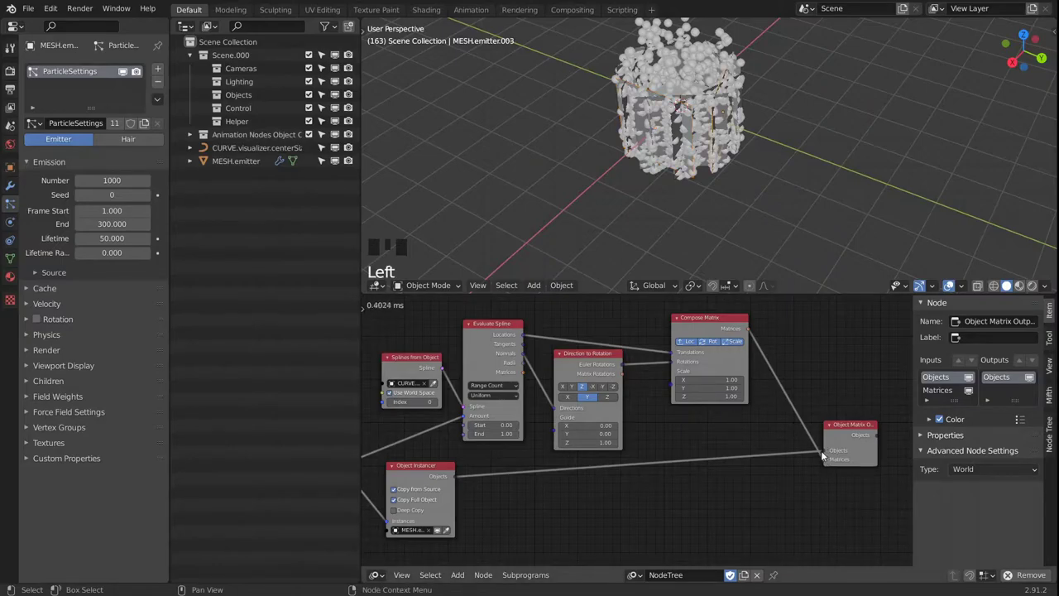
{"action": "left_click", "coordinate": [828, 452]}
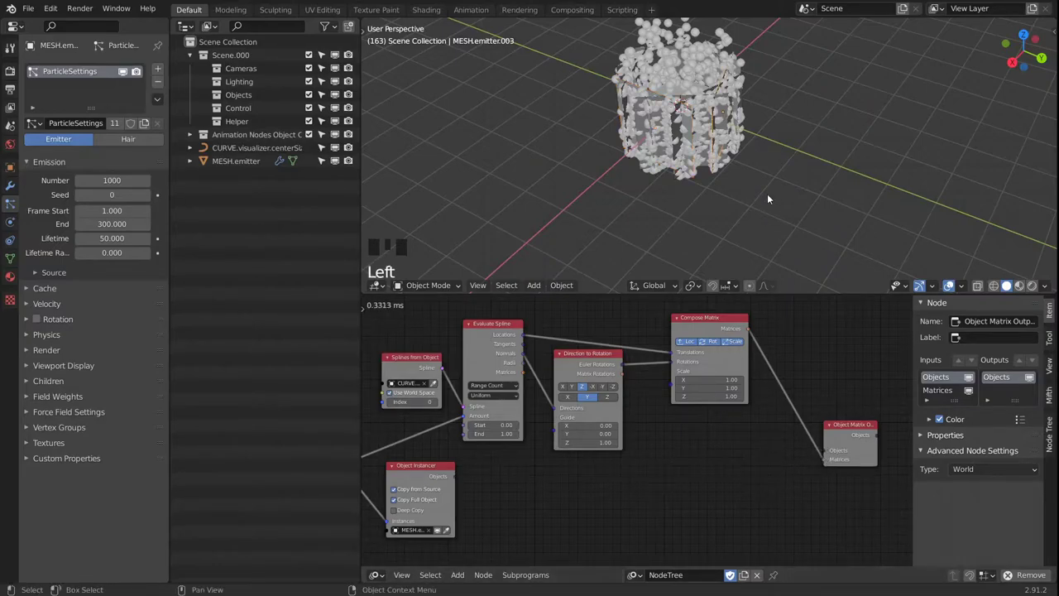
{"action": "left_click_drag", "start_coordinate": [680, 196], "coordinate": [671, 209]}
Rewind to frame 1, show the Timeline and play the instances following the particles
{"action": "key", "text": "shift+Left"}
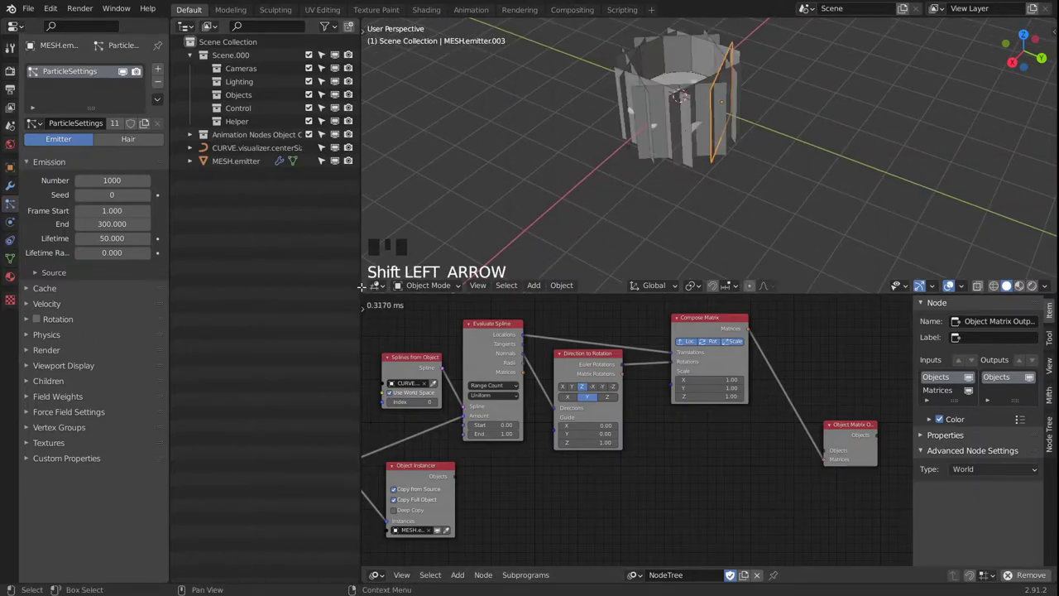
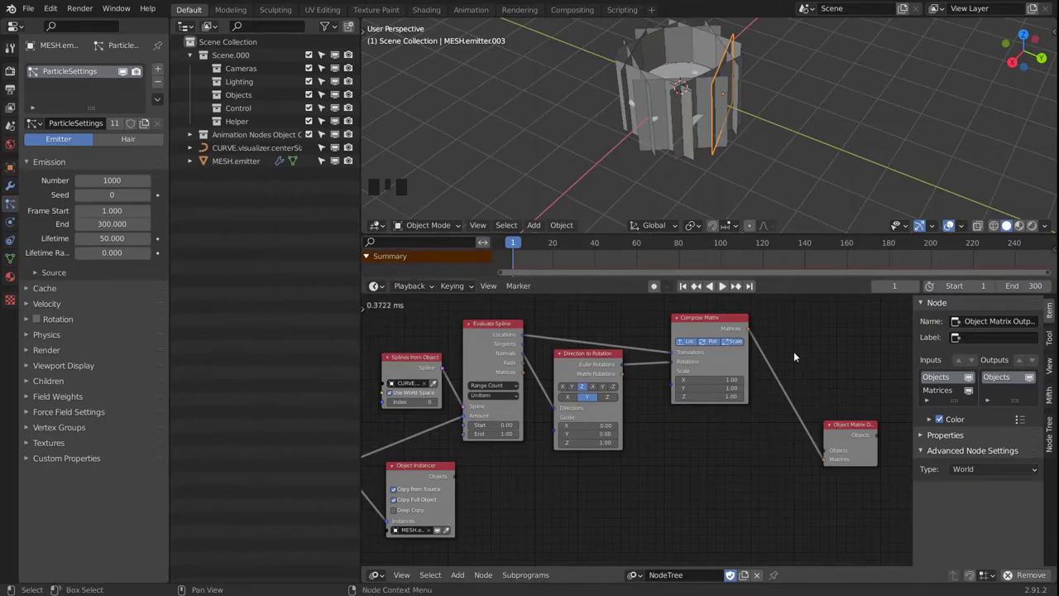
{"action": "left_click_drag", "start_coordinate": [806, 116], "coordinate": [753, 158]}
{"action": "key", "text": "space"}
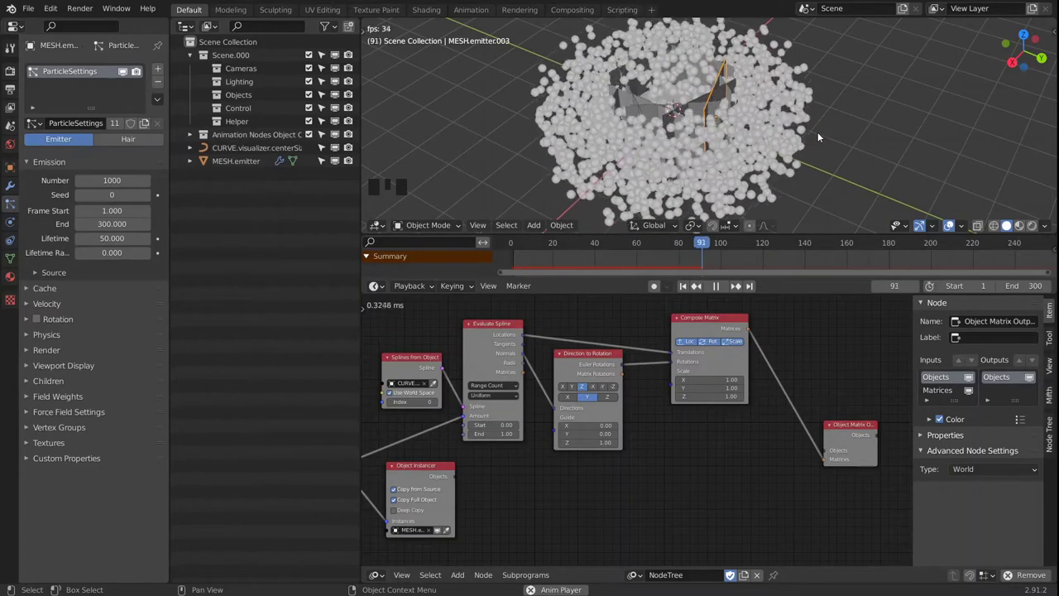
{"action": "key", "text": "space"}
{"action": "left_click_drag", "start_coordinate": [758, 483], "coordinate": [743, 429]}
Insert a Switch node feeding the Object Matrix Output Matrices with Condition unchecked
{"action": "key", "text": "shift+a"}
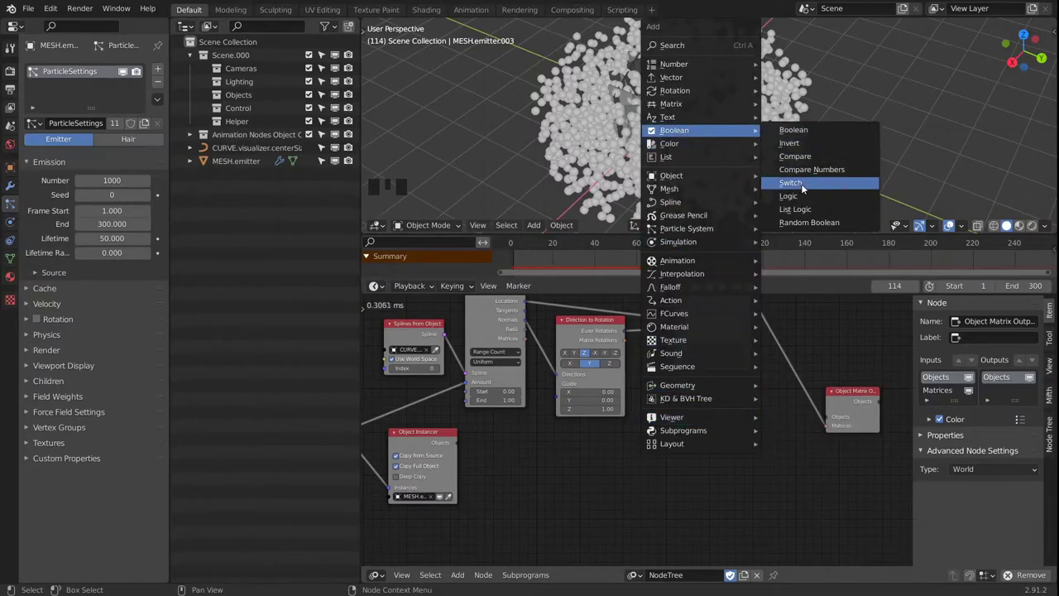
{"action": "left_click_drag", "start_coordinate": [460, 447], "coordinate": [645, 455]}
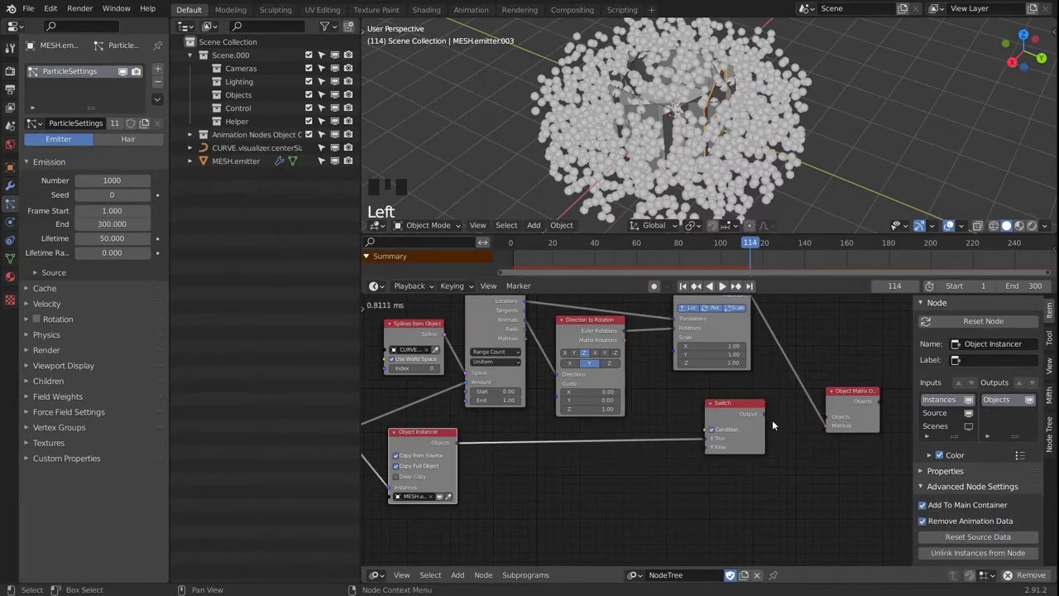
{"action": "left_click", "coordinate": [771, 416]}
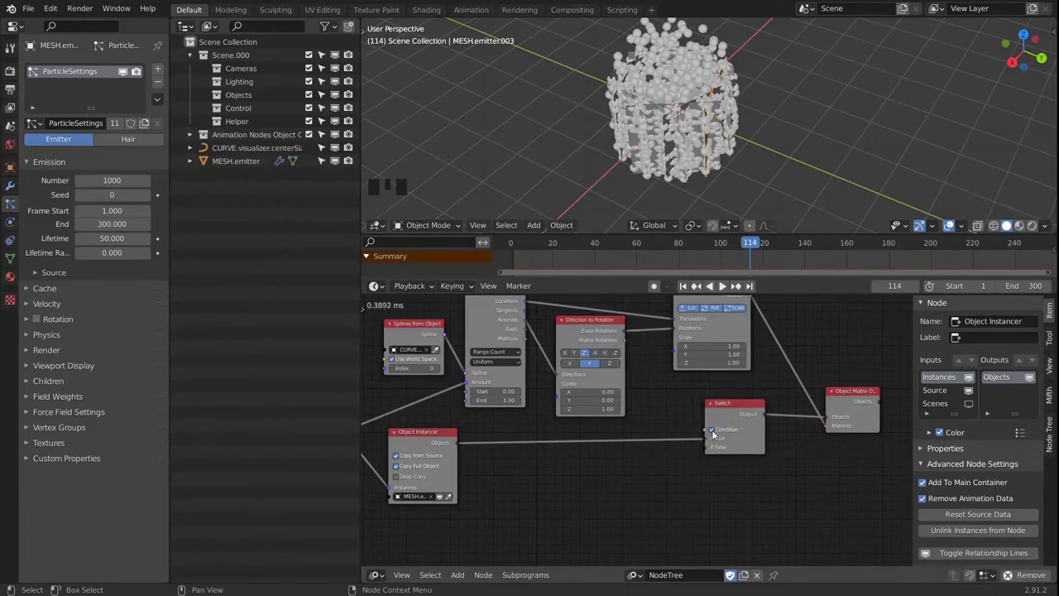
{"action": "left_click_drag", "start_coordinate": [729, 114], "coordinate": [732, 409]}
{"action": "left_click", "coordinate": [732, 409]}
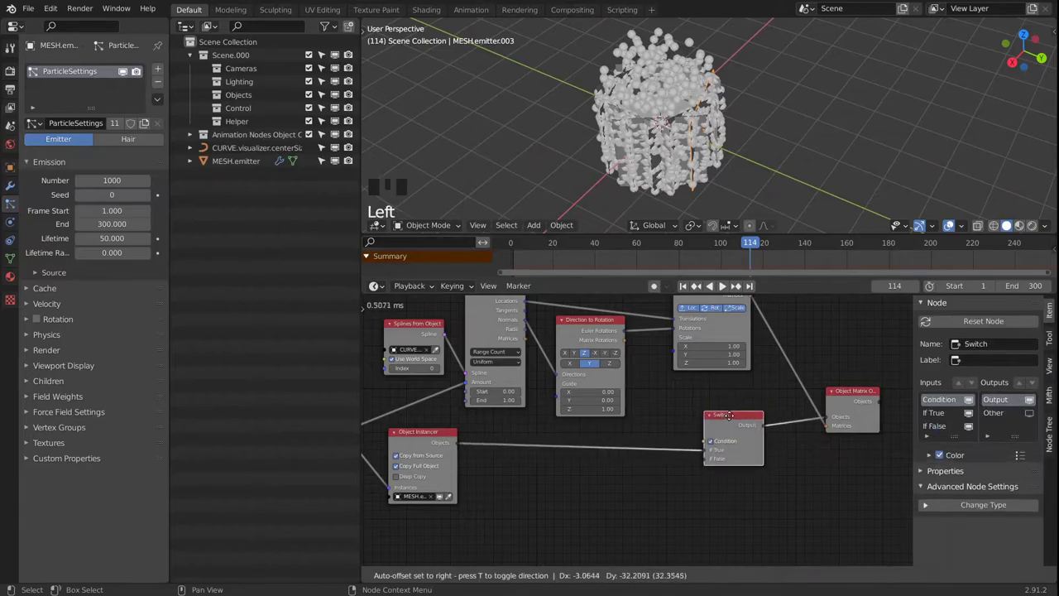
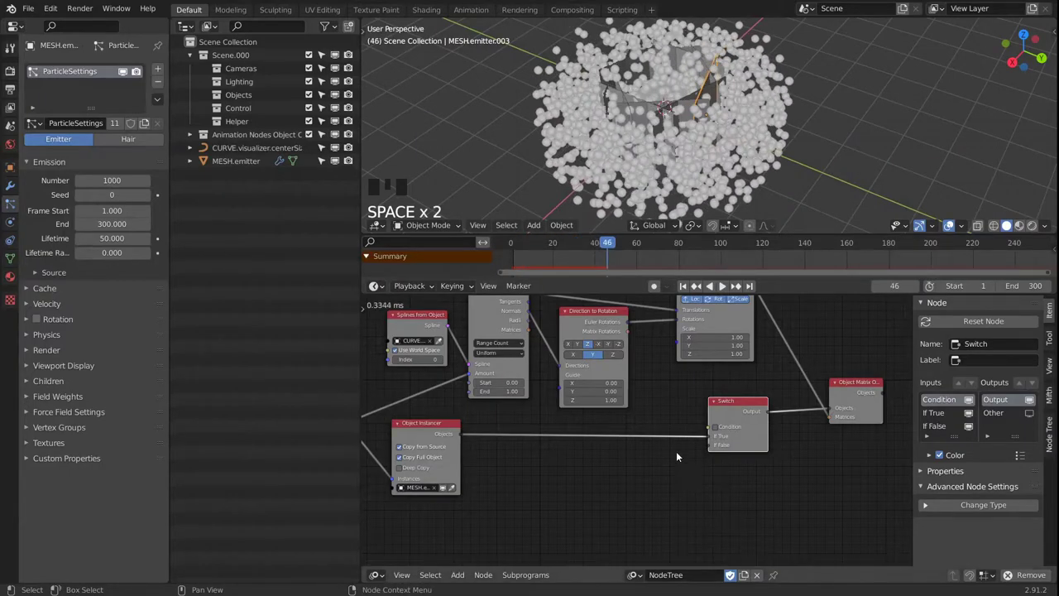
{"action": "left_click_drag", "start_coordinate": [655, 463], "coordinate": [625, 477]}
Add a Boolean Data Input node and wire it into the Switch condition
{"action": "key", "text": "shift+a"}
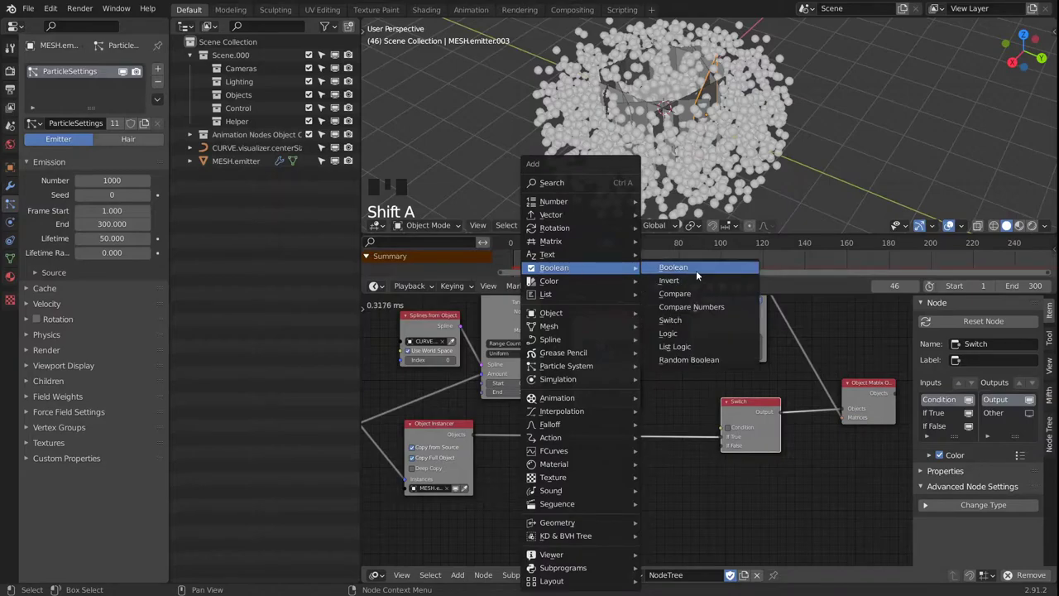
{"action": "left_click_drag", "start_coordinate": [629, 485], "coordinate": [599, 491]}
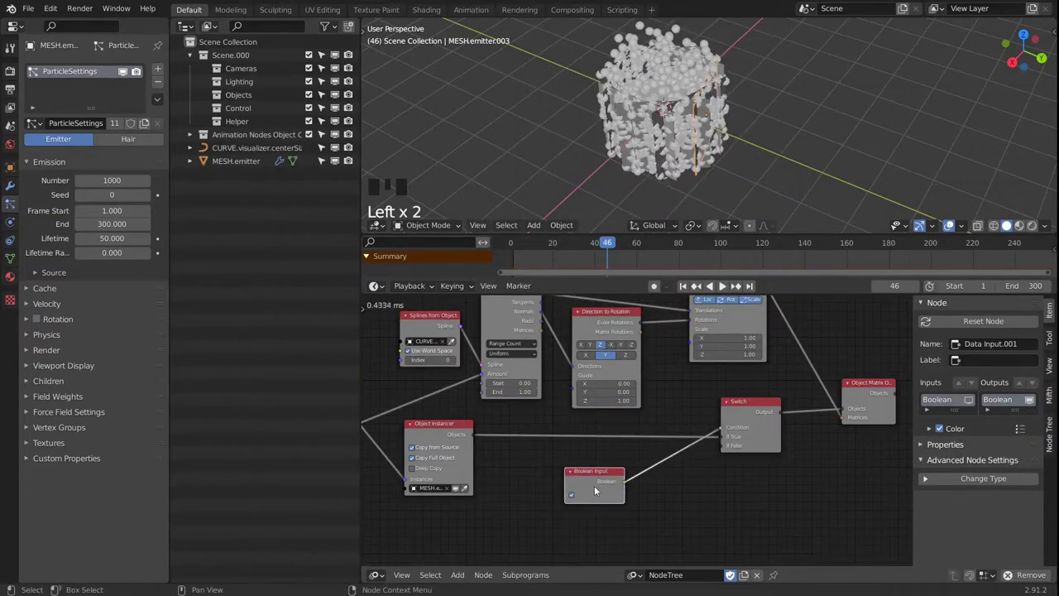
{"action": "left_click", "coordinate": [577, 496]}
{"action": "left_click", "coordinate": [592, 477]}
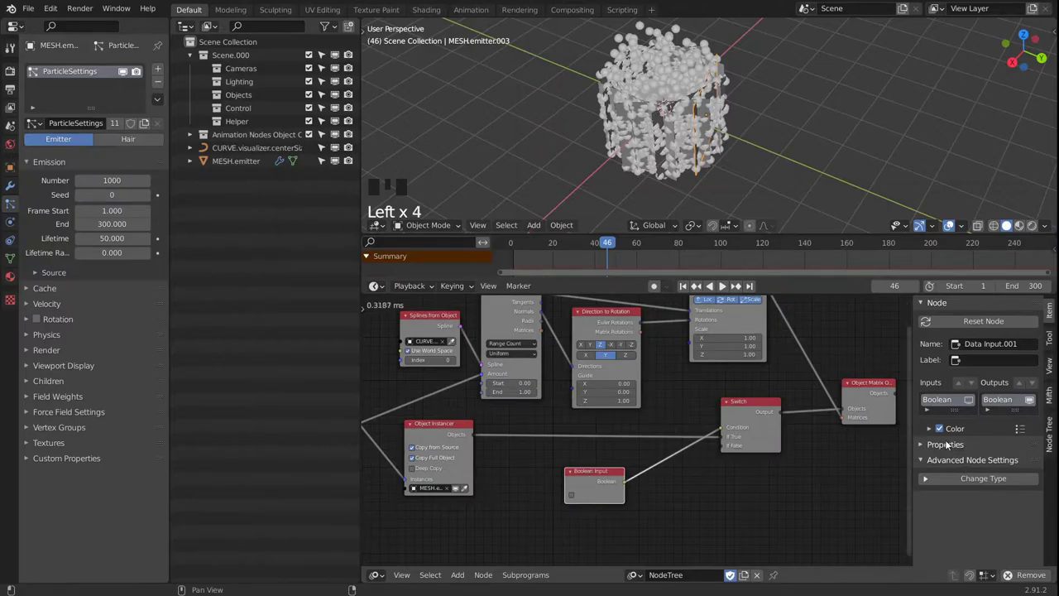
Give the Boolean input node a custom blue colour and the label Update Emitters
{"action": "left_click_drag", "start_coordinate": [933, 430], "coordinate": [933, 469]}
{"action": "left_click", "coordinate": [967, 452]}
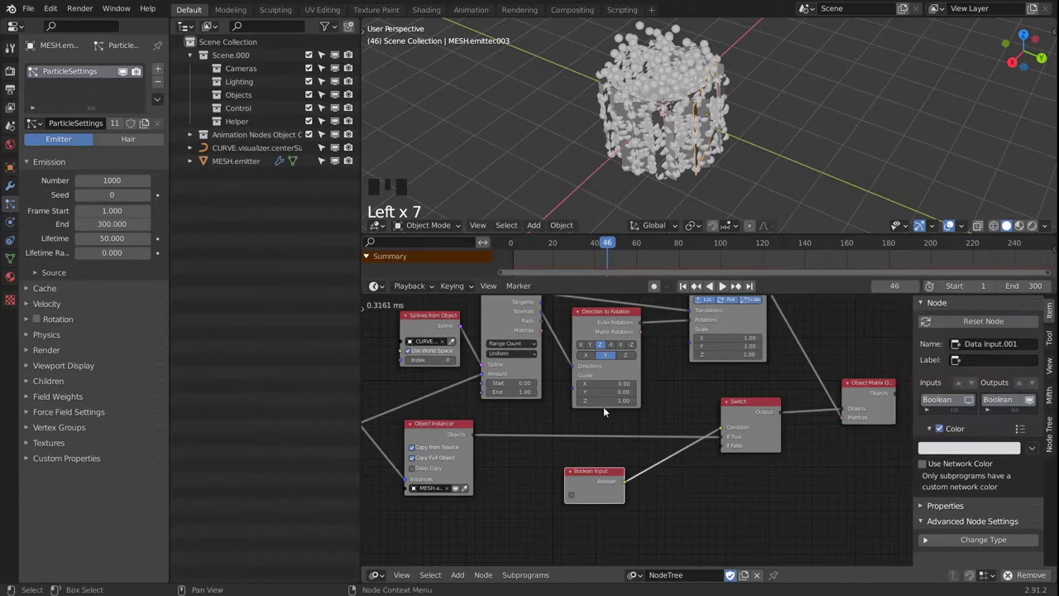
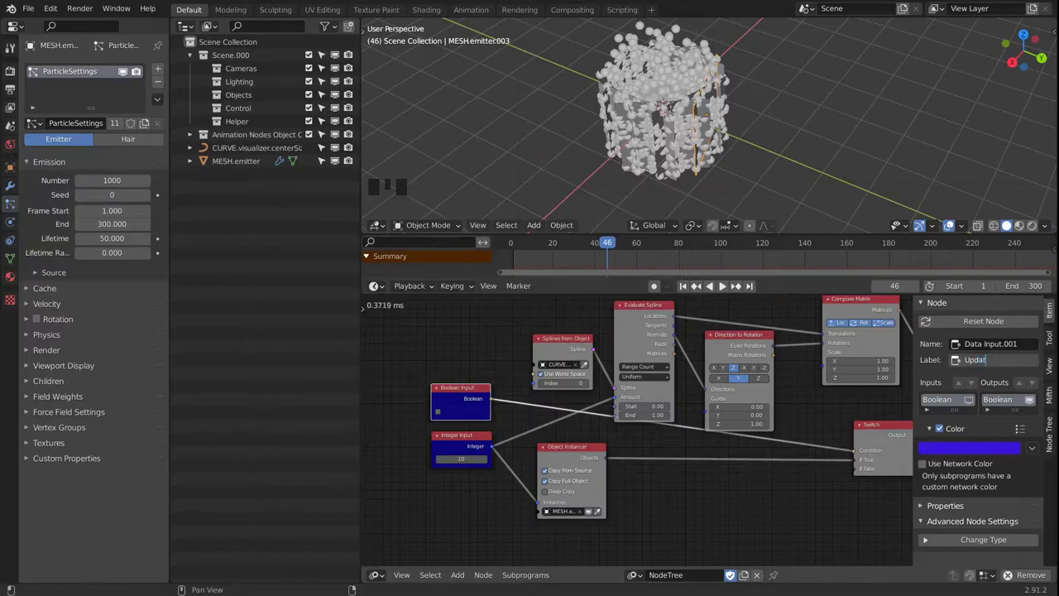
{"action": "key", "text": "t"}
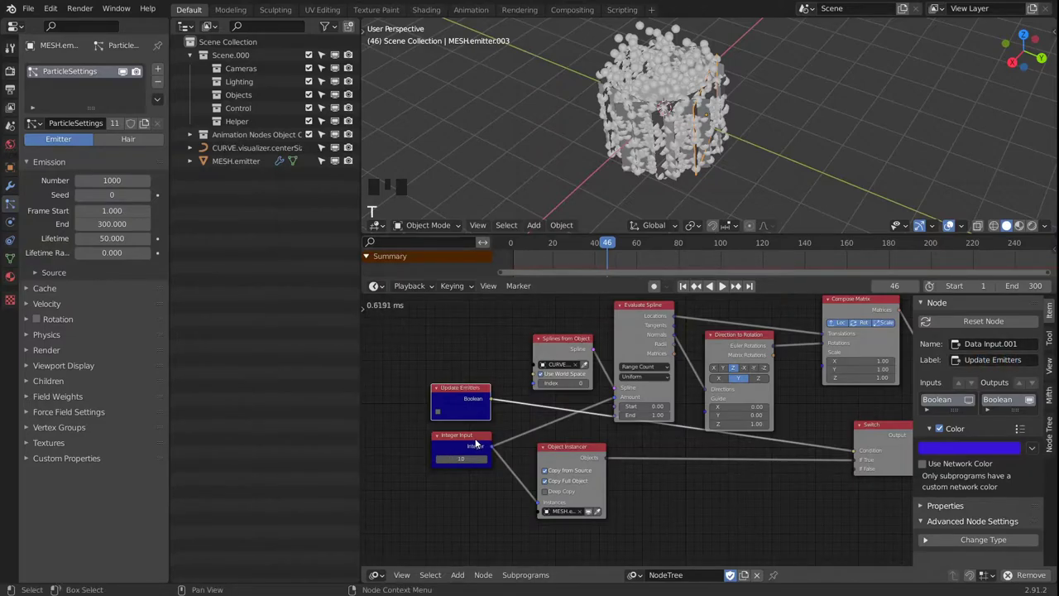
Label the integer Data Input node 'Amount'
{"action": "left_click", "coordinate": [454, 439]}
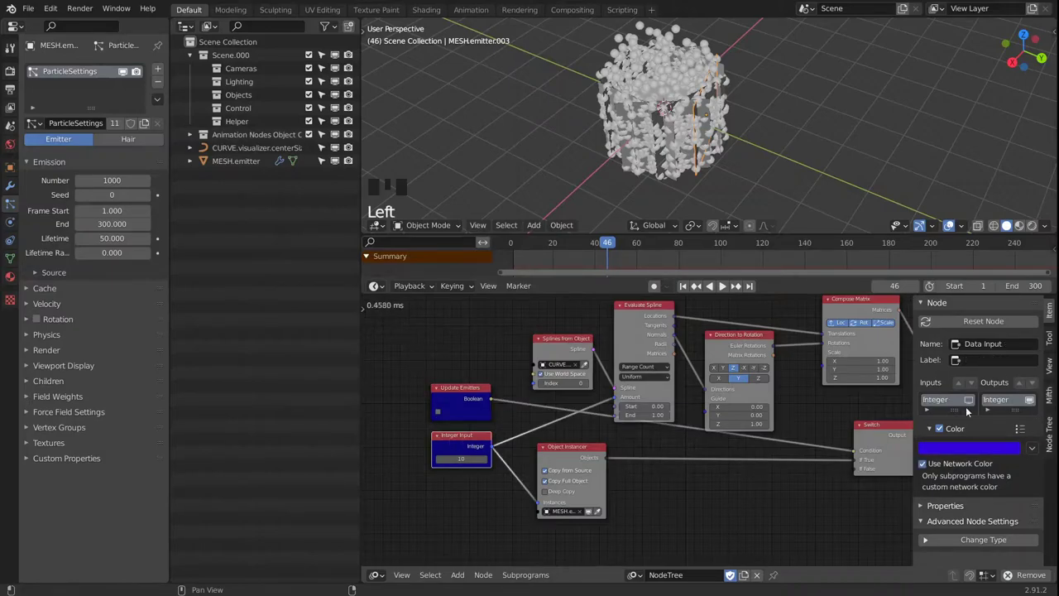
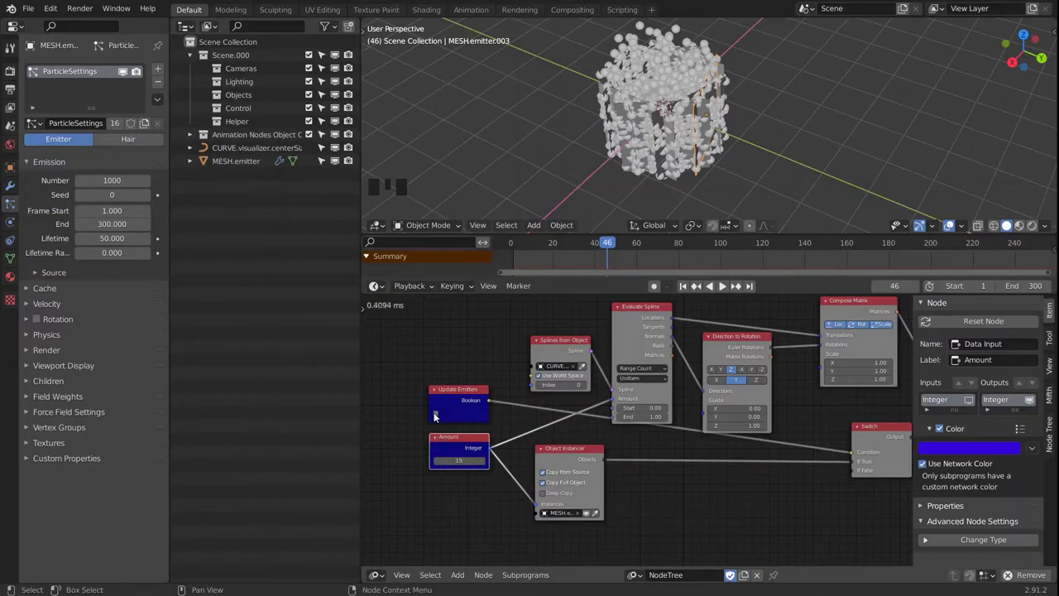
{"action": "left_click", "coordinate": [437, 416]}
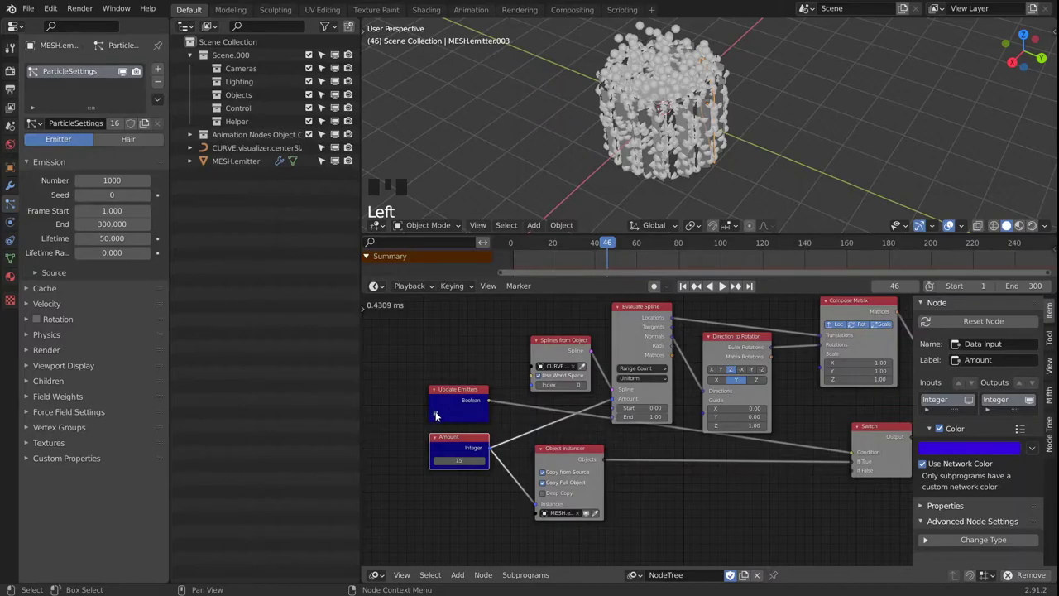
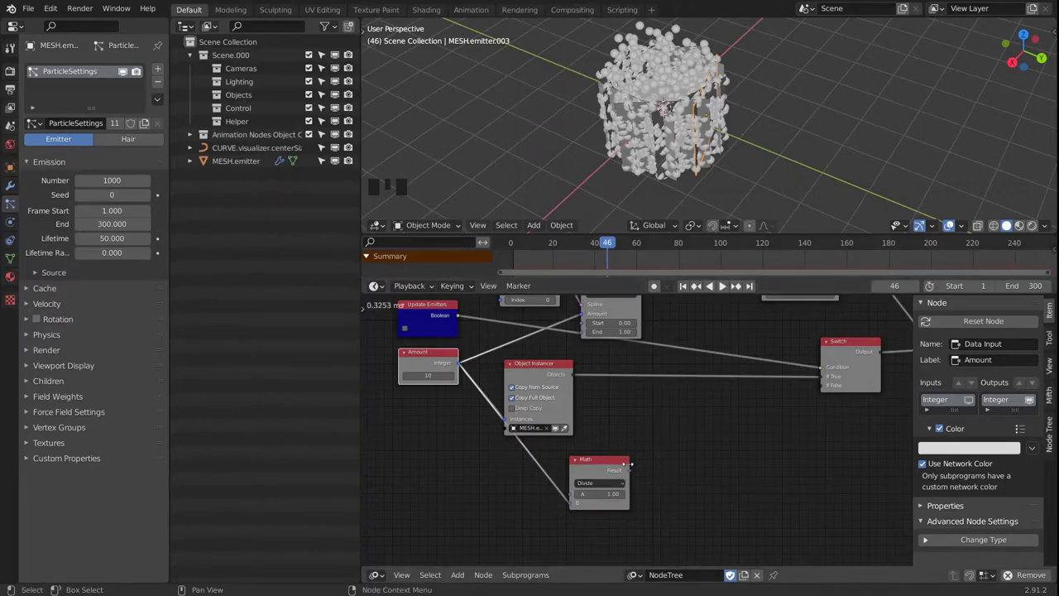
Add a float Data Input node and duplicate it (Shift+D) to get a second one below it
{"action": "left_click", "coordinate": [599, 471]}
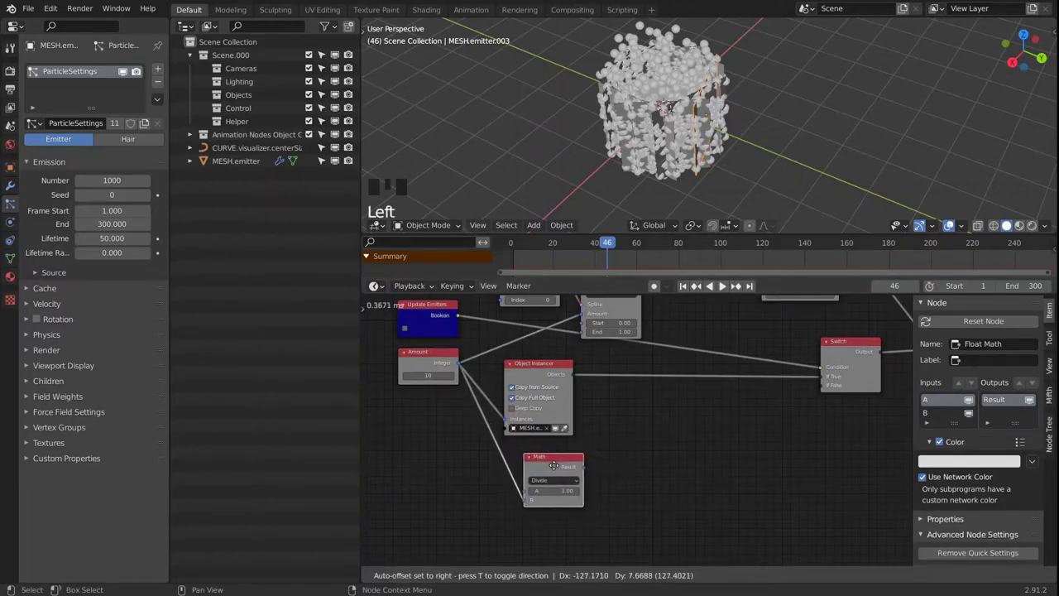
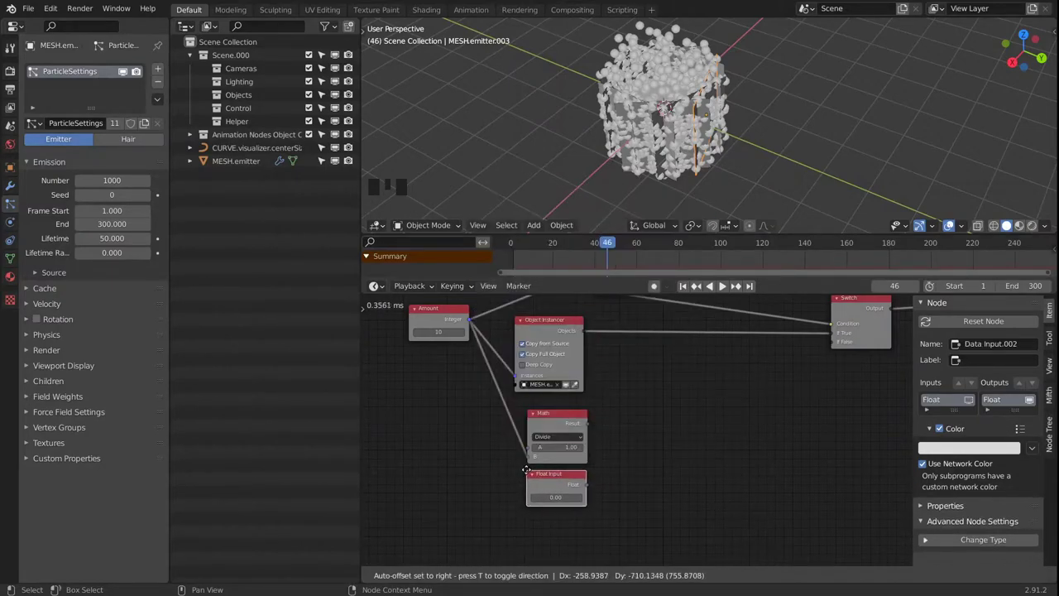
{"action": "left_click_drag", "start_coordinate": [626, 523], "coordinate": [560, 450]}
{"action": "left_click", "coordinate": [560, 450]}
{"action": "key", "text": "shift+d"}
{"action": "left_click", "coordinate": [566, 449]}
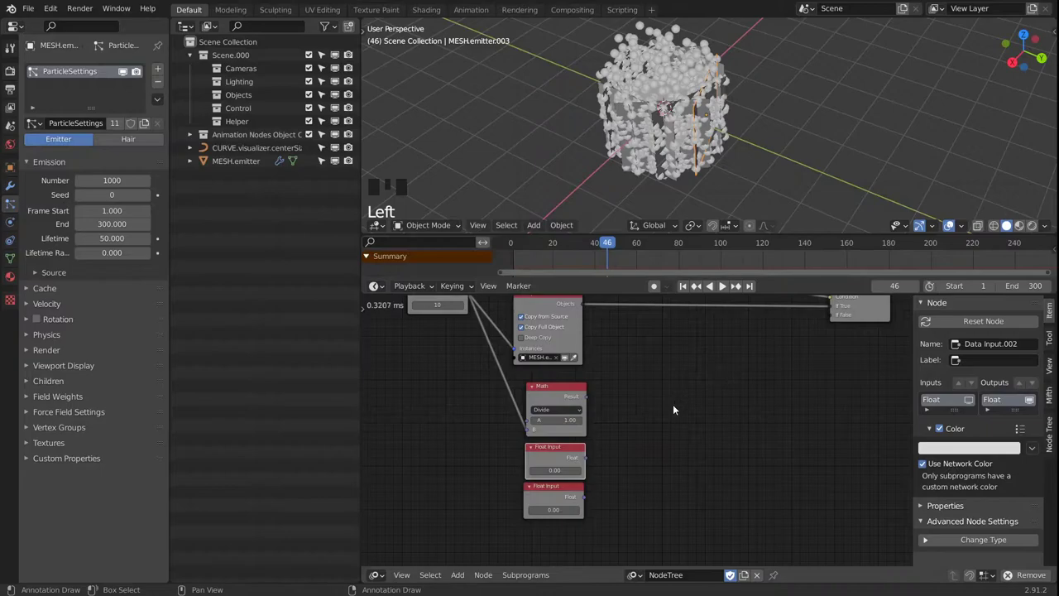
{"action": "left_click", "coordinate": [555, 489]}
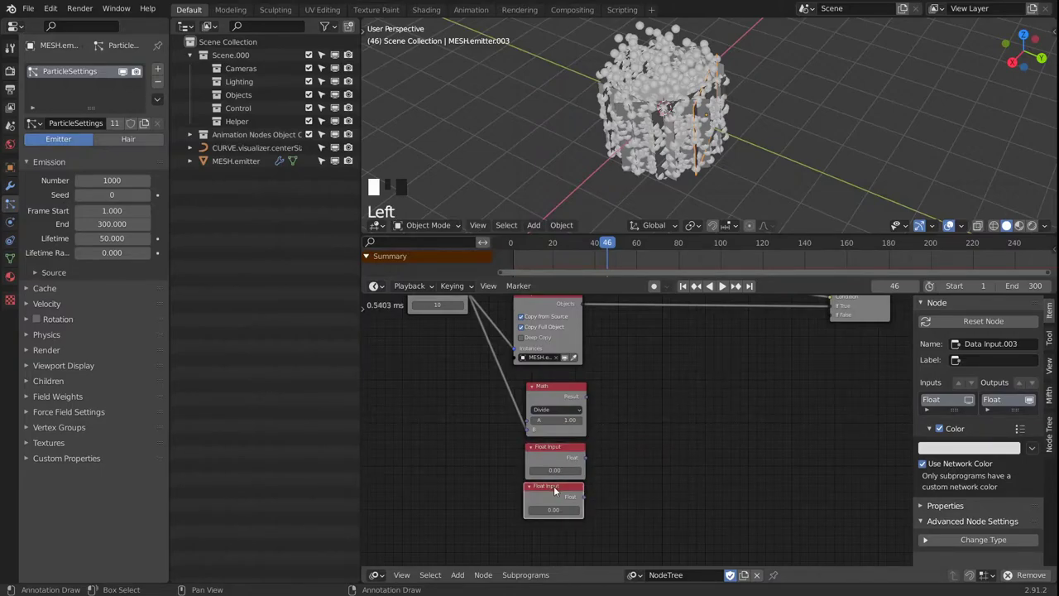
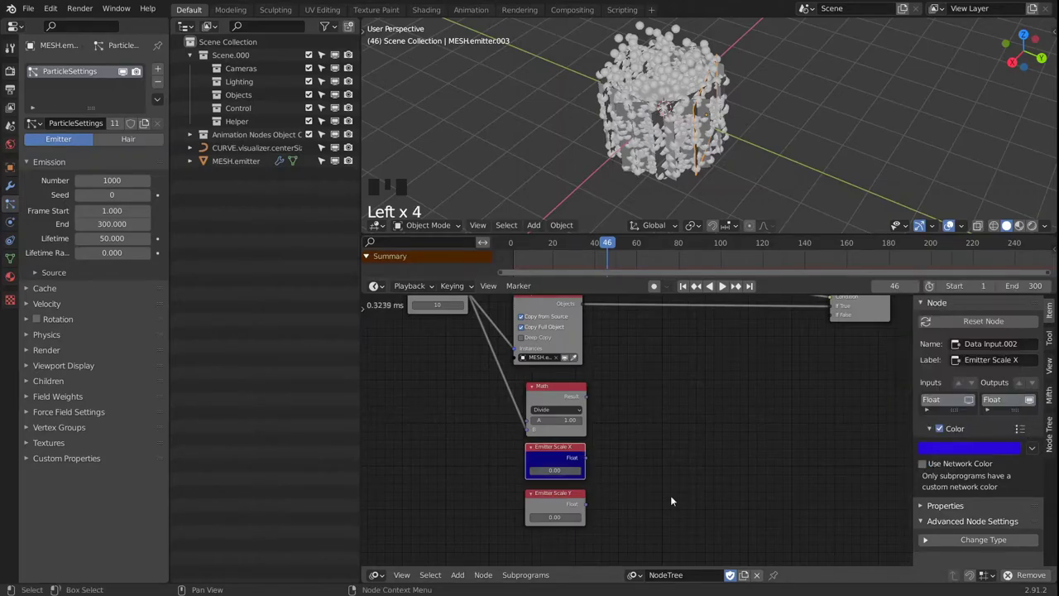
Label Data Input.003 'Emitter Scale Y' and give both float inputs a blue colour
{"action": "left_click", "coordinate": [567, 501]}
{"action": "left_click", "coordinate": [968, 449]}
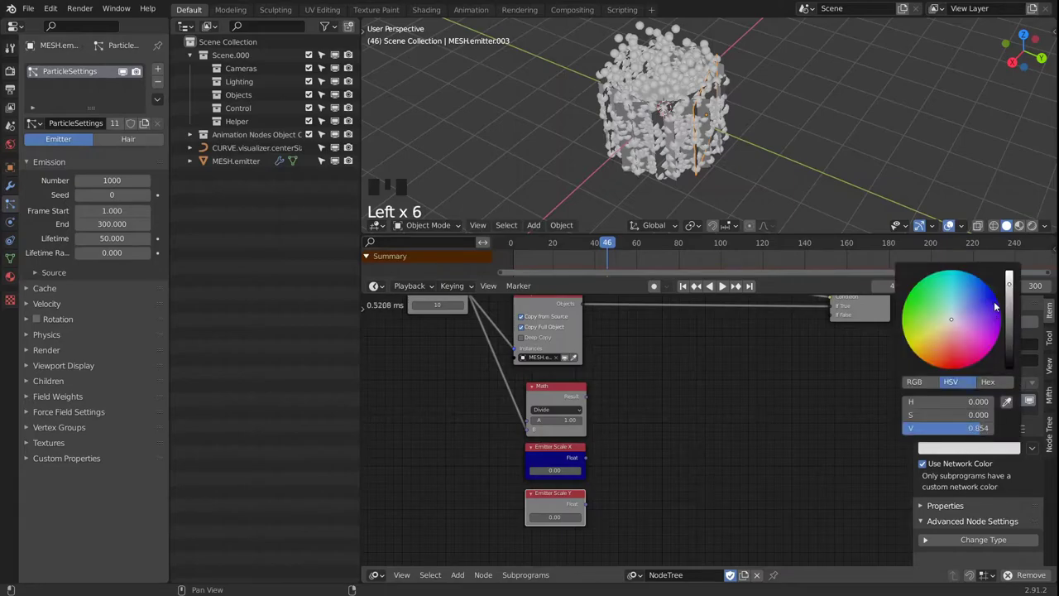
{"action": "left_click", "coordinate": [927, 465]}
{"action": "left_click_drag", "start_coordinate": [595, 456], "coordinate": [496, 373]}
{"action": "left_click_drag", "start_coordinate": [496, 373], "coordinate": [553, 388]}
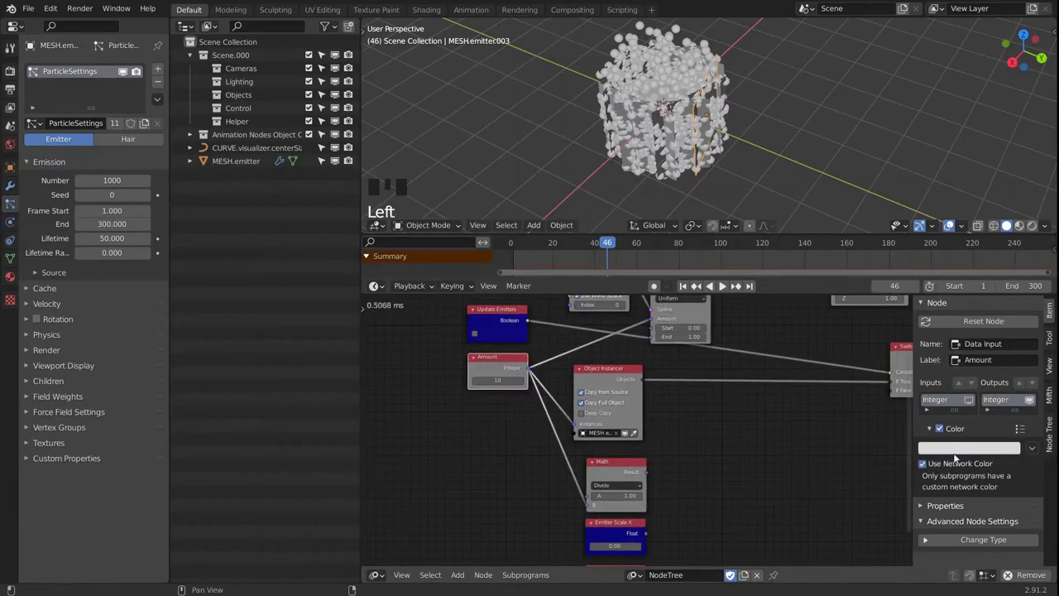
{"action": "left_click_drag", "start_coordinate": [924, 466], "coordinate": [967, 458]}
{"action": "left_click", "coordinate": [976, 452]}
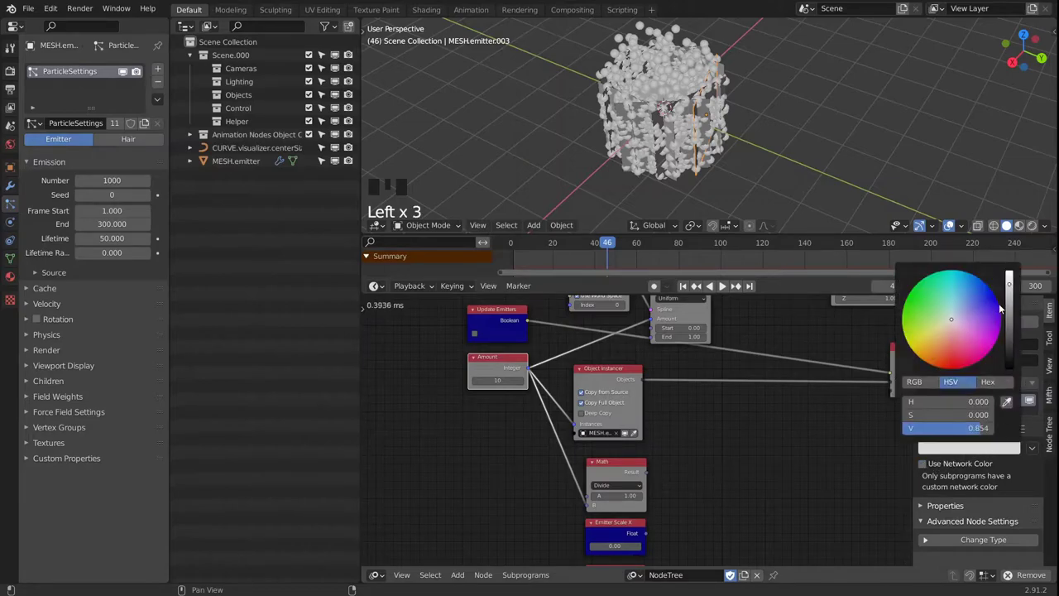
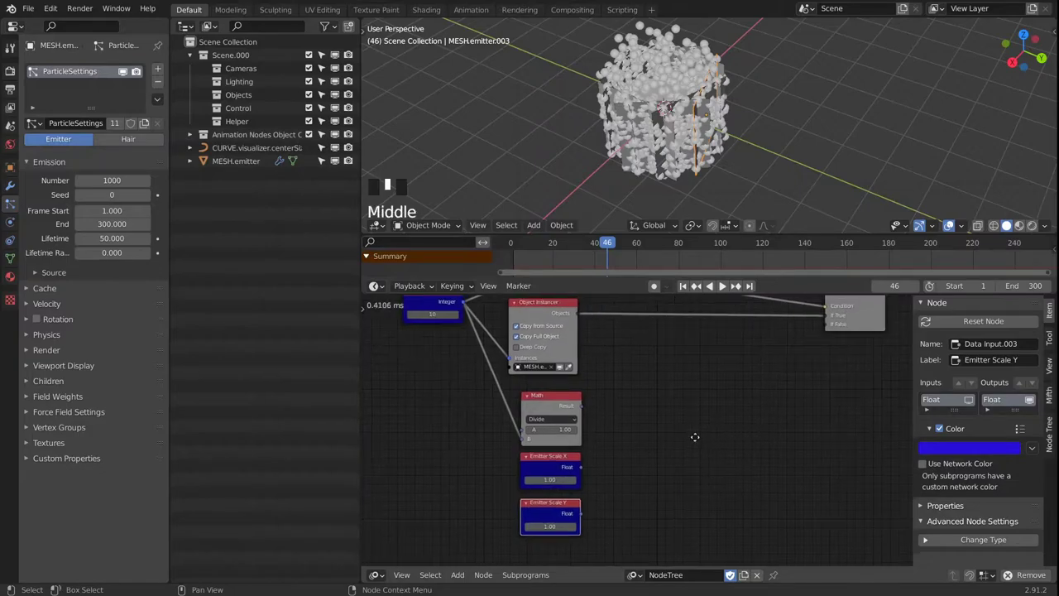
Add a Float Math node set to Multiply and wire a float input into it
{"action": "left_click", "coordinate": [537, 391]}
{"action": "left_click", "coordinate": [544, 409]}
{"action": "key", "text": "shift+d"}
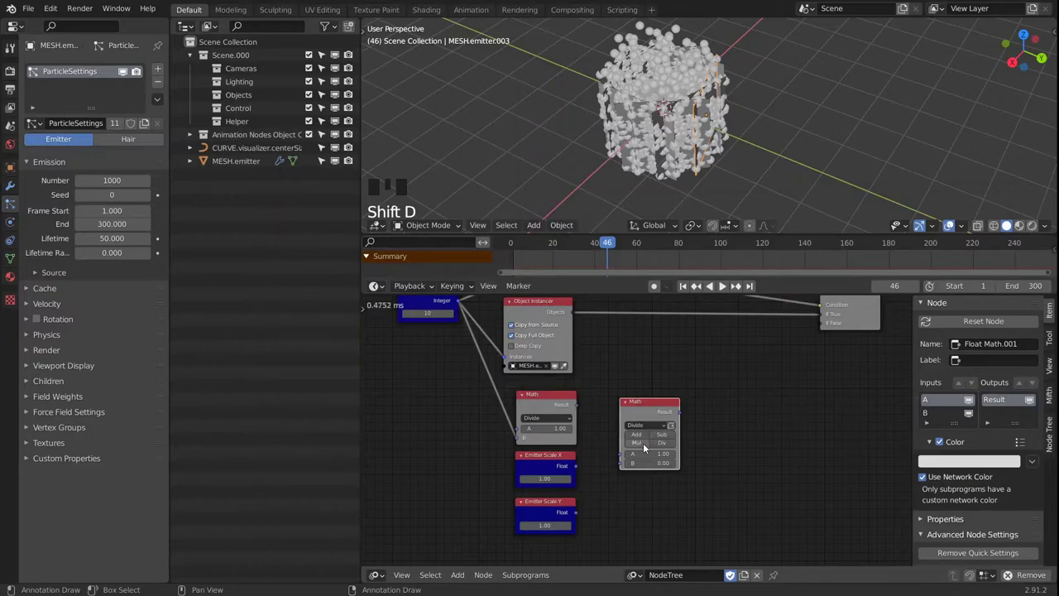
{"action": "left_click_drag", "start_coordinate": [645, 446], "coordinate": [601, 416]}
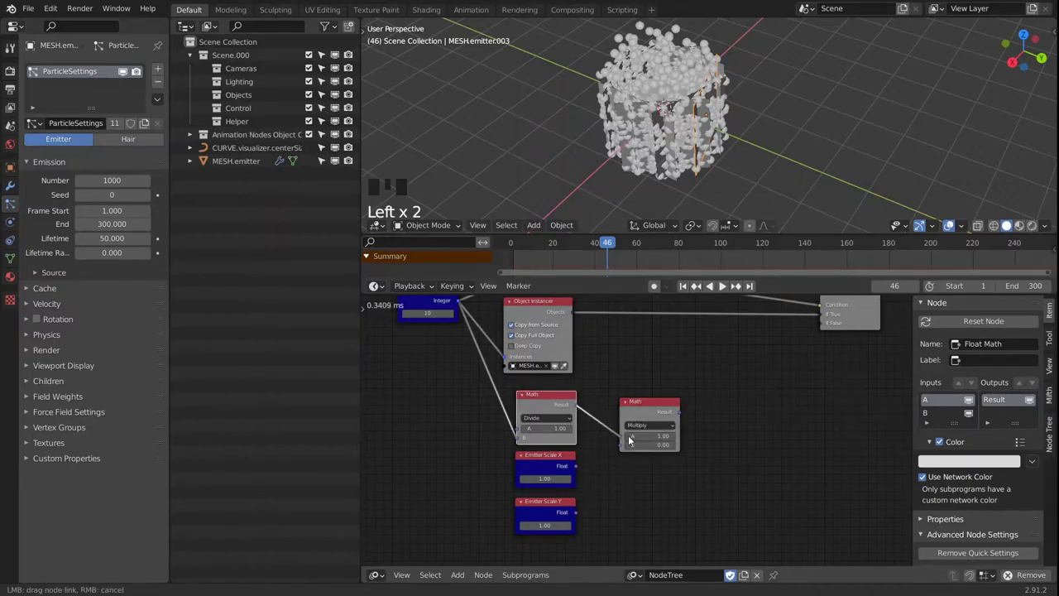
{"action": "left_click_drag", "start_coordinate": [581, 472], "coordinate": [622, 456]}
Duplicate the Multiply math node and wire the second float input into it
{"action": "left_click_drag", "start_coordinate": [648, 409], "coordinate": [642, 433]}
{"action": "key", "text": "shift+d"}
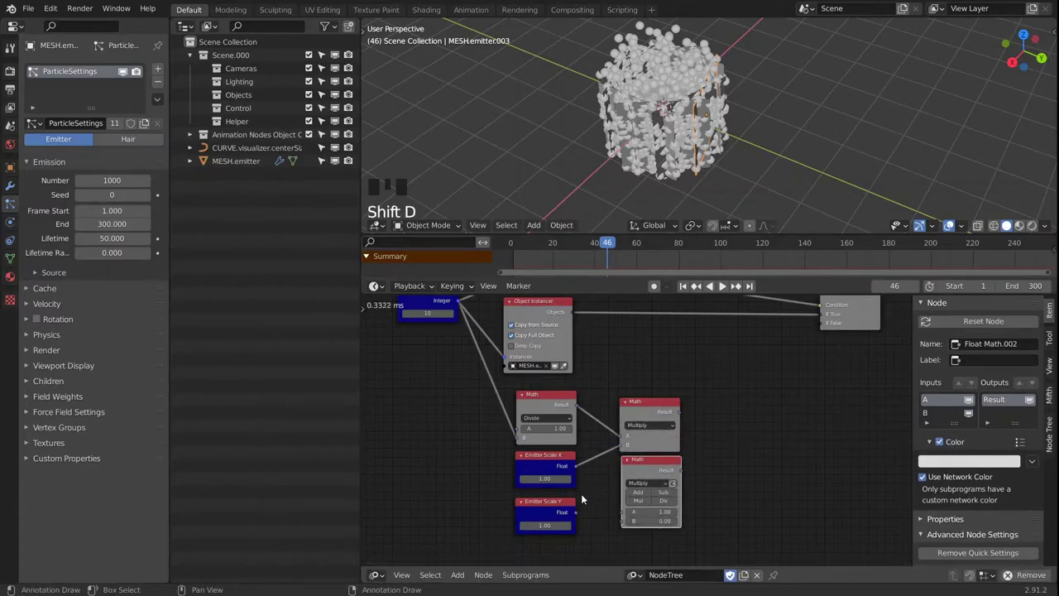
{"action": "left_click_drag", "start_coordinate": [577, 411], "coordinate": [611, 455]}
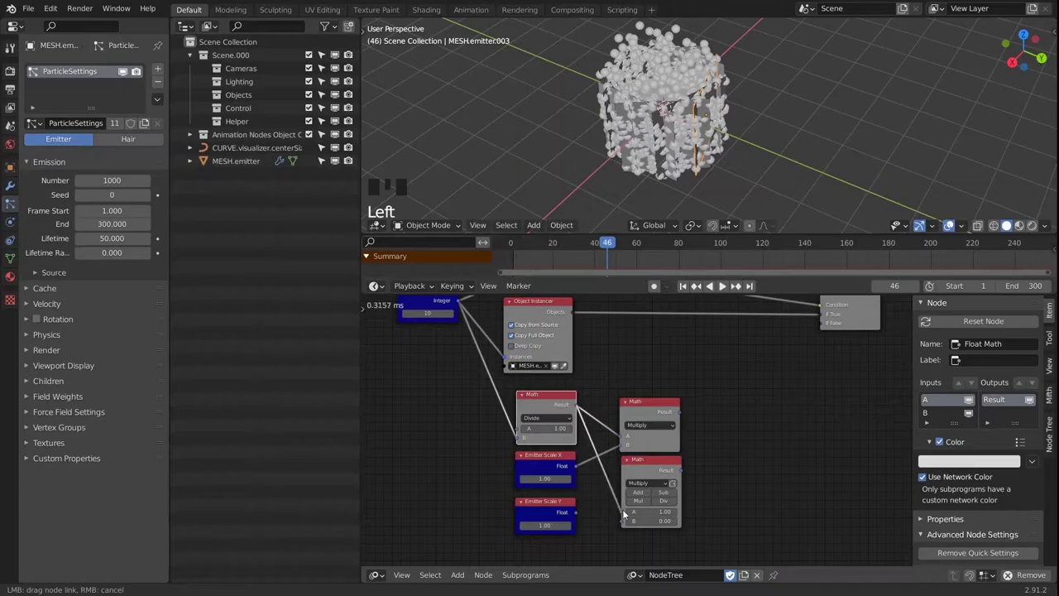
{"action": "left_click_drag", "start_coordinate": [579, 516], "coordinate": [618, 529]}
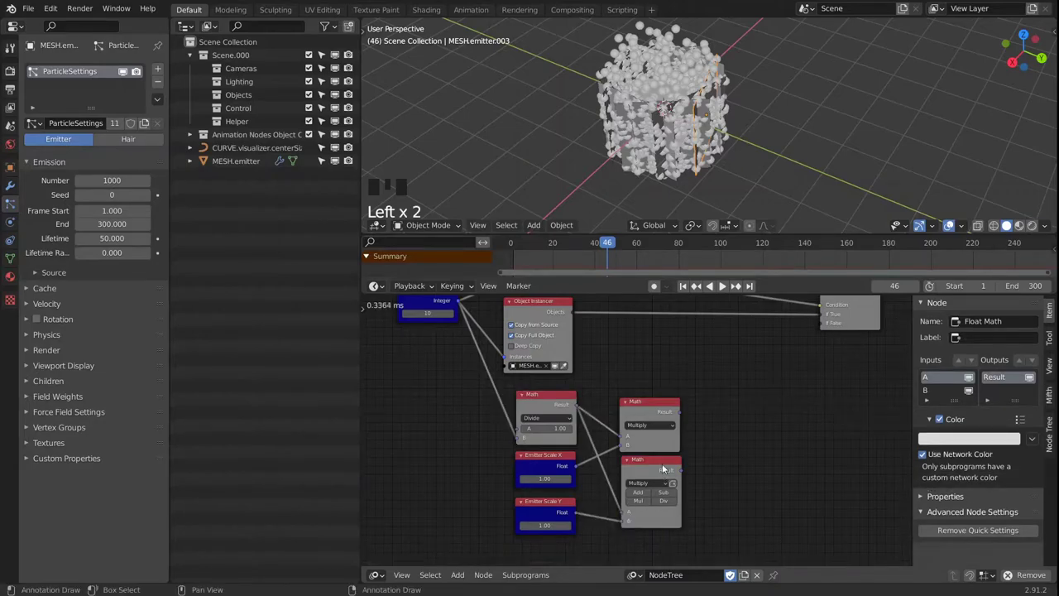
Add a Combine Vector node and feed the two math results into its X and Y inputs
{"action": "left_click_drag", "start_coordinate": [645, 506], "coordinate": [748, 456]}
{"action": "left_click_drag", "start_coordinate": [748, 456], "coordinate": [728, 427]}
{"action": "key", "text": "shift+a"}
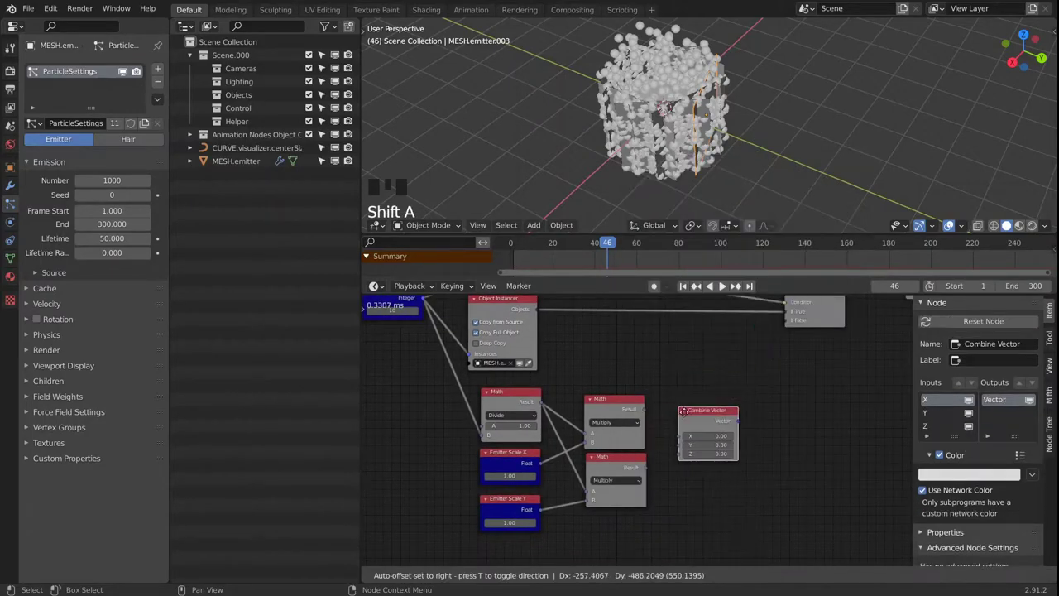
{"action": "left_click", "coordinate": [647, 417]}
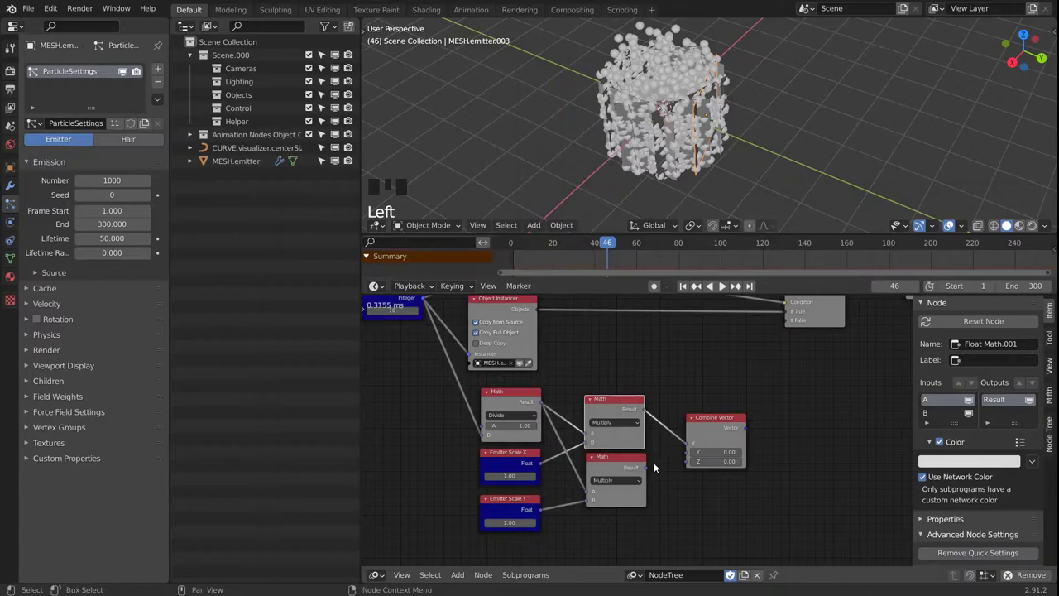
{"action": "left_click_drag", "start_coordinate": [651, 469], "coordinate": [669, 471]}
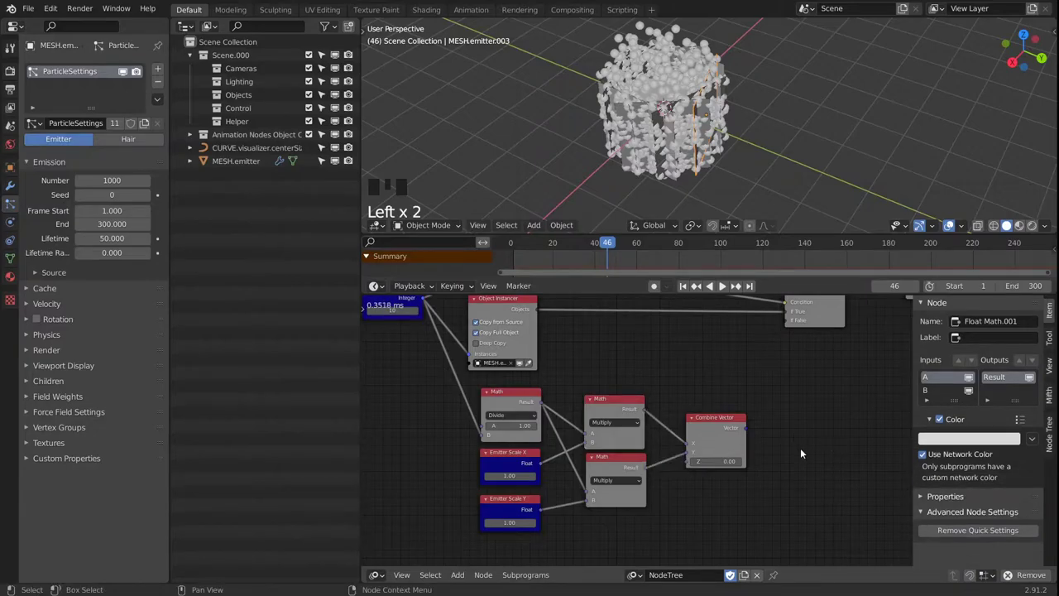
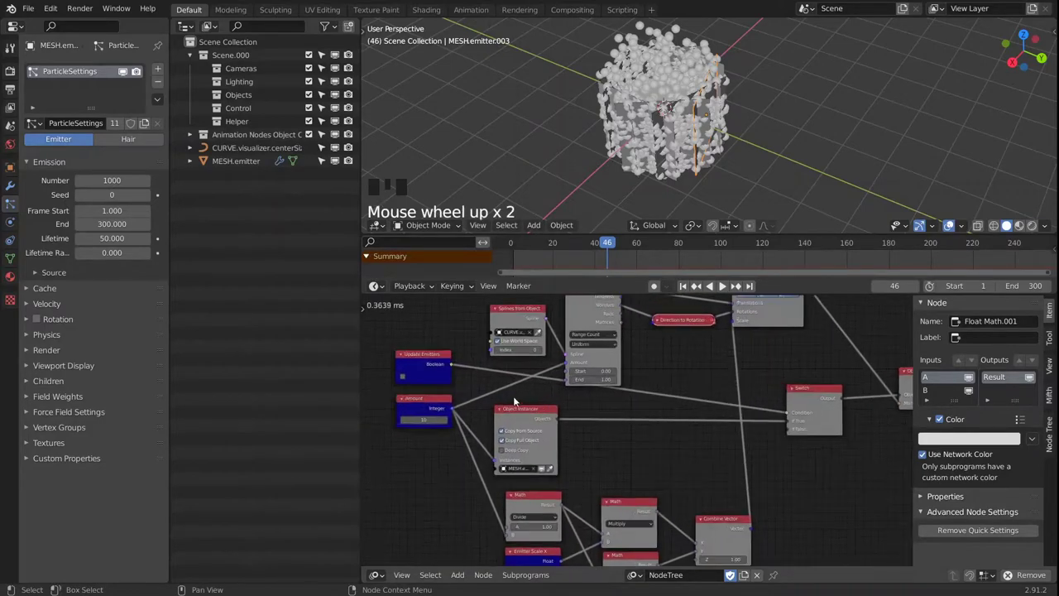
Set Emitter Scale X to 6.00 and Y to 0.50 and view the resulting sphere ring
{"action": "left_click", "coordinate": [405, 380]}
{"action": "left_click", "coordinate": [406, 376]}
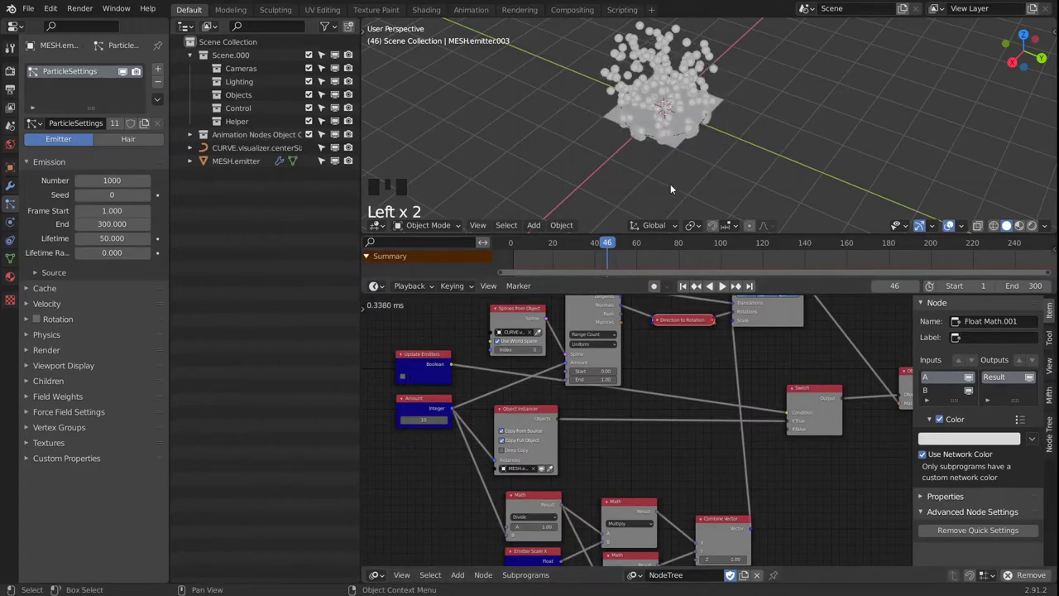
{"action": "left_click_drag", "start_coordinate": [667, 122], "coordinate": [730, 165]}
{"action": "left_click_drag", "start_coordinate": [741, 161], "coordinate": [537, 326]}
{"action": "left_click_drag", "start_coordinate": [547, 380], "coordinate": [573, 484]}
{"action": "left_click_drag", "start_coordinate": [573, 484], "coordinate": [796, 128]}
{"action": "left_click_drag", "start_coordinate": [795, 128], "coordinate": [550, 419]}
{"action": "left_click", "coordinate": [549, 419]}
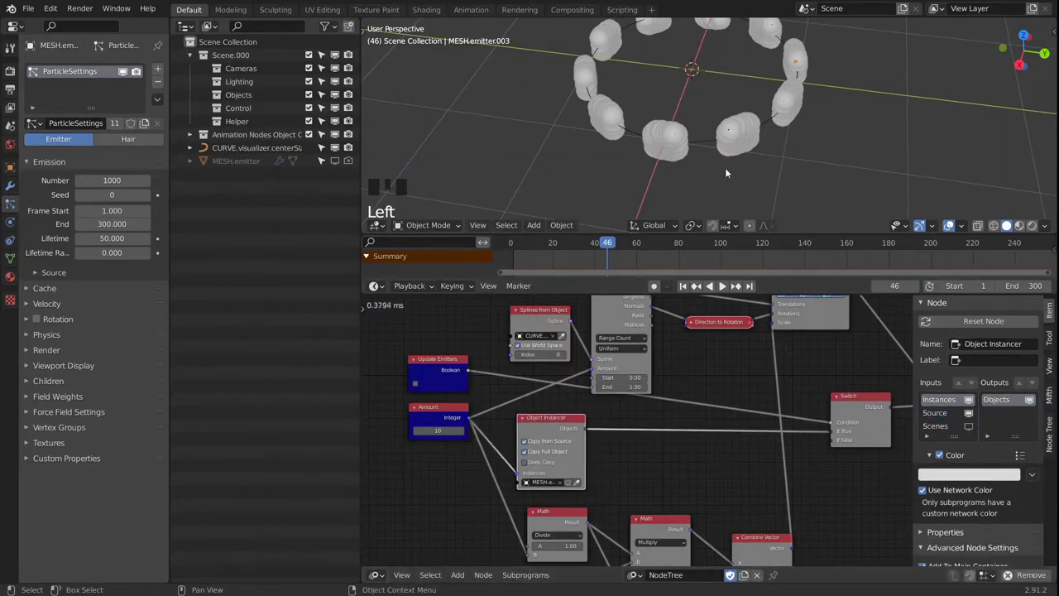
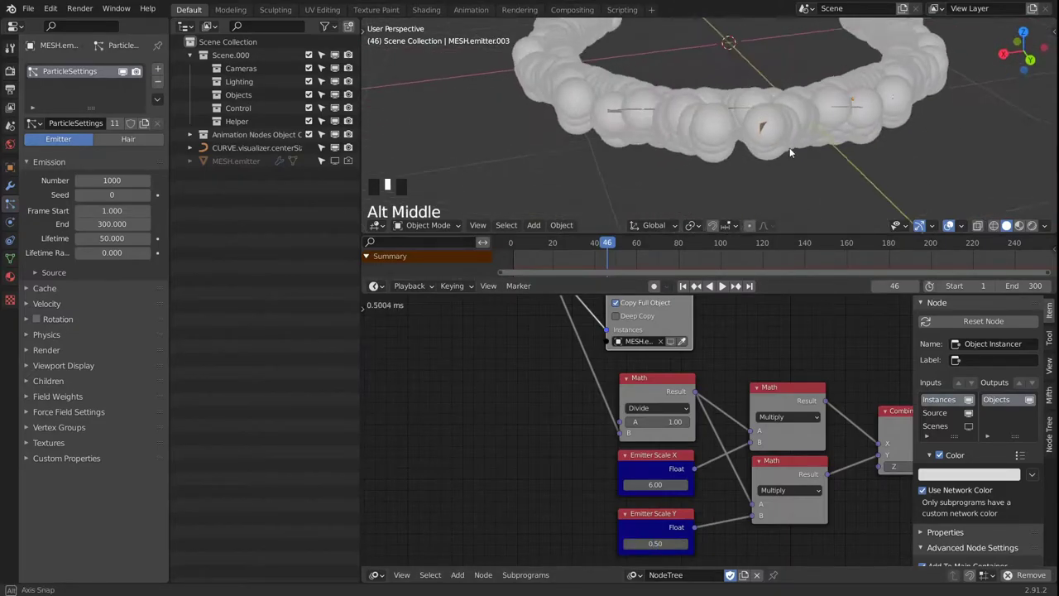
Orbit the viewport to inspect the ring's underside and then from above
{"action": "left_click_drag", "start_coordinate": [826, 154], "coordinate": [811, 137]}
{"action": "left_click_drag", "start_coordinate": [825, 136], "coordinate": [884, 123]}
{"action": "left_click_drag", "start_coordinate": [815, 128], "coordinate": [805, 138]}
{"action": "left_click_drag", "start_coordinate": [800, 138], "coordinate": [737, 133]}
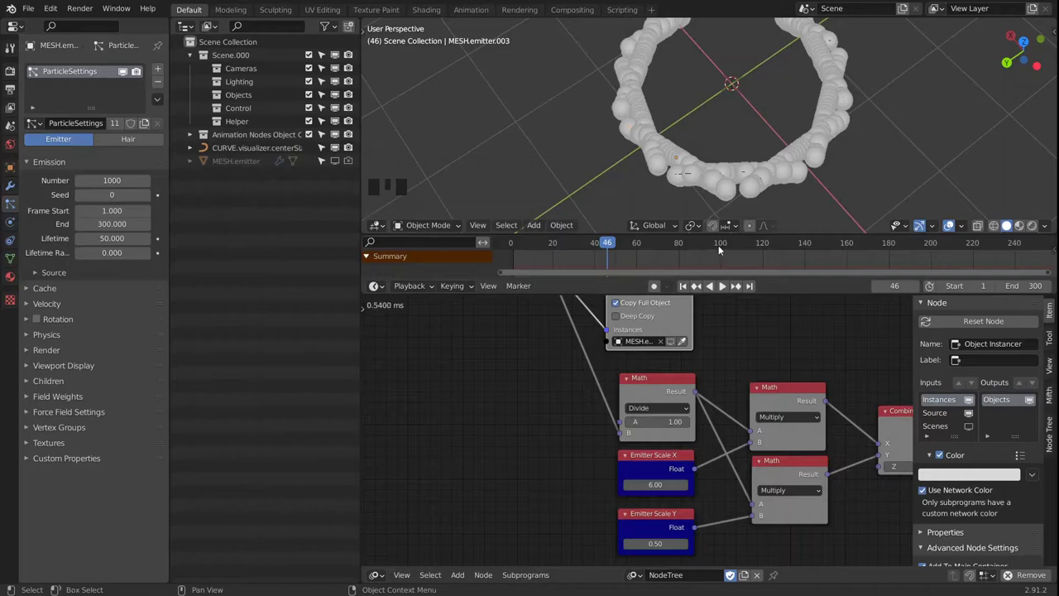
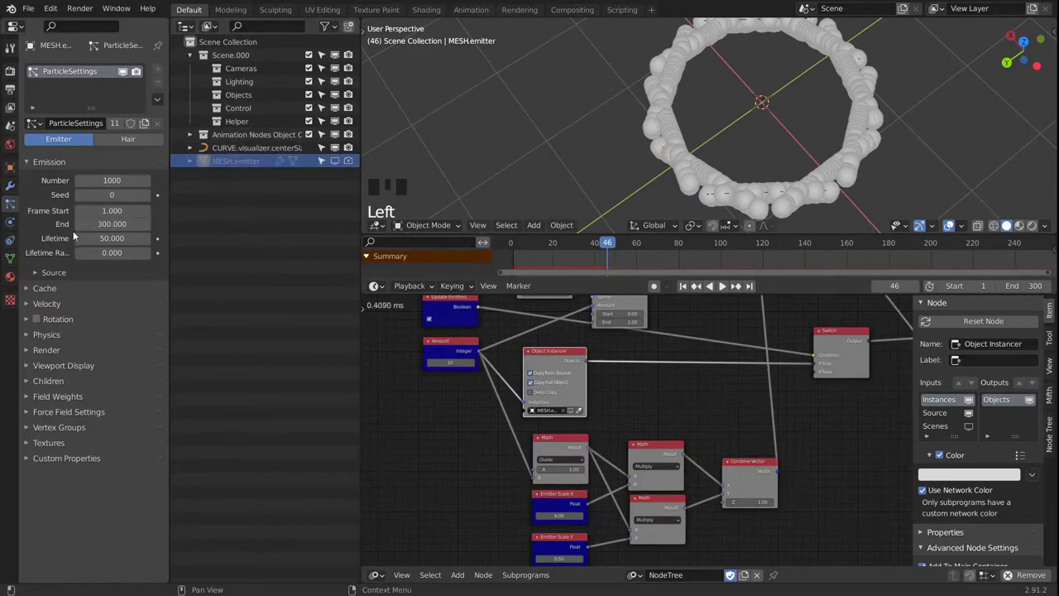
Give MESH.emitter a Simple Subdivision modifier at level 3 and a Shrinkwrap modifier, then start adding a new object
{"action": "left_click", "coordinate": [16, 186]}
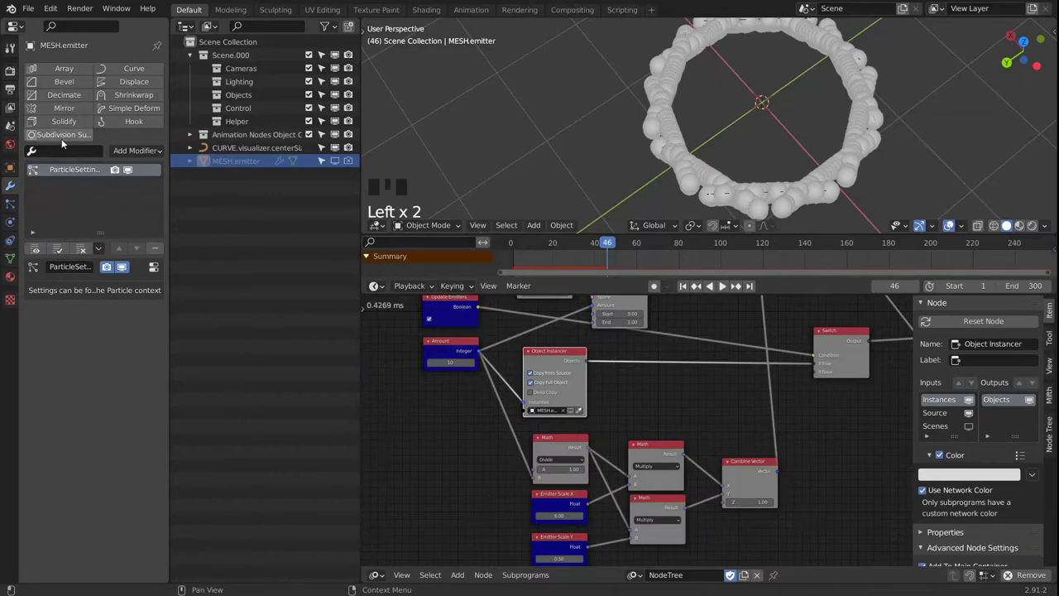
{"action": "left_click", "coordinate": [73, 140]}
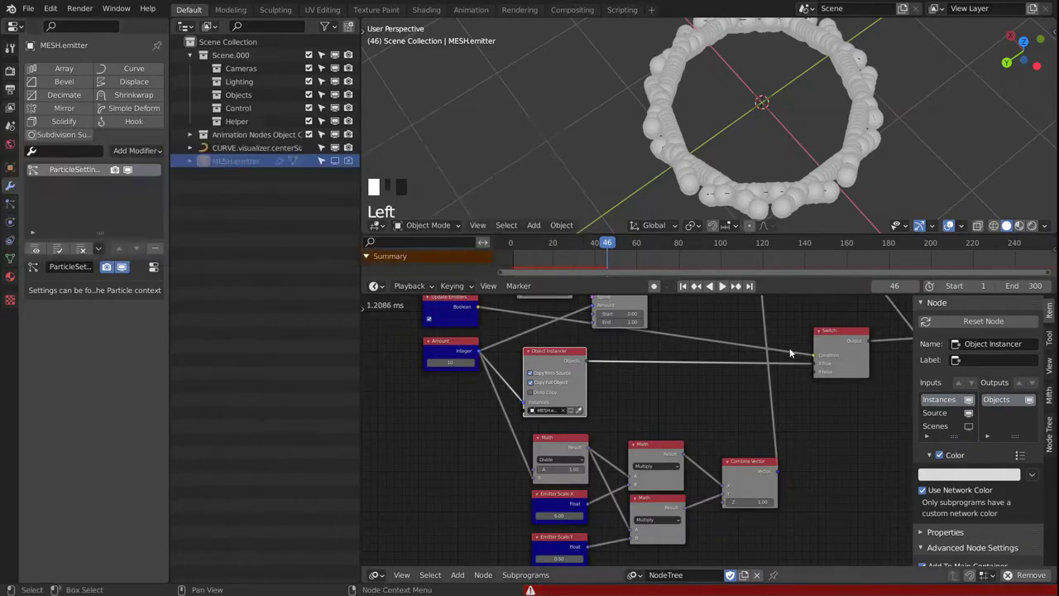
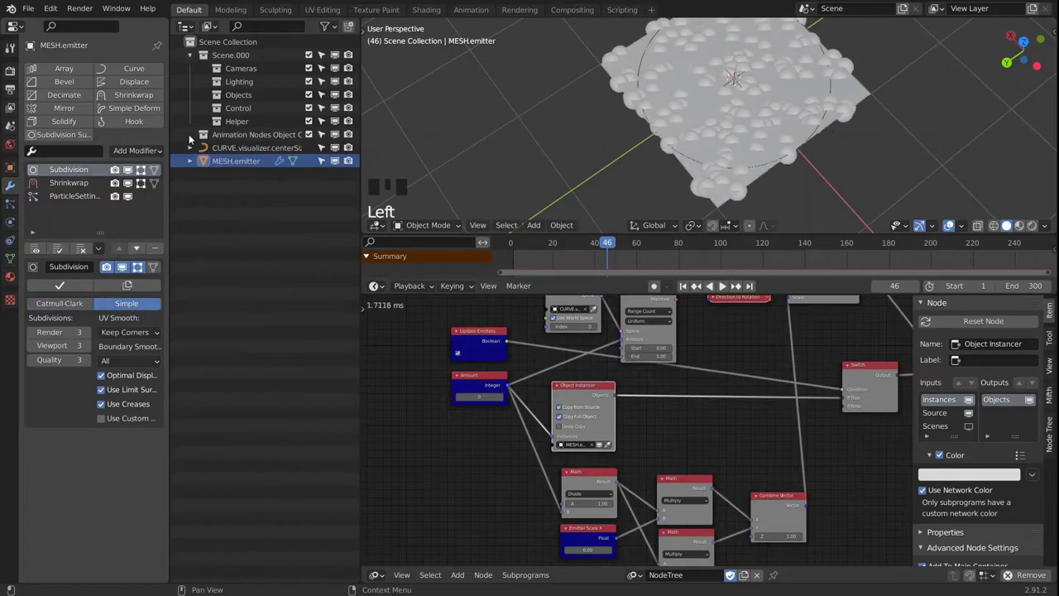
{"action": "left_click", "coordinate": [77, 189]}
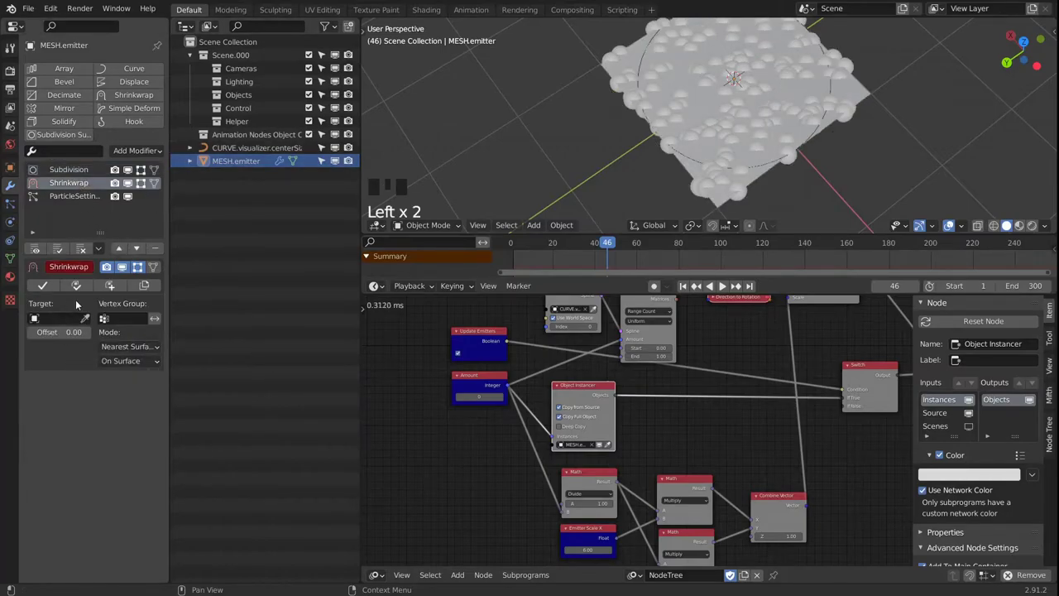
{"action": "left_click_drag", "start_coordinate": [556, 157], "coordinate": [541, 136]}
{"action": "key", "text": "shift+a"}
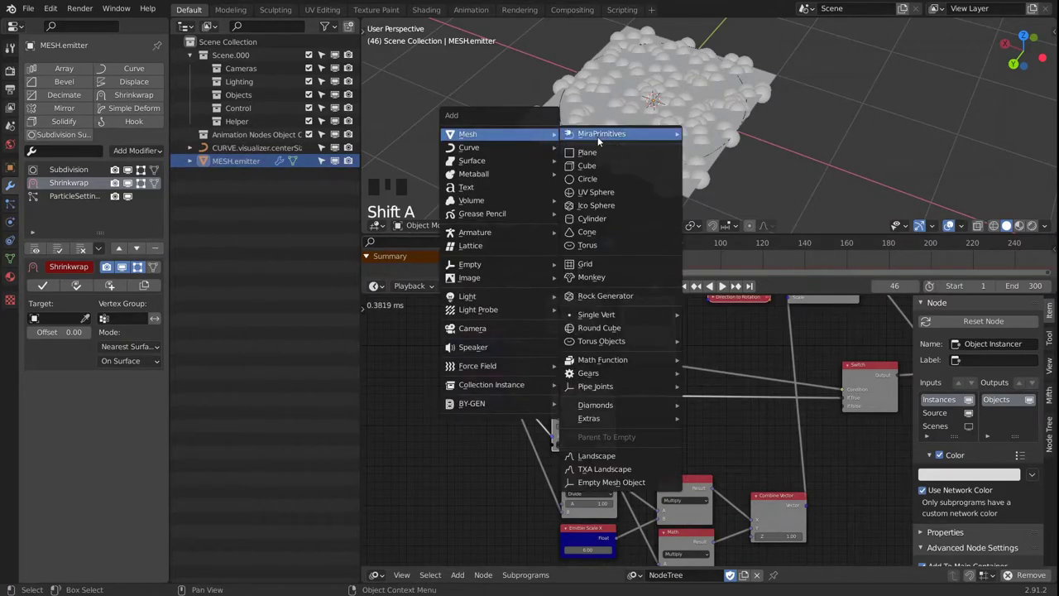
Add a UV sphere and rename it MESH.sphereHelper
{"action": "left_click_drag", "start_coordinate": [686, 87], "coordinate": [746, 121]}
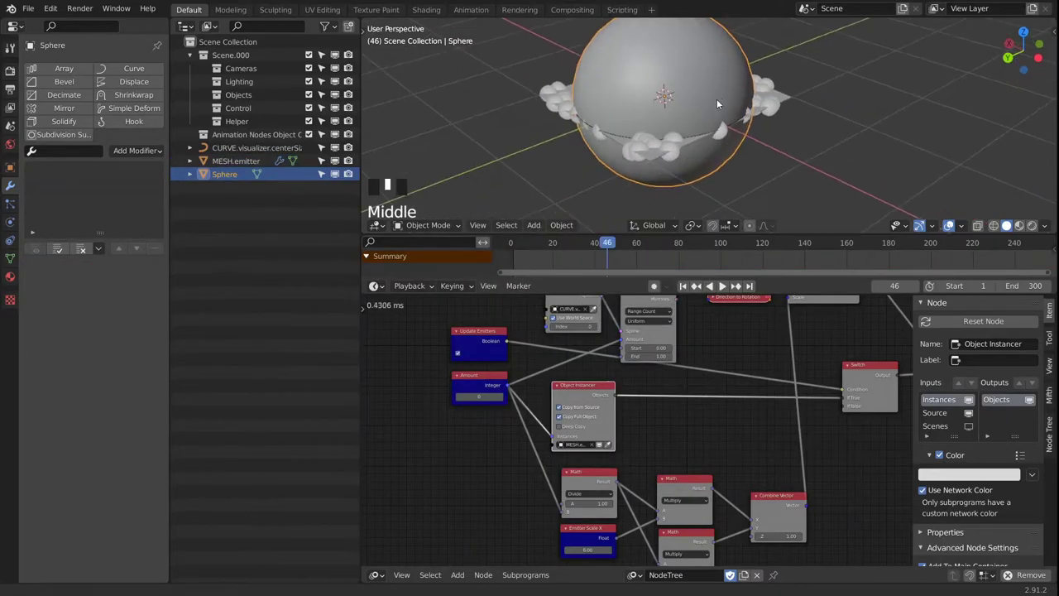
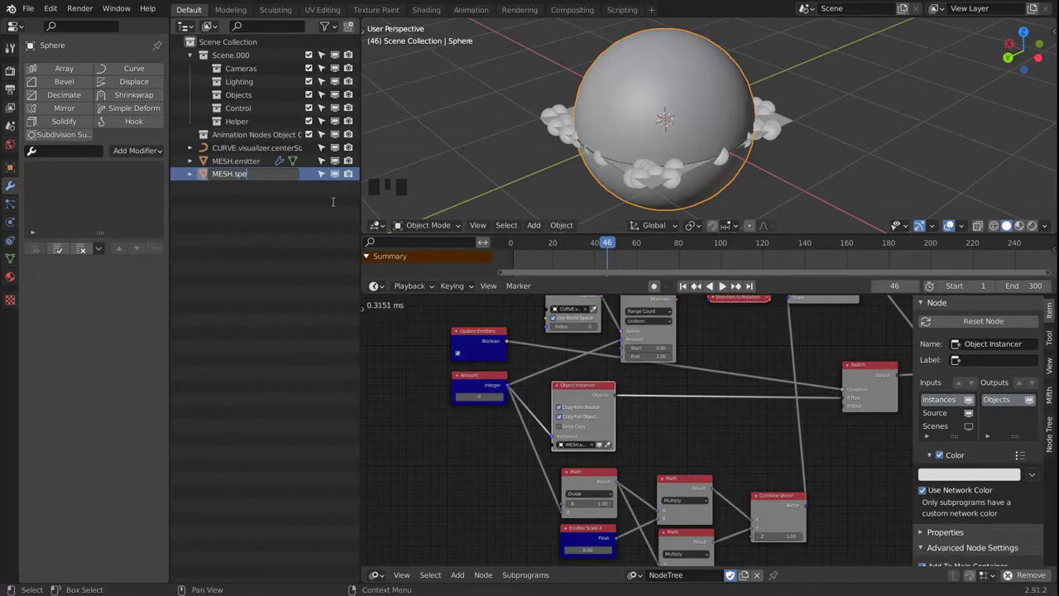
{"action": "key", "text": "BackSpace"}
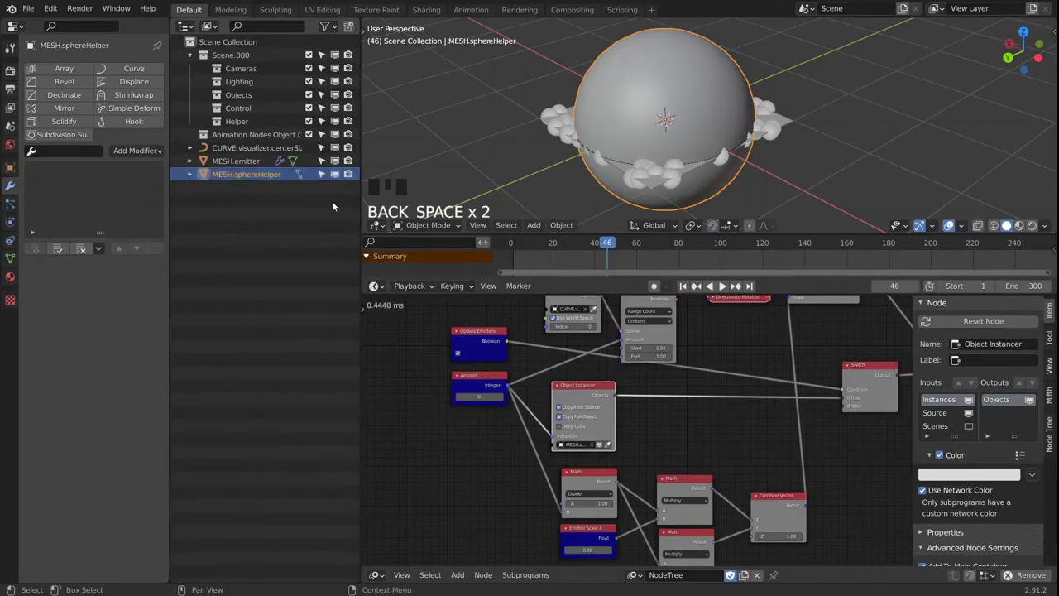
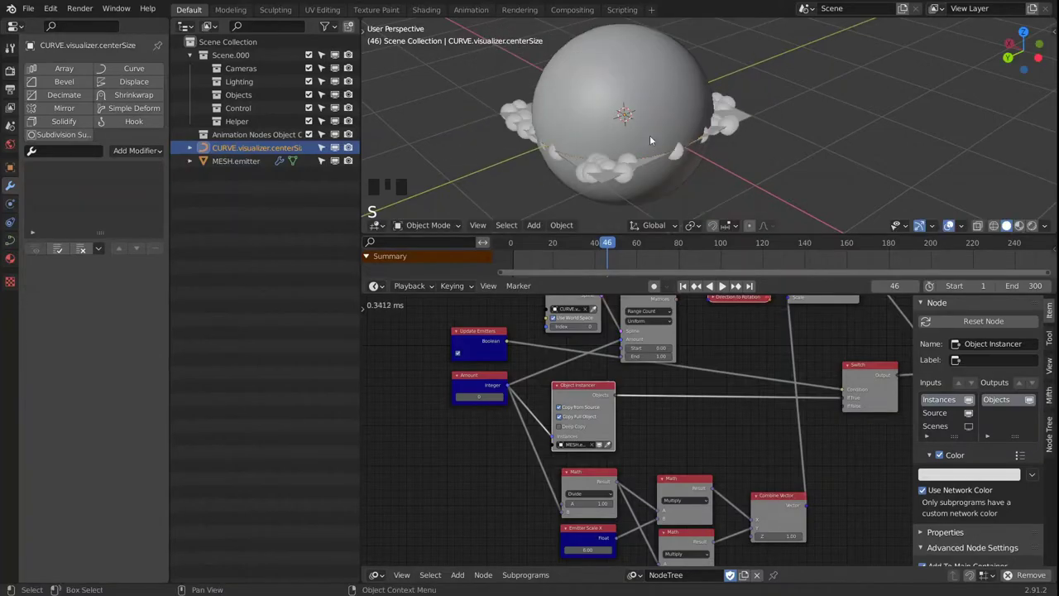
Parent MESH.sphereHelper under CURVE.visualizer.centerSize in the Outliner
{"action": "left_click_drag", "start_coordinate": [700, 93], "coordinate": [193, 153]}
{"action": "left_click", "coordinate": [192, 154]}
{"action": "left_click", "coordinate": [331, 30]}
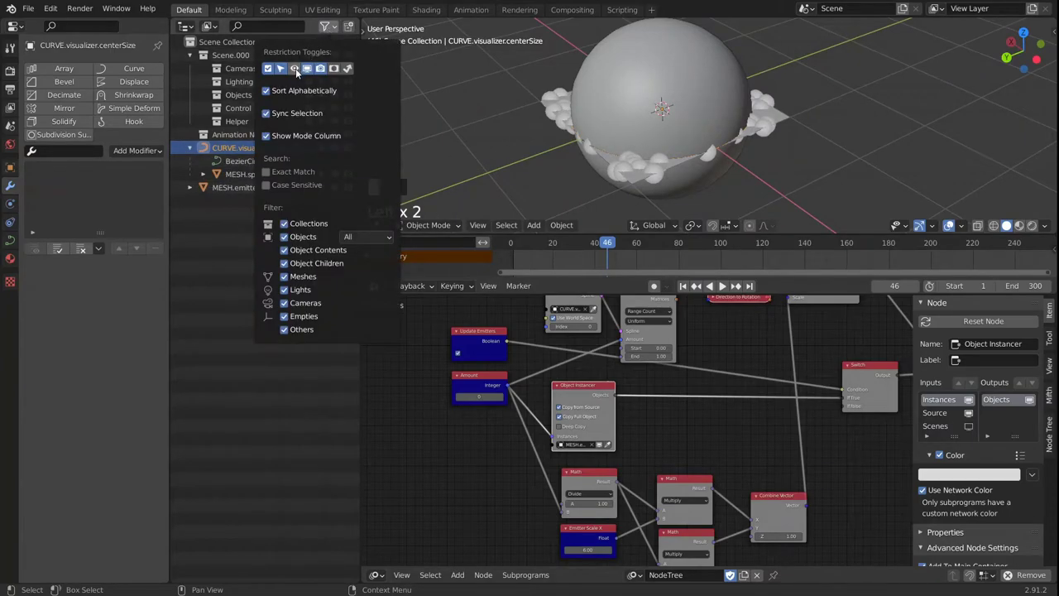
Hide the helper sphere and shrinkwrap the emitter onto it using Target Normal Project mode
{"action": "left_click_drag", "start_coordinate": [286, 94], "coordinate": [338, 176]}
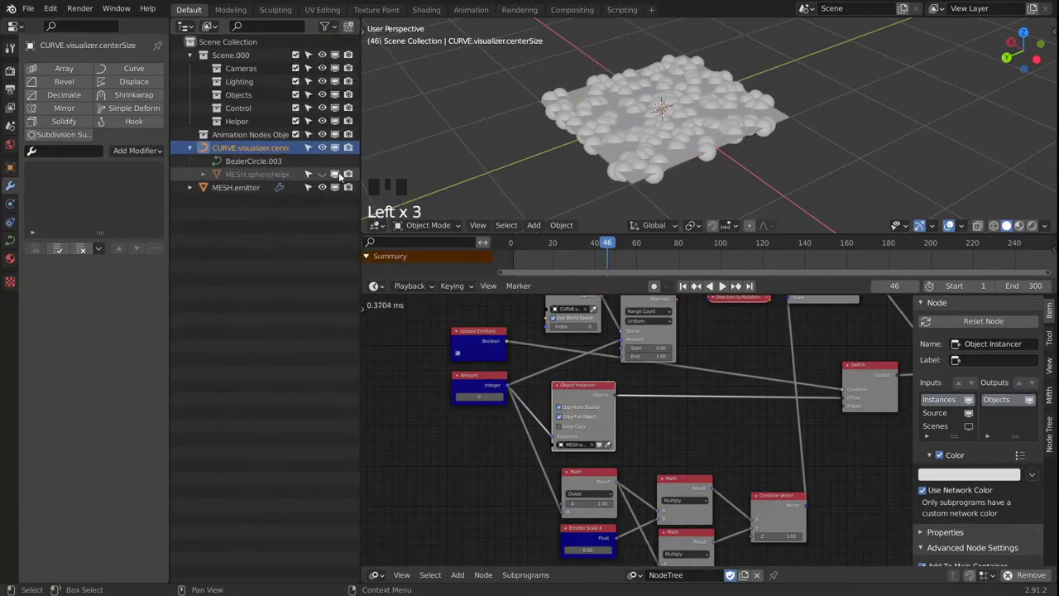
{"action": "left_click", "coordinate": [353, 175]}
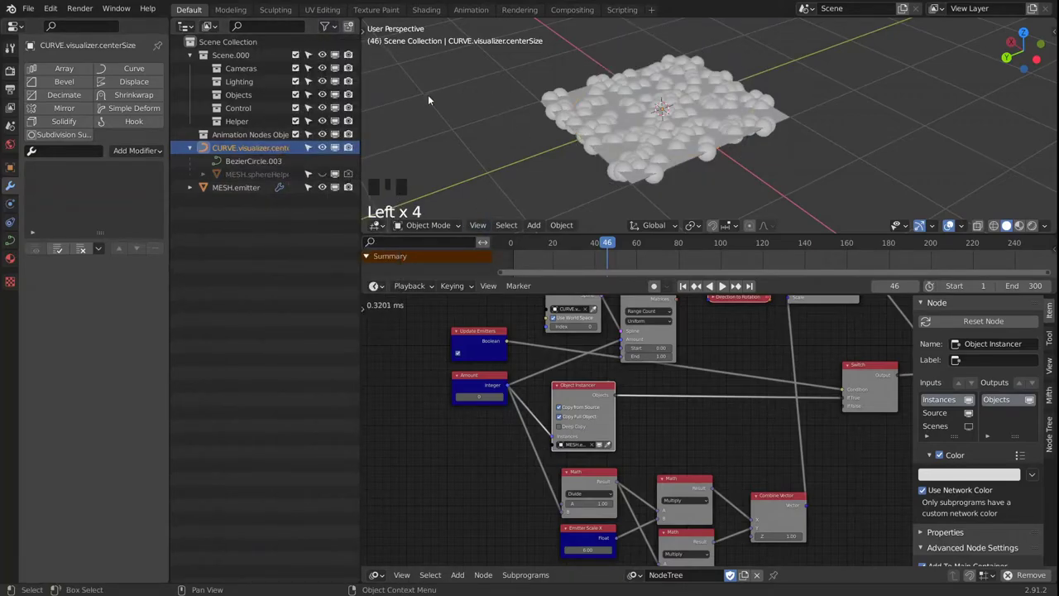
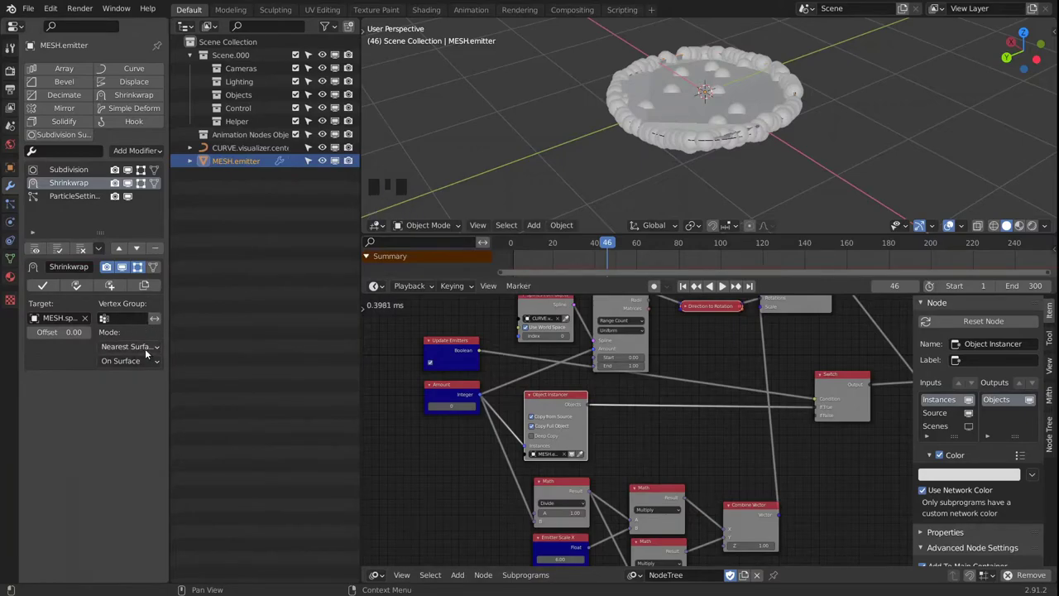
{"action": "left_click_drag", "start_coordinate": [142, 349], "coordinate": [145, 405]}
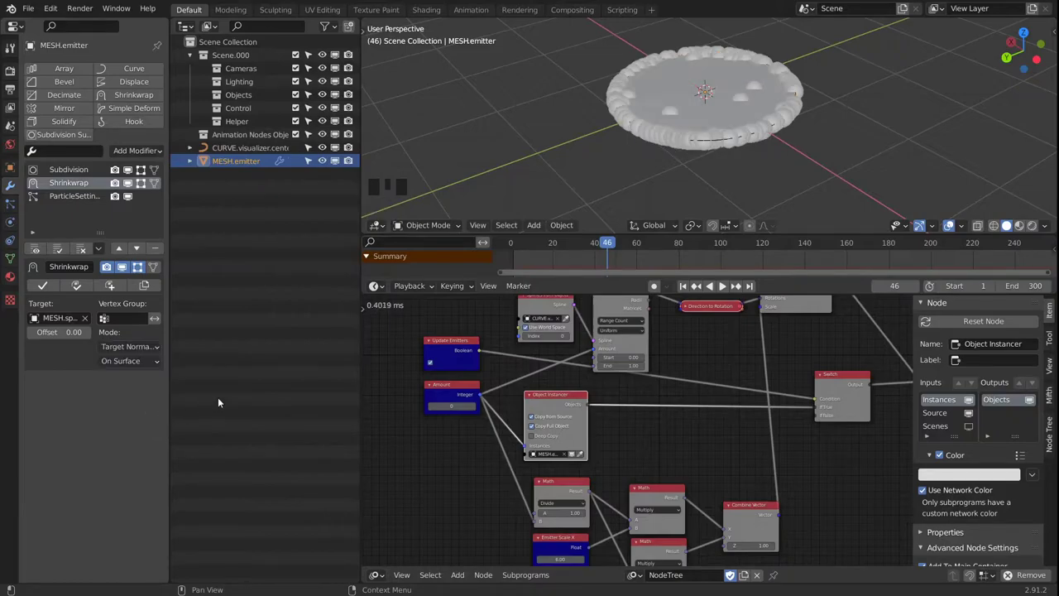
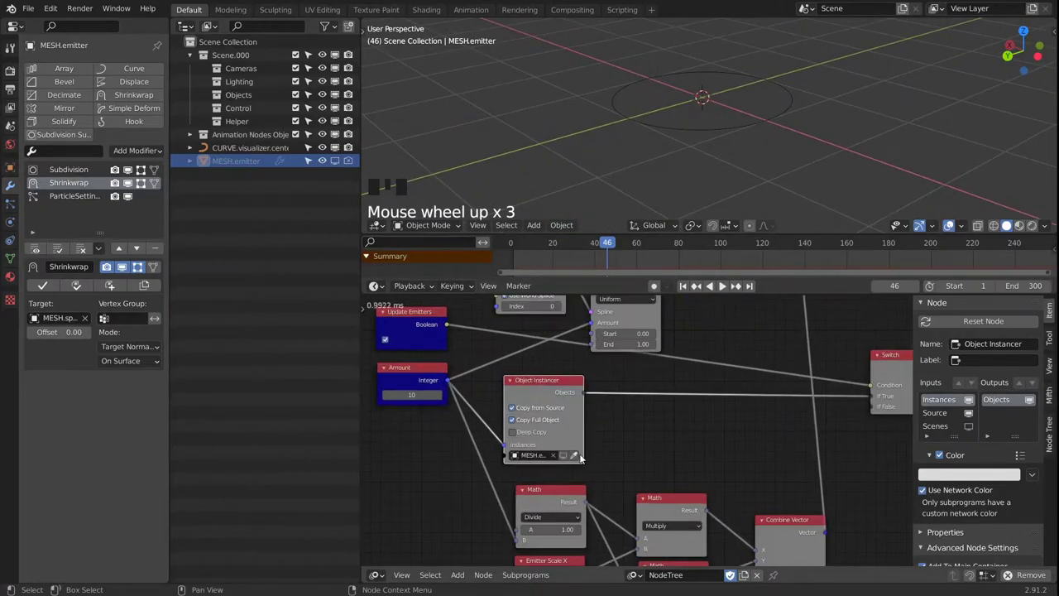
Expand the Animation Nodes Object collection and create a new collection, starting its rename
{"action": "left_click_drag", "start_coordinate": [566, 460], "coordinate": [545, 141]}
{"action": "left_click_drag", "start_coordinate": [545, 142], "coordinate": [197, 141]}
{"action": "left_click", "coordinate": [197, 141]}
{"action": "left_click", "coordinate": [336, 140]}
{"action": "left_click", "coordinate": [338, 138]}
{"action": "double_click", "coordinate": [350, 136]}
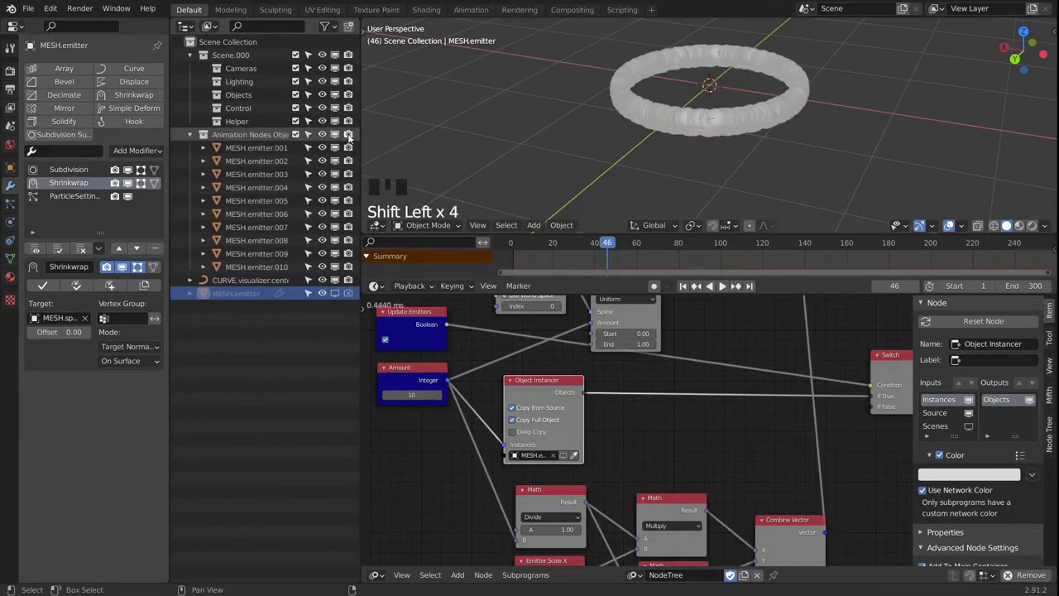
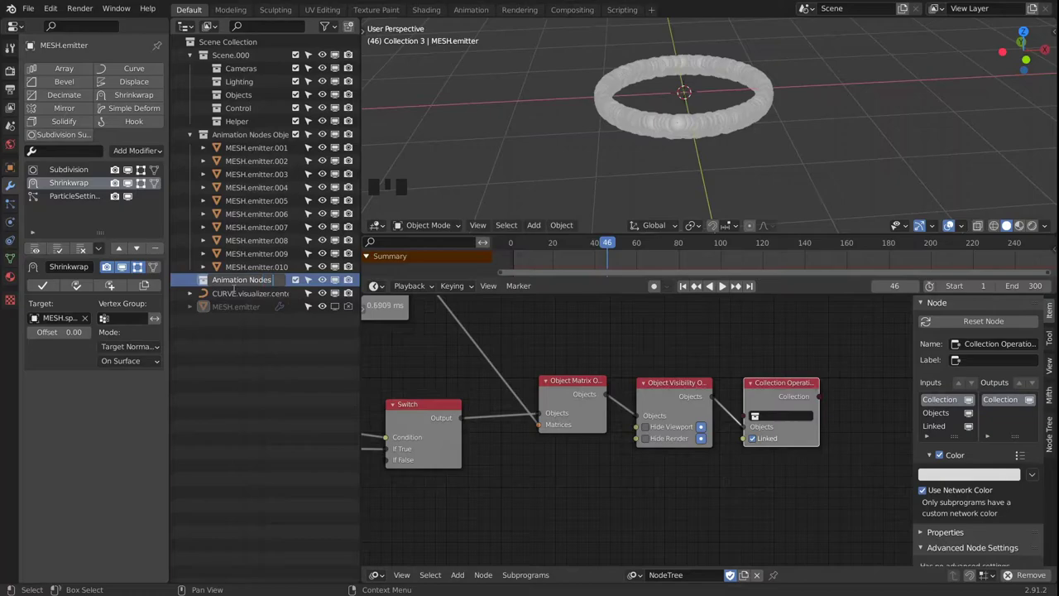
Confirm the name 'Animation Nodes Emitter Container' and rewind to frame 1
{"action": "key", "text": "t"}
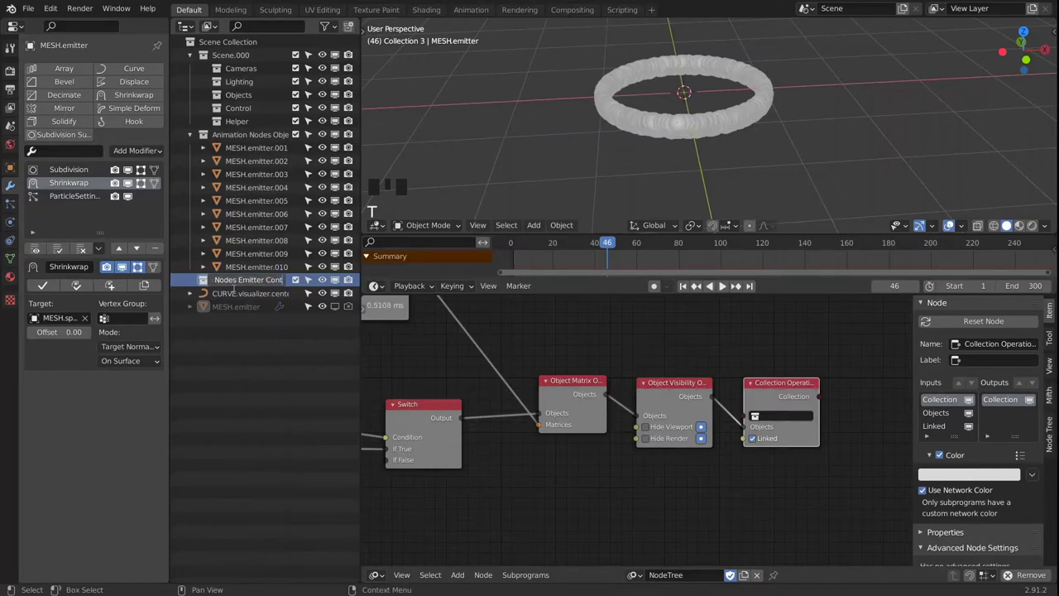
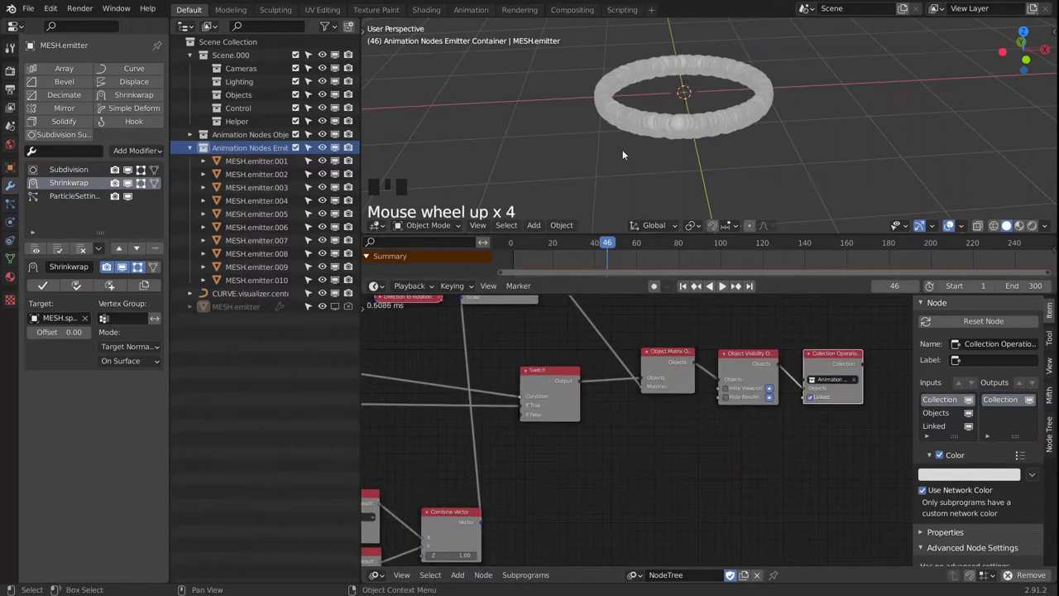
{"action": "key", "text": "shift+Left"}
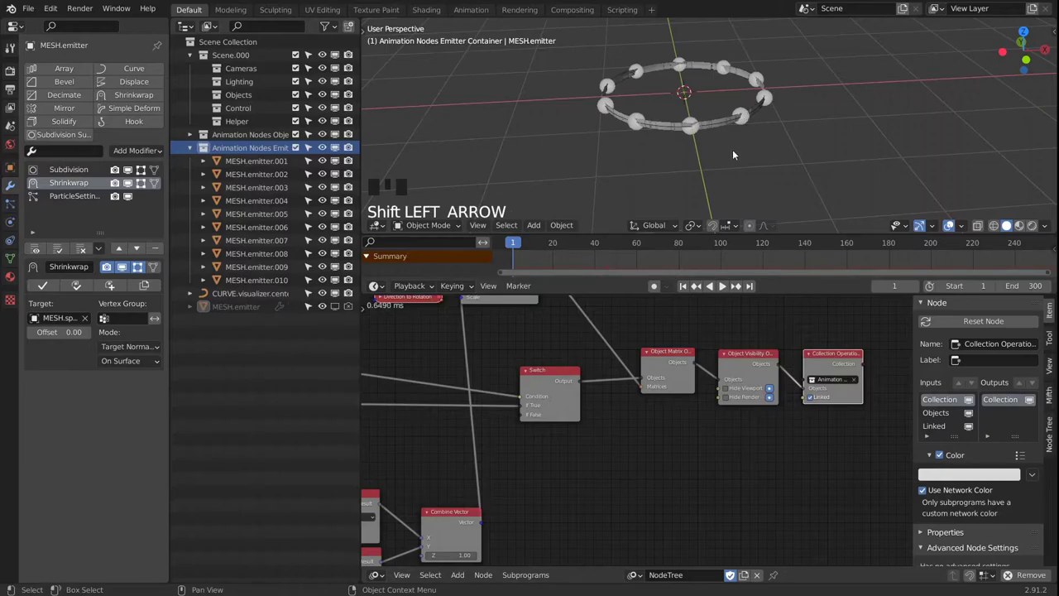
{"action": "left_click_drag", "start_coordinate": [746, 132], "coordinate": [744, 142]}
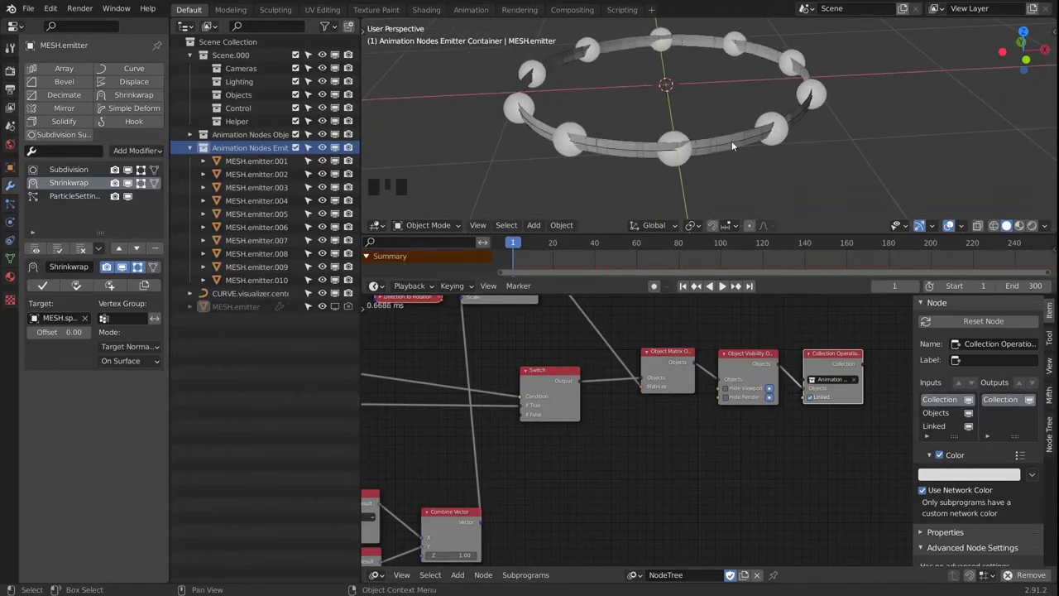
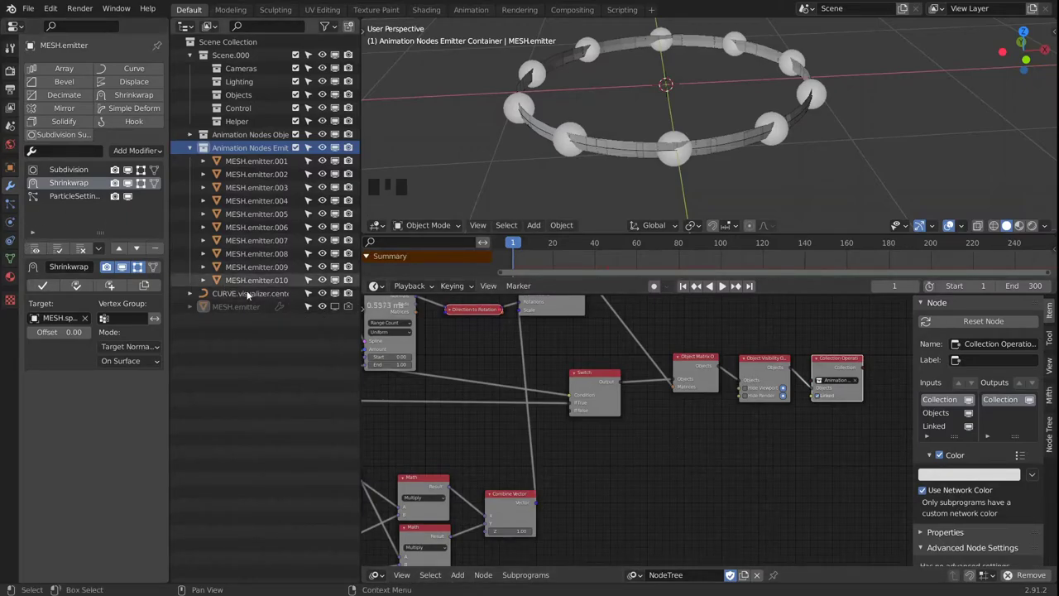
Select MESH.emitter and show its particle settings (1000 particles)
{"action": "left_click", "coordinate": [231, 308]}
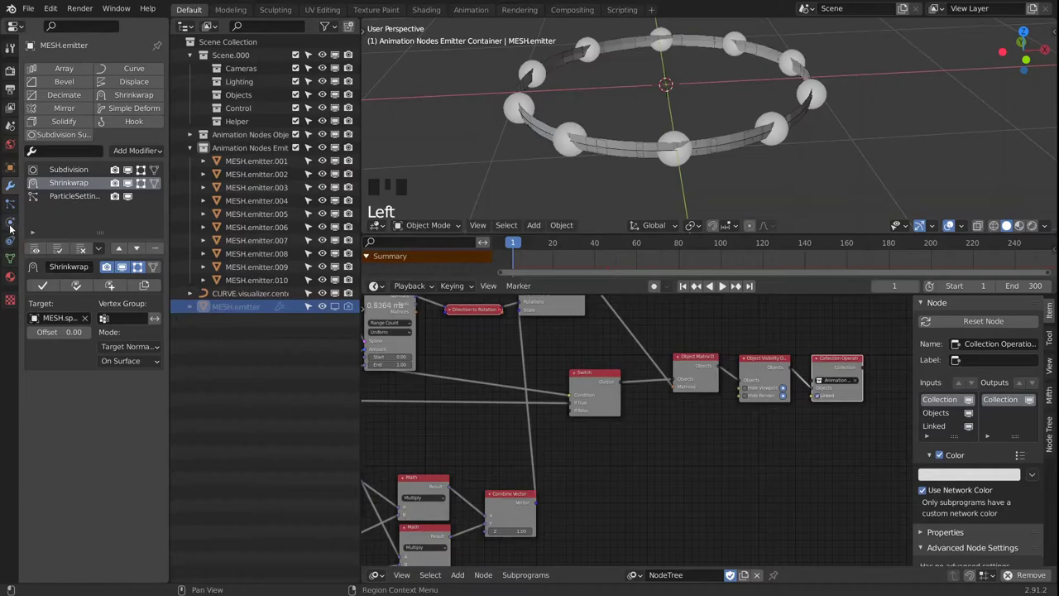
{"action": "left_click", "coordinate": [12, 206]}
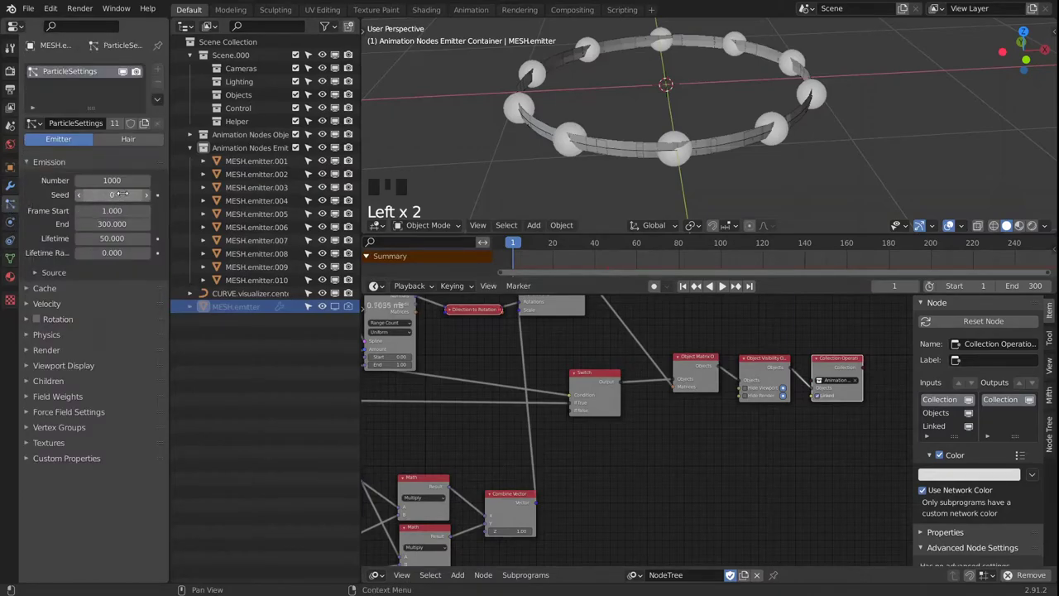